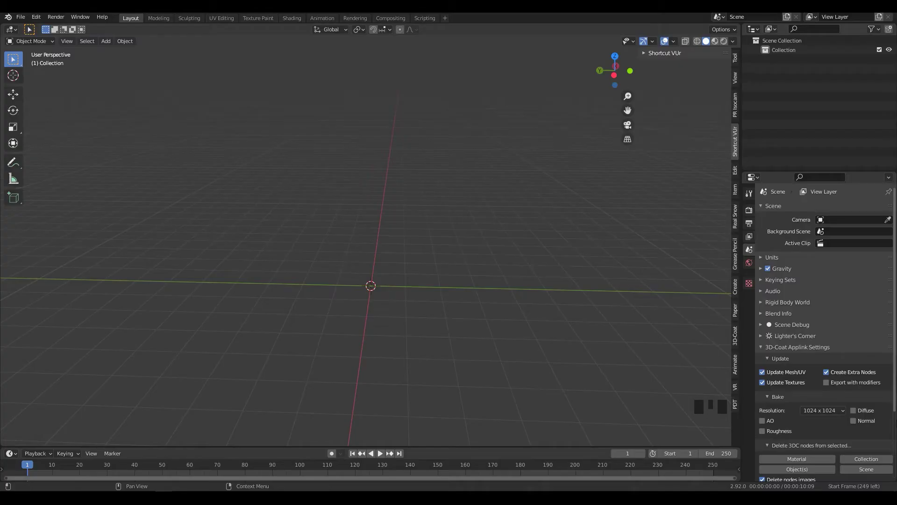
Add a mesh circle and enlarge it in Edit Mode as the tower's base ring
key(shift+a)
middle_click(418, 290)
key(Tab)
middle_click(434, 317)
key(s)
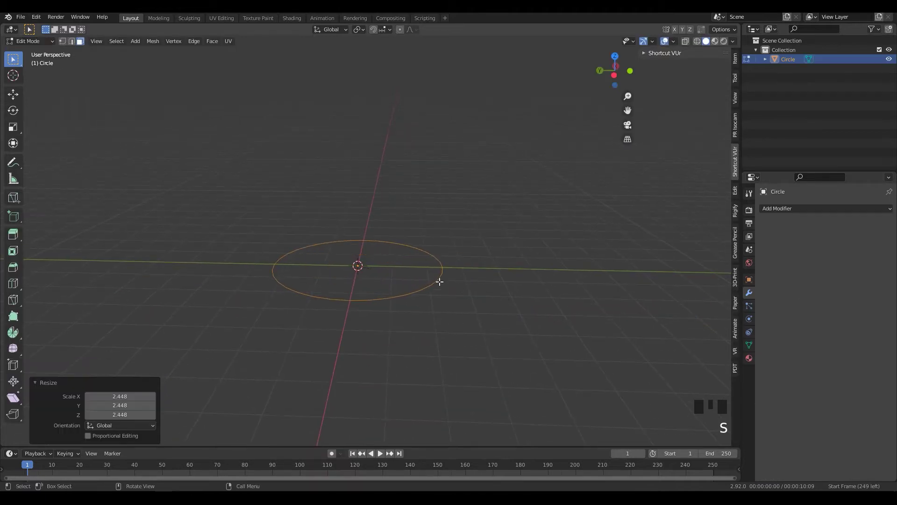
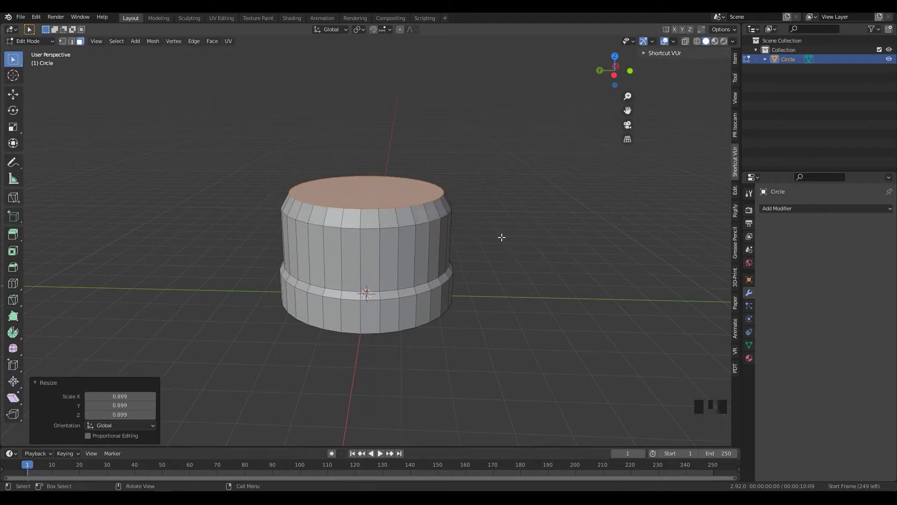
Extrude the ring upward in tiers, scaling each to form the banded base, pinched waist and flared rim
key(e)
key(ctrl+z)
key(s)
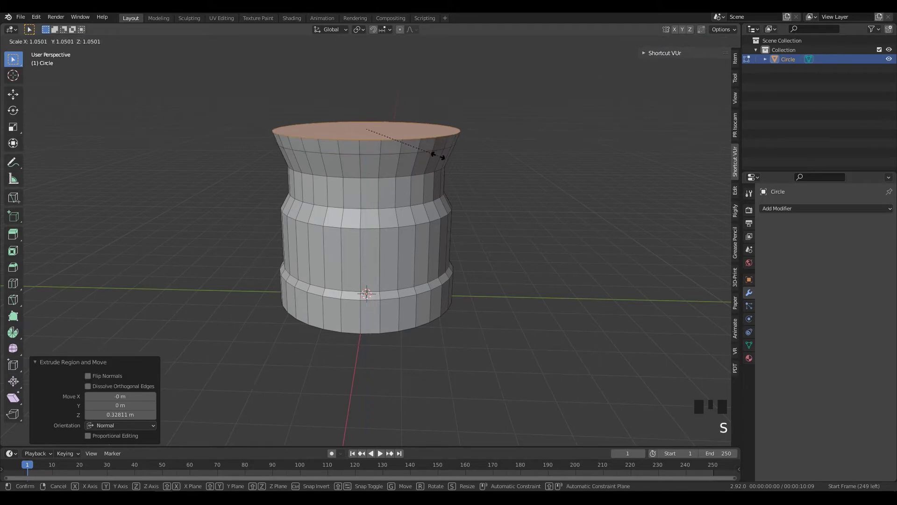
key(ctrl+z)
key(ctrl+z)
key(e)
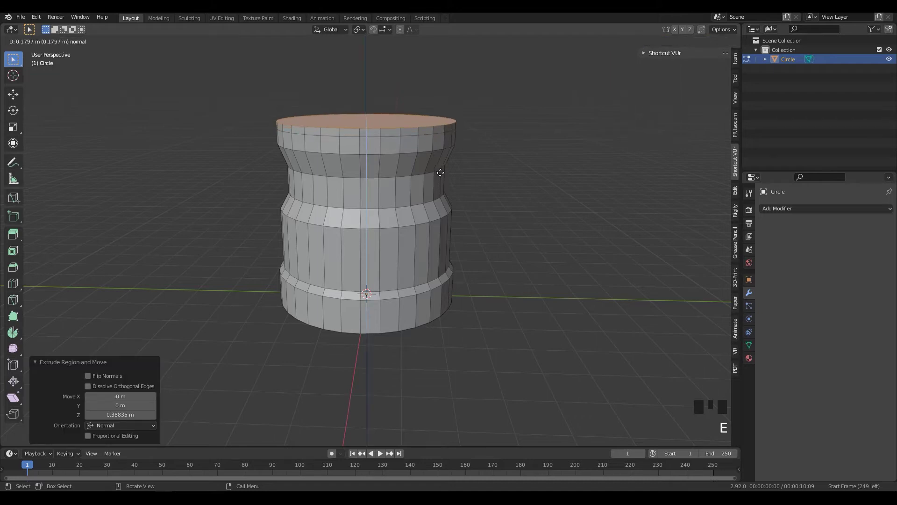
Snap the 3D cursor to the tower and leave Edit Mode with the body finished
drag(349, 224, 426, 264)
scroll(up, 3)
scroll(down, 3)
drag(402, 246, 329, 313)
key(1)
click(321, 312)
key(shift+s)
key(shift+s)
key(Tab)
drag(318, 381, 336, 298)
Add a plane and scale it down into a thin strip at the tower's base
key(shift+a)
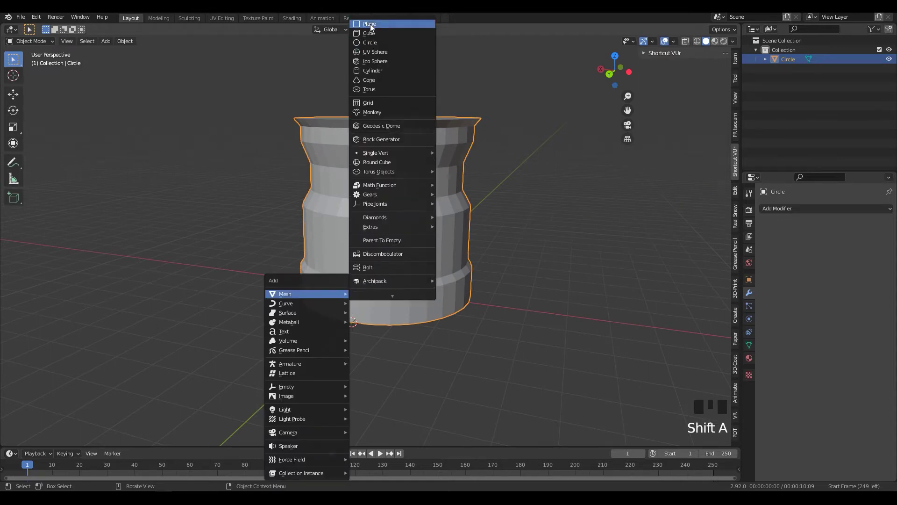
drag(401, 303, 426, 402)
key(s)
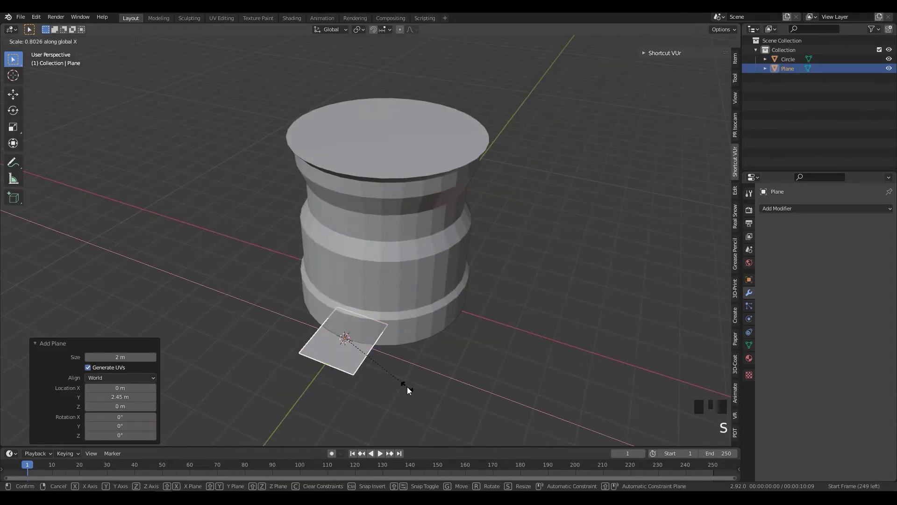
key(s)
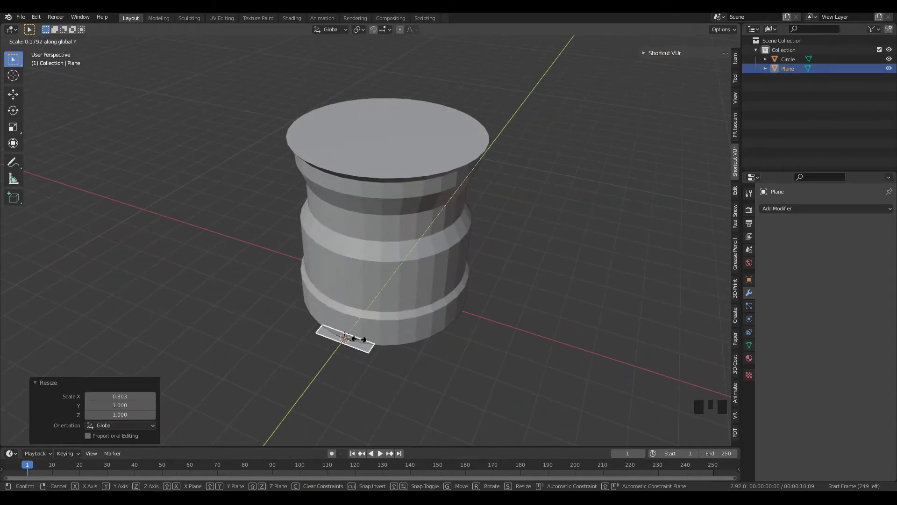
drag(415, 367, 474, 352)
scroll(up, 3)
drag(434, 329, 453, 339)
Extrude the strip upward into a door-sized slab against the tower wall
key(Tab)
key(e)
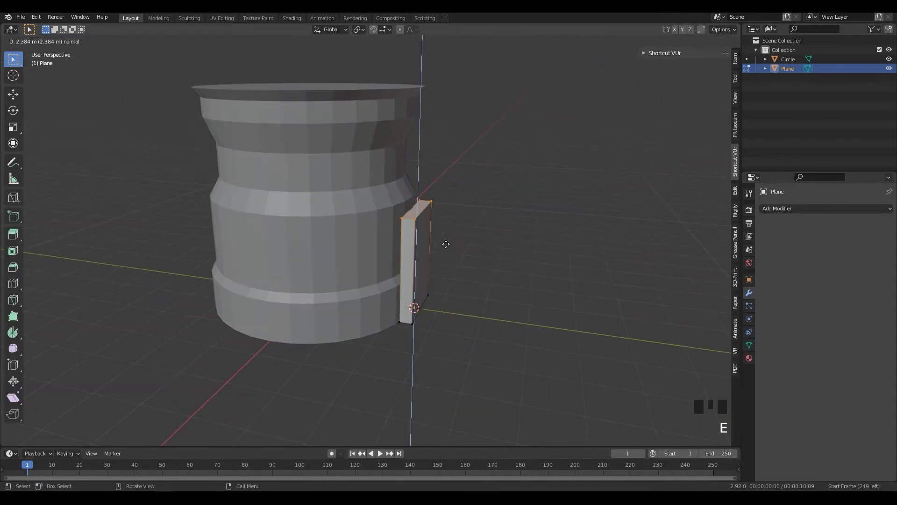
drag(404, 288, 368, 229)
key(Tab)
key(Tab)
click(375, 230)
drag(444, 250, 405, 224)
click(405, 223)
drag(434, 250, 403, 296)
scroll(up, 3)
middle_click(384, 296)
In front view with X-ray, scale and move the slab to doorway proportions and select its top edge
key(KP_1)
drag(484, 296, 590, 86)
click(591, 87)
scroll(up, 3)
key(alt+z)
click(374, 297)
key(s)
key(s)
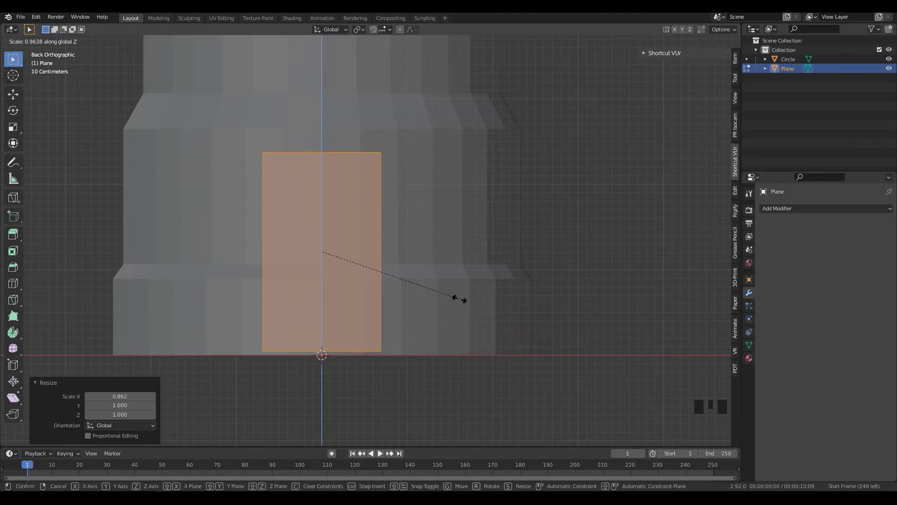
key(g)
drag(412, 315, 375, 260)
key(alt+z)
drag(299, 231, 299, 230)
drag(392, 247, 395, 237)
click(395, 237)
drag(400, 260, 400, 265)
Bevel the slab's top corners into a rounded arch and merge the stray vertices on one side
key(ctrl+b)
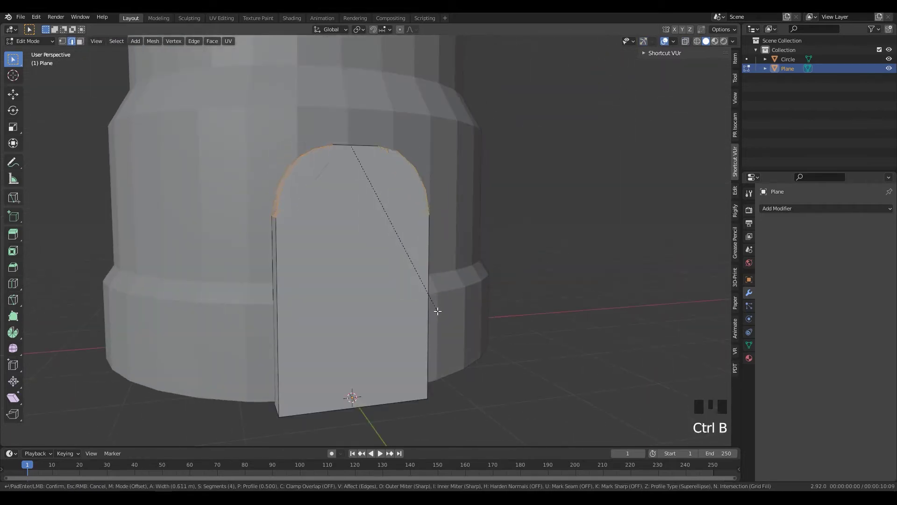
drag(449, 329, 382, 273)
key(1)
click(361, 278)
key(m)
drag(399, 304, 367, 310)
click(368, 310)
middle_click(390, 311)
key(1)
Merge the vertices on the other side and nudge the arch faces into place
click(440, 274)
key(alt+z)
click(436, 272)
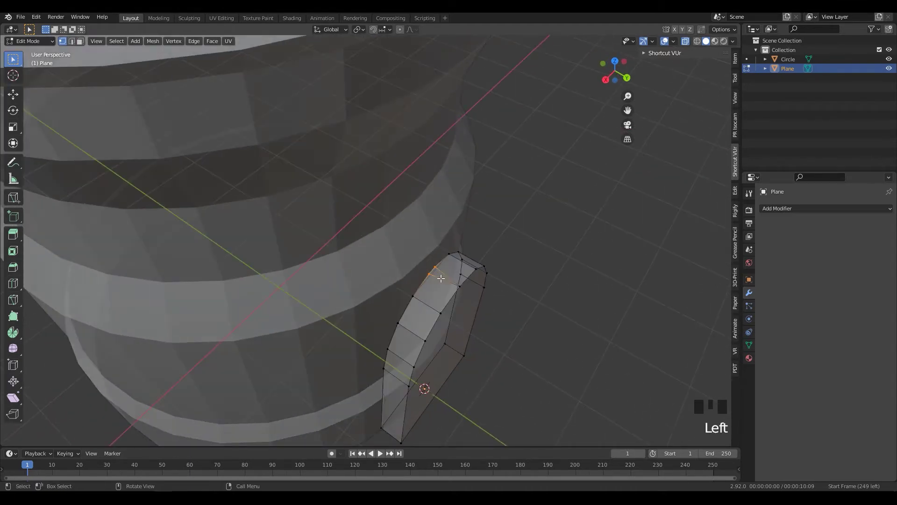
key(m)
drag(440, 300, 452, 284)
key(alt+z)
drag(467, 290, 485, 273)
key(3)
click(485, 274)
scroll(down, 3)
key(g)
drag(388, 280, 406, 328)
scroll(up, 3)
Try a Bool Tool difference of the slab from the tower, then undo it
key(Tab)
middle_click(449, 332)
click(291, 280)
key(ctrl+KP_Subtract)
drag(490, 287, 455, 283)
key(ctrl+z)
key(Tab)
Duplicate and separate the arch block, then subtract it from the tower with a Bool Tool Difference to carve the doorway
click(383, 266)
key(shift+d)
key(p)
key(Tab)
middle_click(418, 310)
click(518, 302)
click(402, 262)
click(324, 240)
key(ctrl+KP_Subtract)
drag(557, 283, 539, 285)
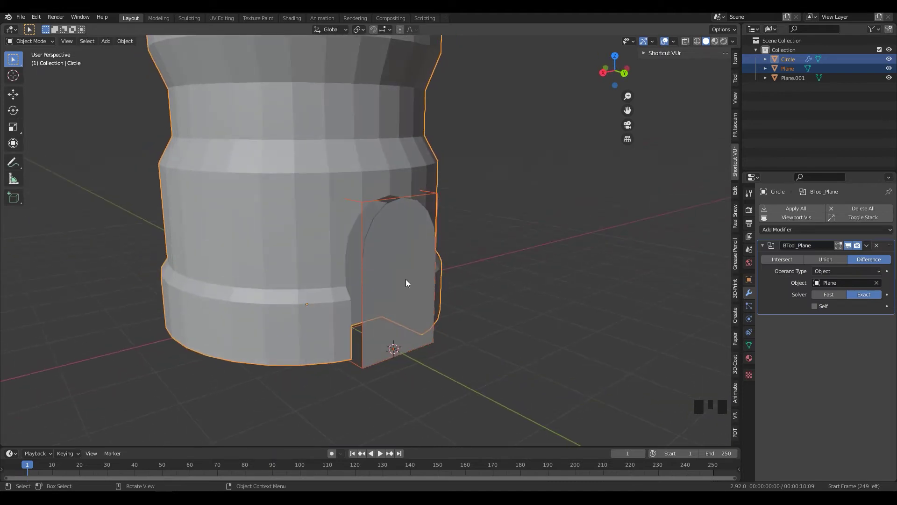
Select the arched block copy and move it out from the wall into the doorway opening
middle_click(480, 336)
click(409, 285)
key(Tab)
drag(443, 334, 467, 320)
click(466, 320)
drag(494, 331, 419, 310)
key(g)
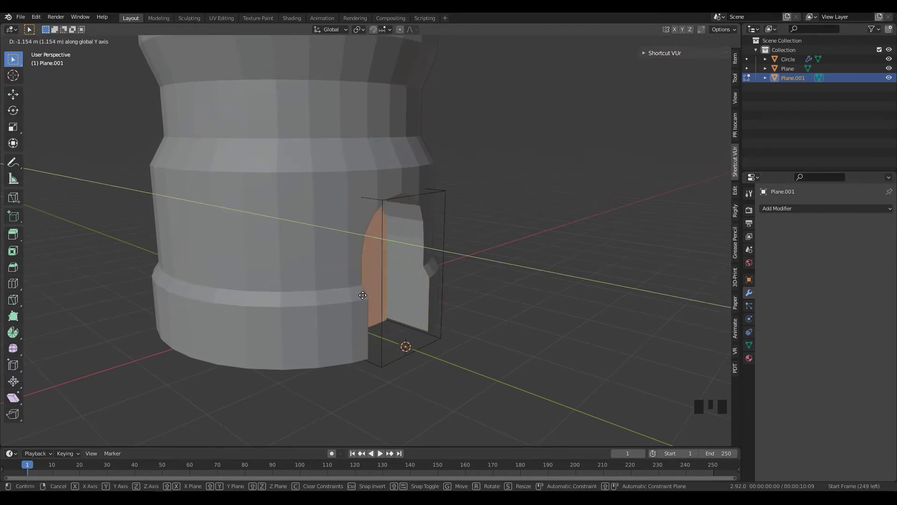
drag(377, 302, 368, 333)
scroll(up, 3)
scroll(up, 3)
drag(353, 343, 361, 343)
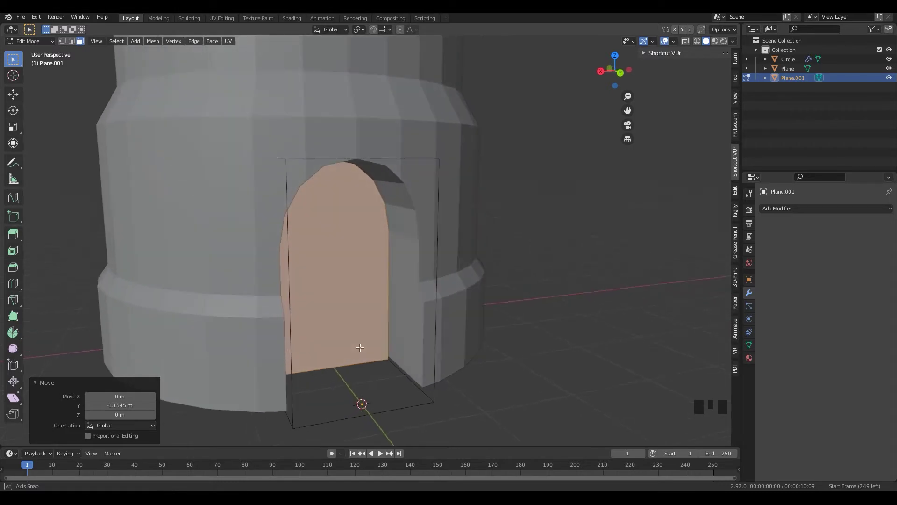
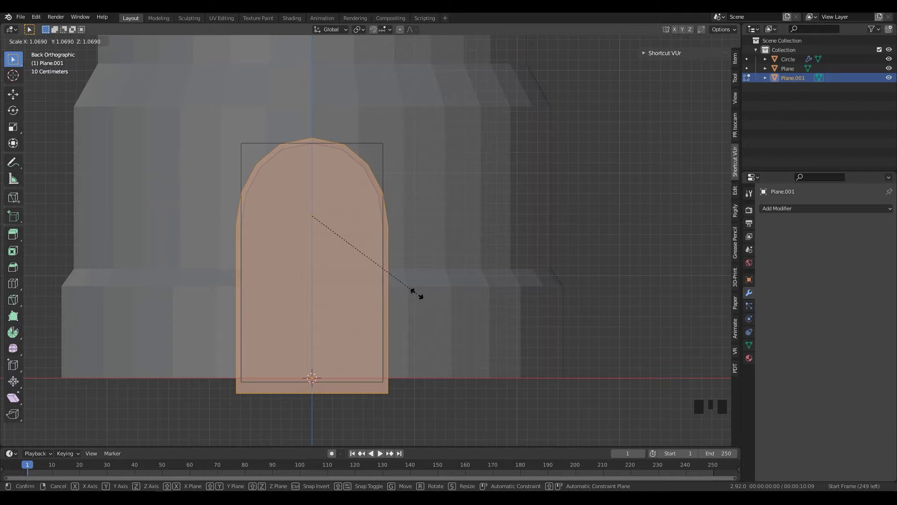
Extrude and inset the block's front arched face to form a door-frame border
middle_click(374, 309)
scroll(down, 3)
drag(403, 312, 413, 302)
key(alt+z)
middle_click(404, 312)
key(e)
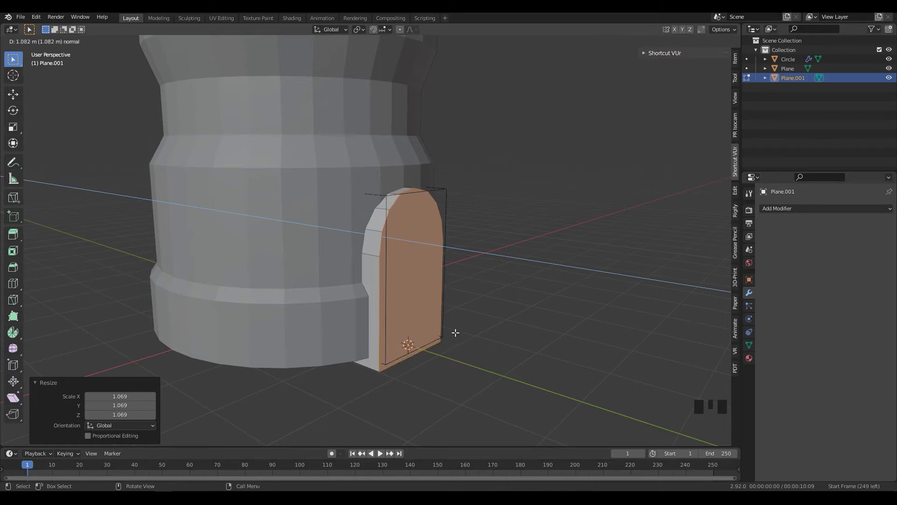
drag(440, 321, 404, 335)
scroll(up, 3)
scroll(up, 3)
key(i)
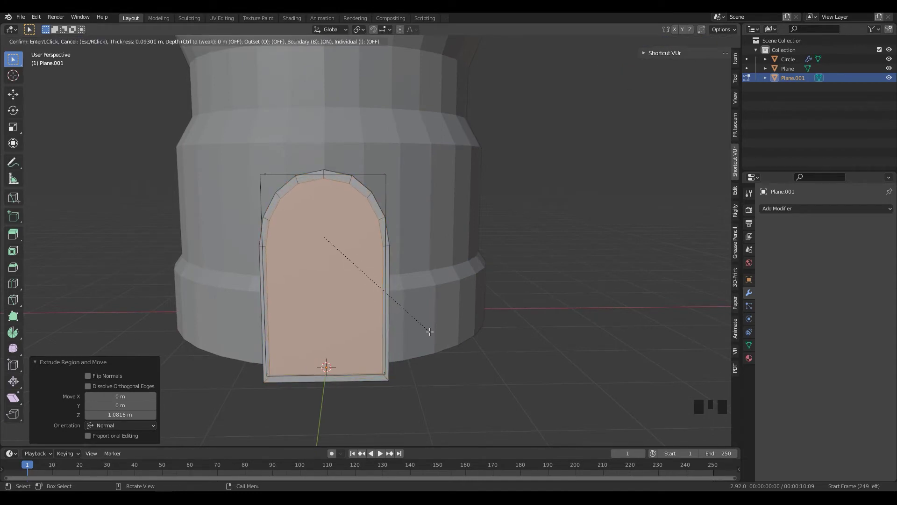
middle_click(435, 338)
key(e)
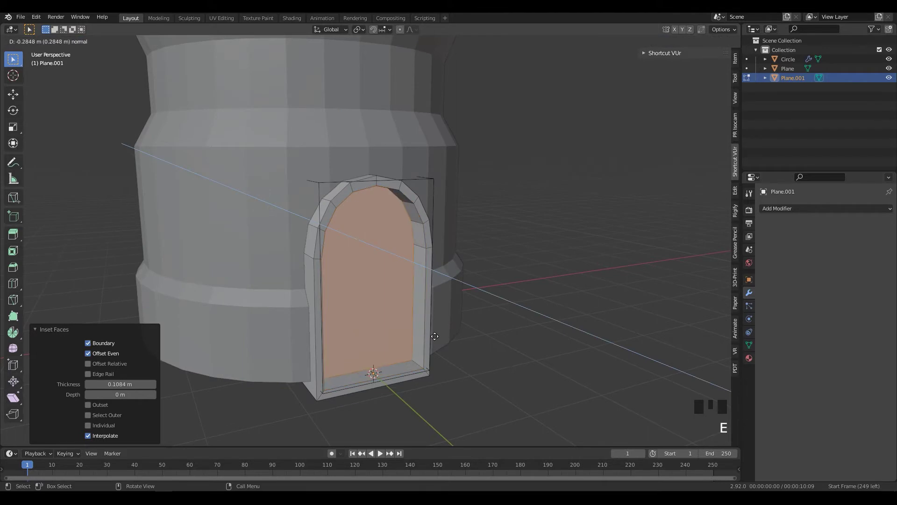
Duplicate the inner arched face and separate it with P into its own door-panel object
key(shift+d)
key(o)
key(p)
key(p)
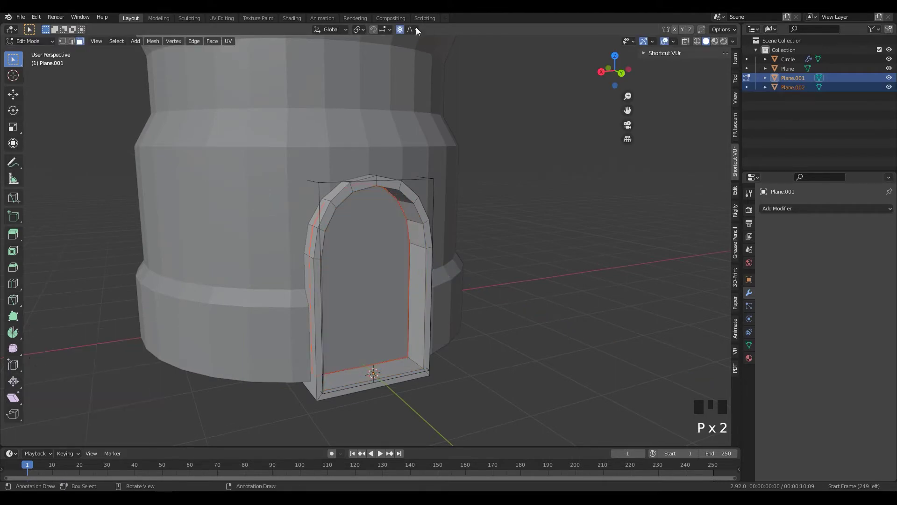
click(403, 31)
key(Tab)
Inset and extrude the door panel to give it a recessed thickness, then snap the 3D cursor to it
click(379, 283)
key(Tab)
drag(392, 300, 389, 278)
click(389, 277)
drag(409, 291, 415, 293)
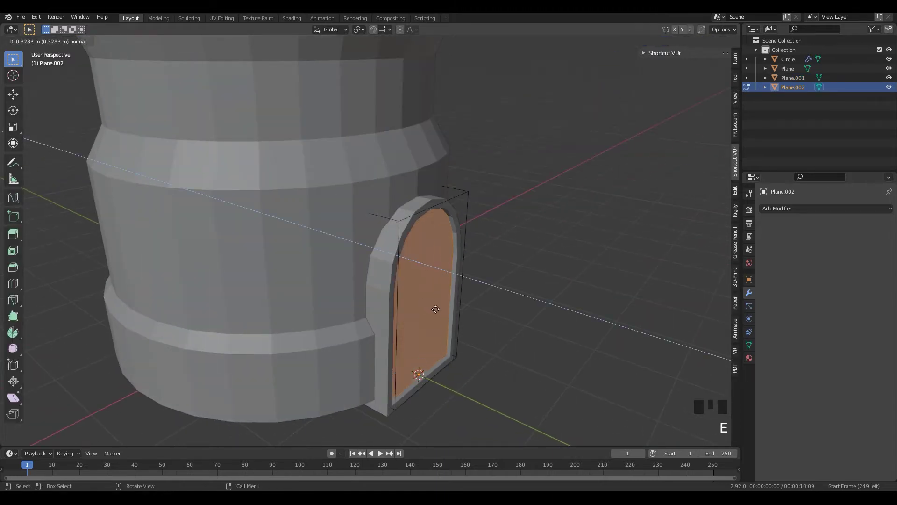
drag(474, 315, 440, 304)
key(i)
drag(422, 321, 444, 328)
key(e)
drag(444, 324, 379, 243)
key(shift+s)
key(Tab)
Add a circle on the door panel, size it to a small window and fill it into a face
drag(386, 285, 363, 232)
key(shift+a)
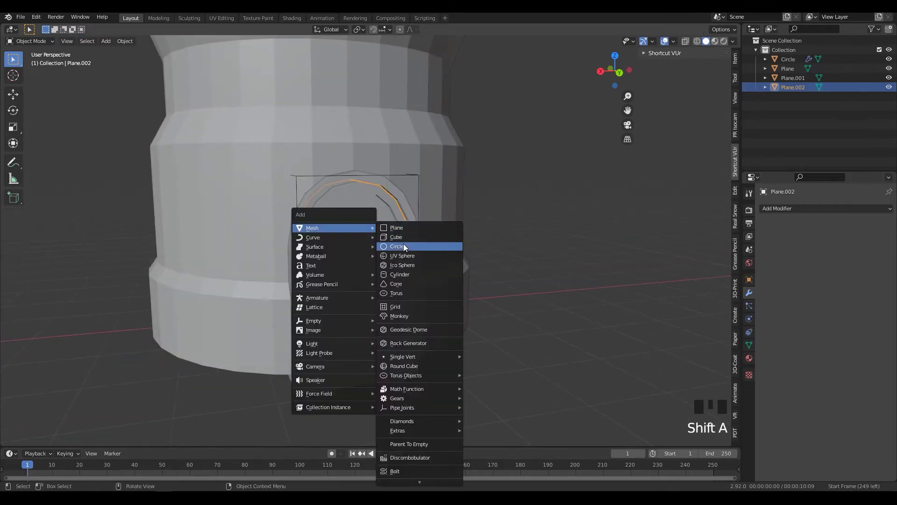
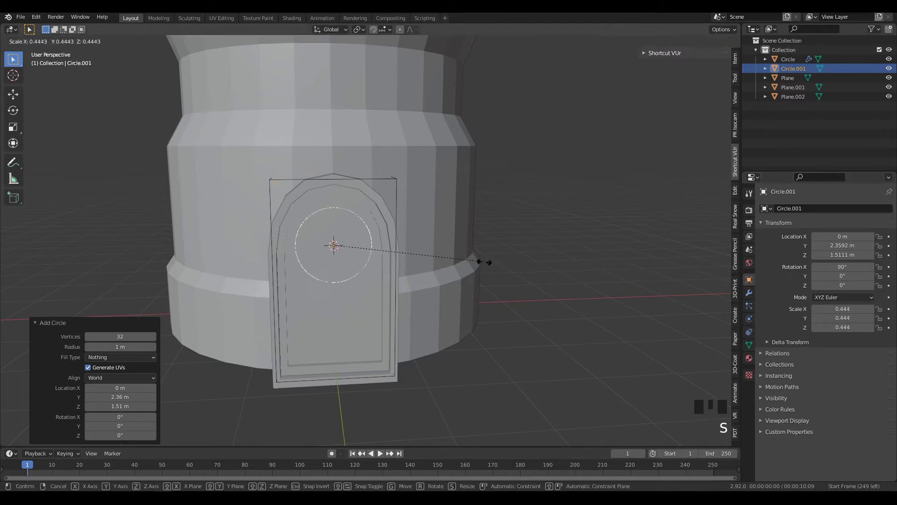
middle_click(427, 286)
key(Tab)
middle_click(455, 294)
key(f)
middle_click(456, 298)
key(e)
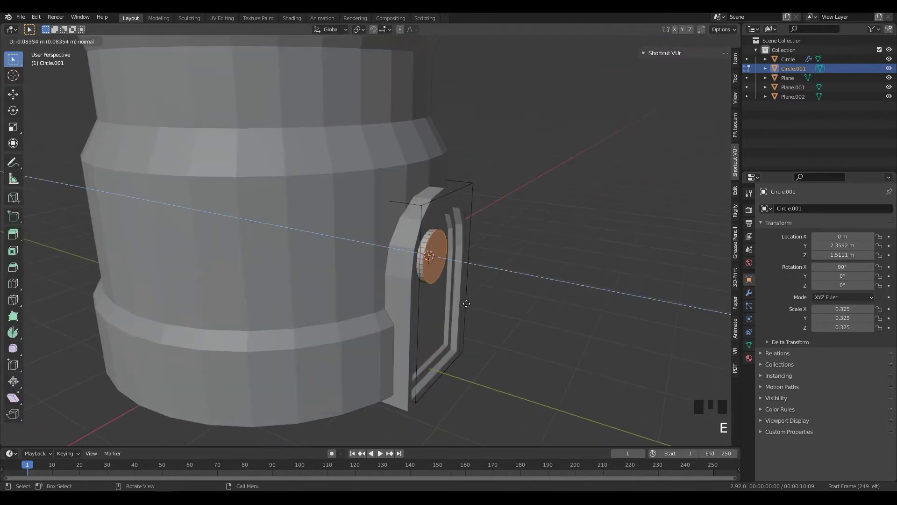
drag(476, 299, 488, 291)
Inset the round face into a rim and extrude the pane to form a raised porthole
key(i)
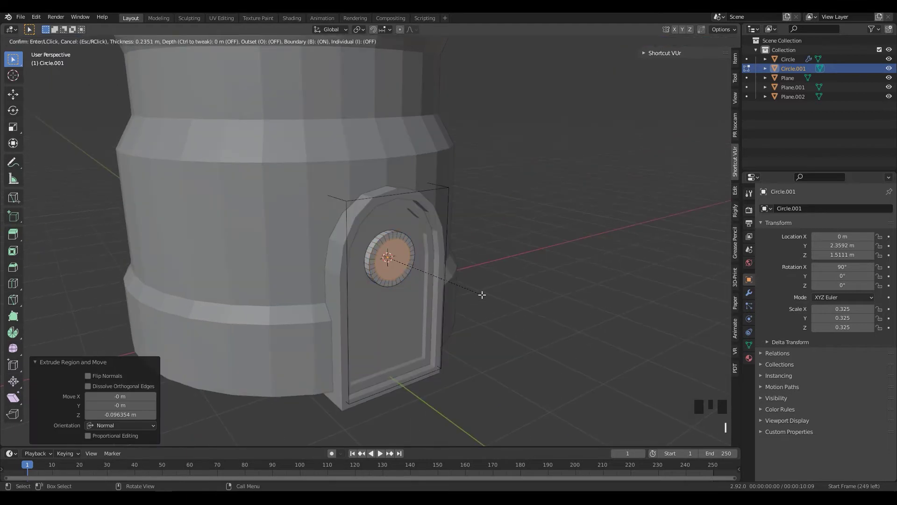
scroll(up, 3)
middle_click(484, 307)
key(e)
scroll(down, 3)
drag(492, 294, 358, 317)
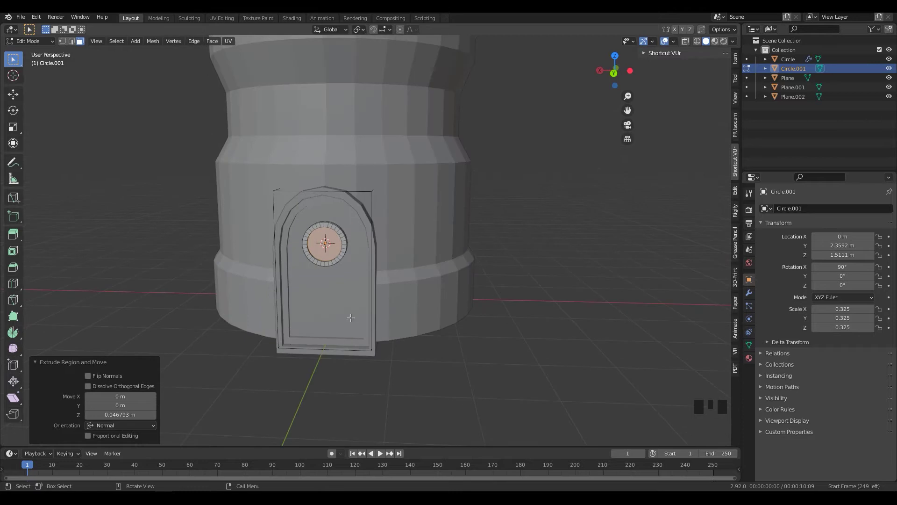
key(Tab)
click(326, 303)
key(Tab)
Adjust the window's placement from front view and switch to see-through wireframe shading
scroll(up, 3)
drag(386, 279, 378, 311)
key(1)
drag(361, 311, 340, 302)
click(340, 302)
key(shift+s)
key(Tab)
drag(395, 329, 385, 357)
key(shift+z)
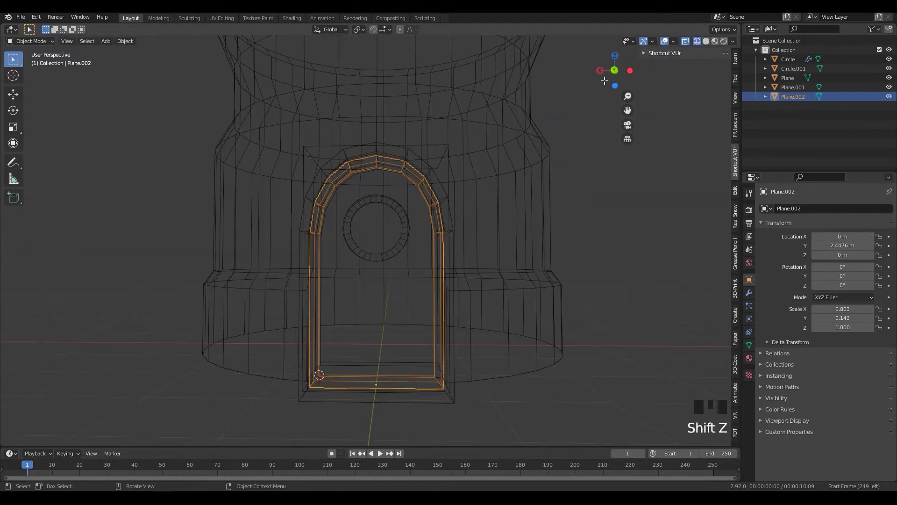
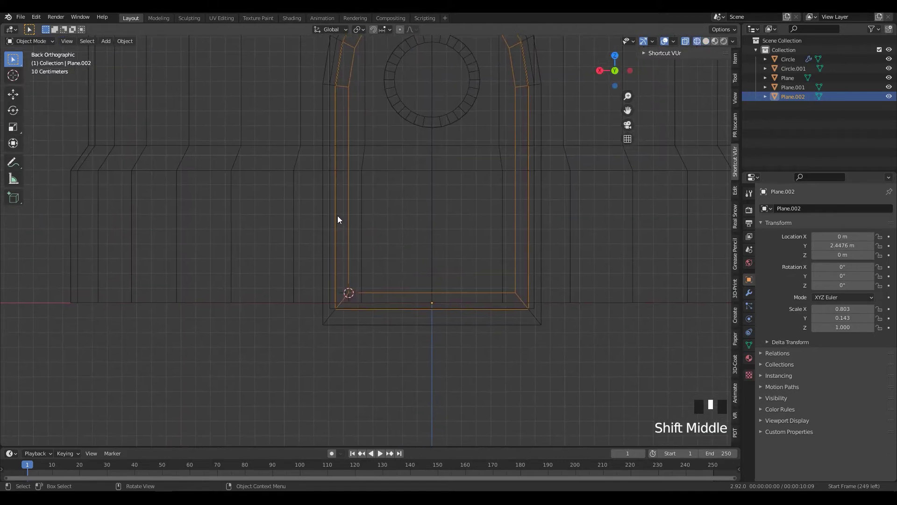
Add a single-vertex object and extrude its vertices upward into the start of a zigzag trunk
key(shift+a)
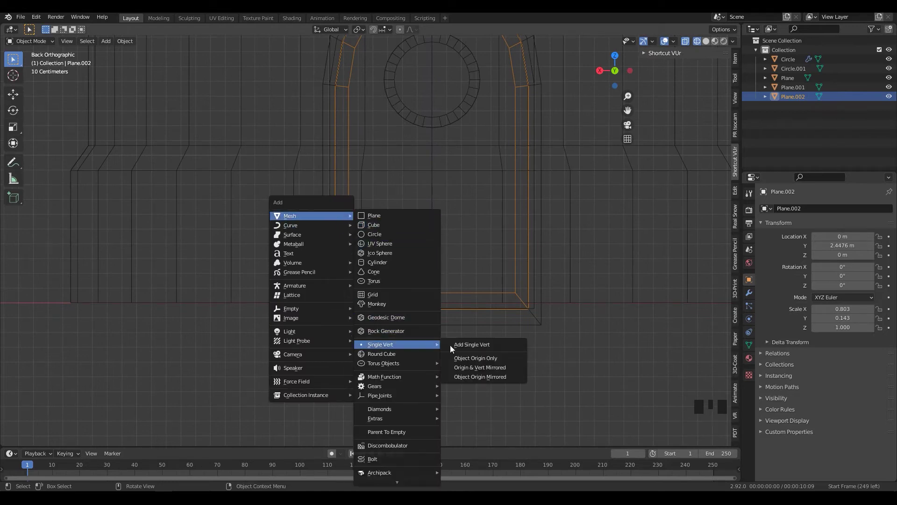
scroll(up, 3)
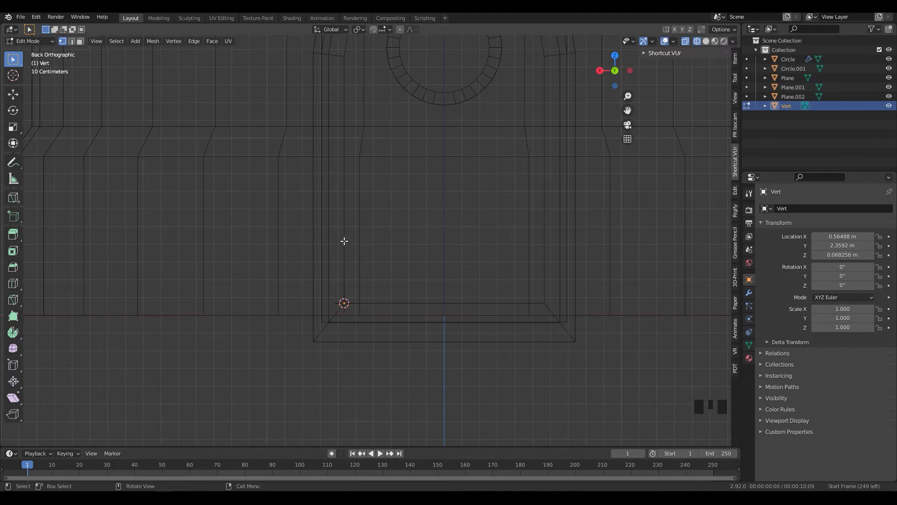
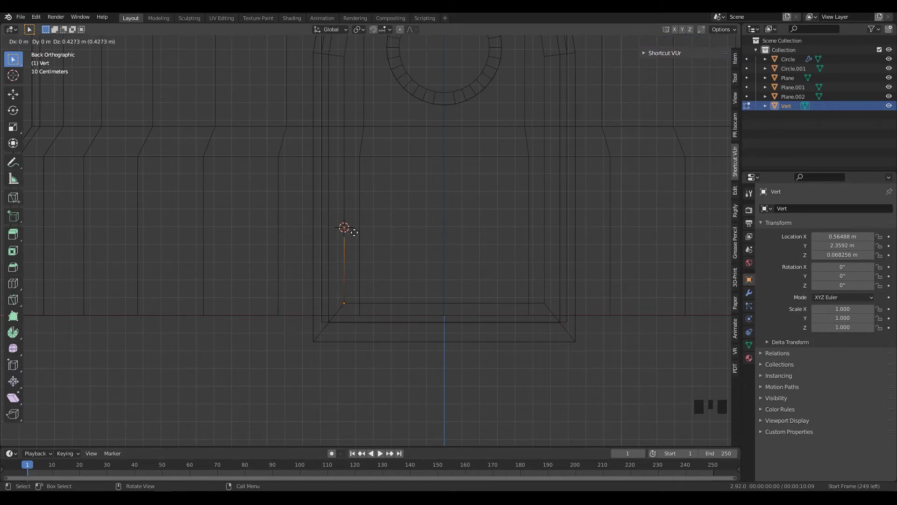
key(e)
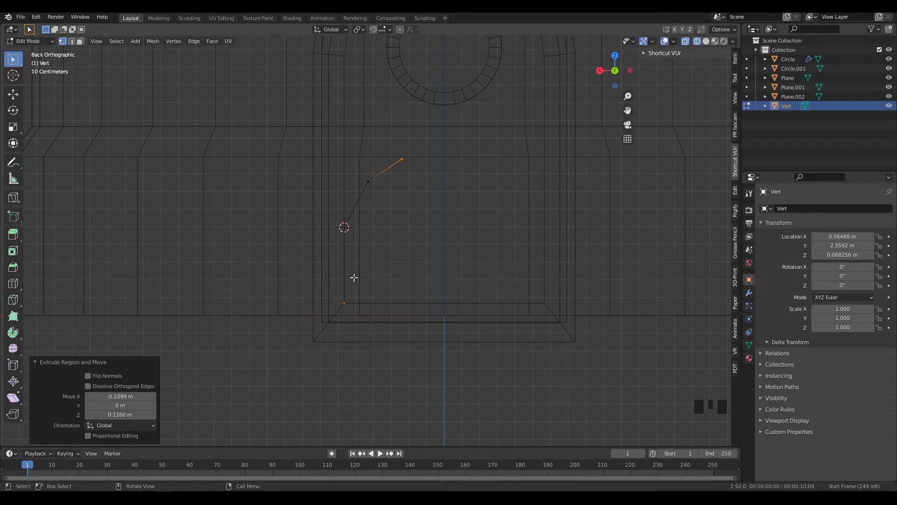
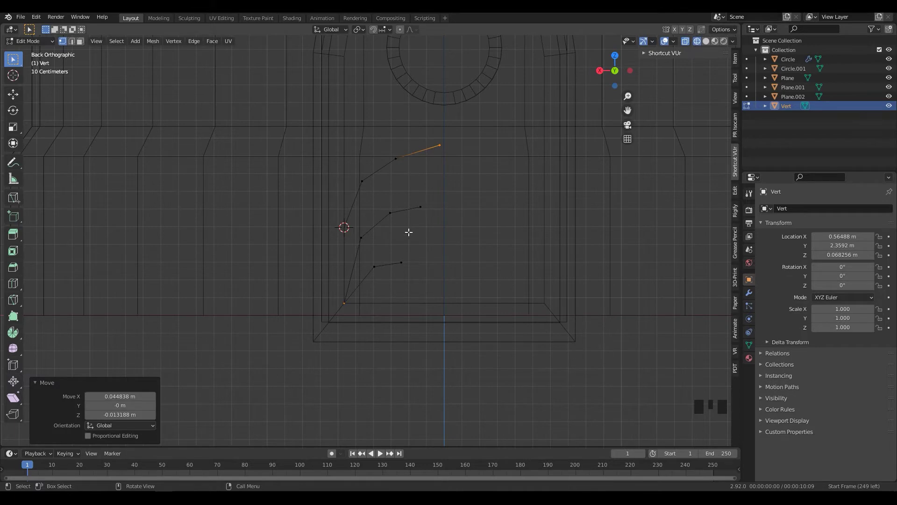
Nudge the vertex chain into place and orbit to a perspective view of the door
click(375, 266)
key(g)
drag(468, 272, 450, 280)
key(Tab)
key(shift+z)
scroll(down, 3)
drag(391, 297, 753, 294)
click(753, 294)
drag(672, 349, 584, 334)
drag(584, 334, 614, 327)
key(alt+z)
Add a Skin modifier to the branching vertex chain
key(Tab)
drag(508, 314, 413, 174)
click(429, 194)
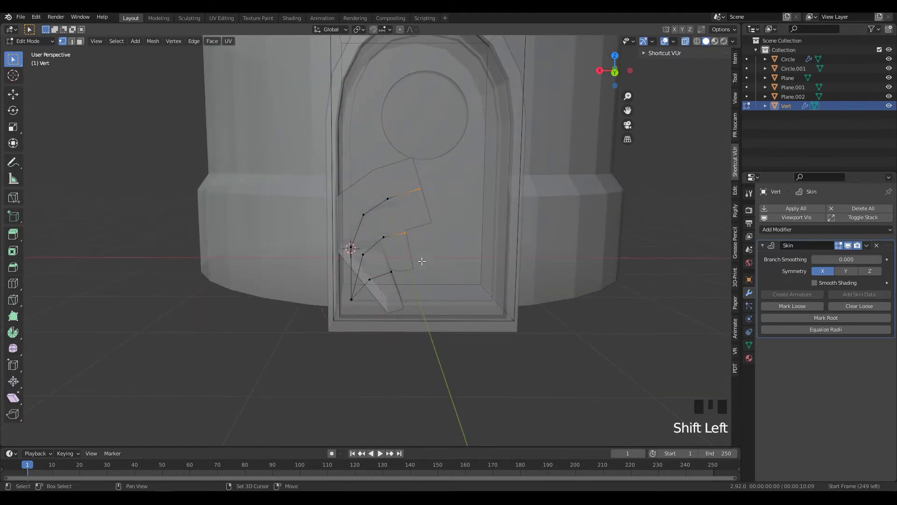
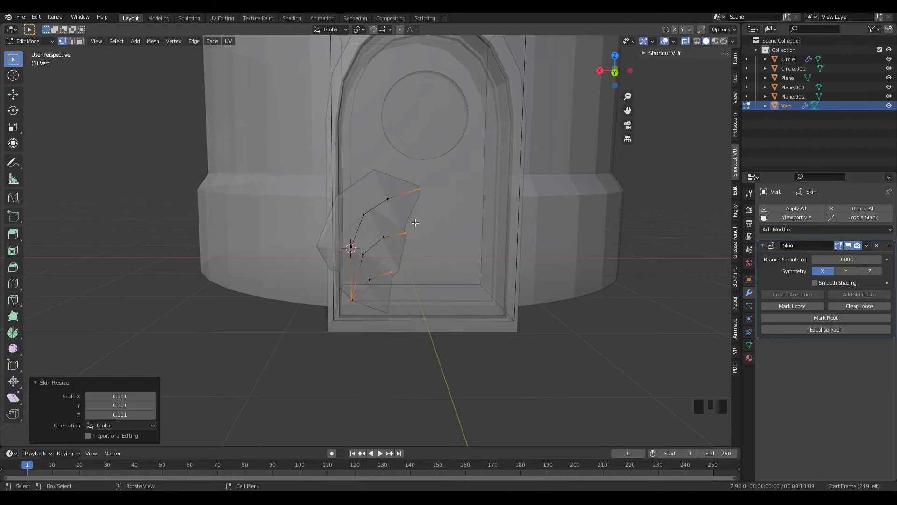
Shrink the skin thickness at the branch tips so they taper into points
key(ctrl+a)
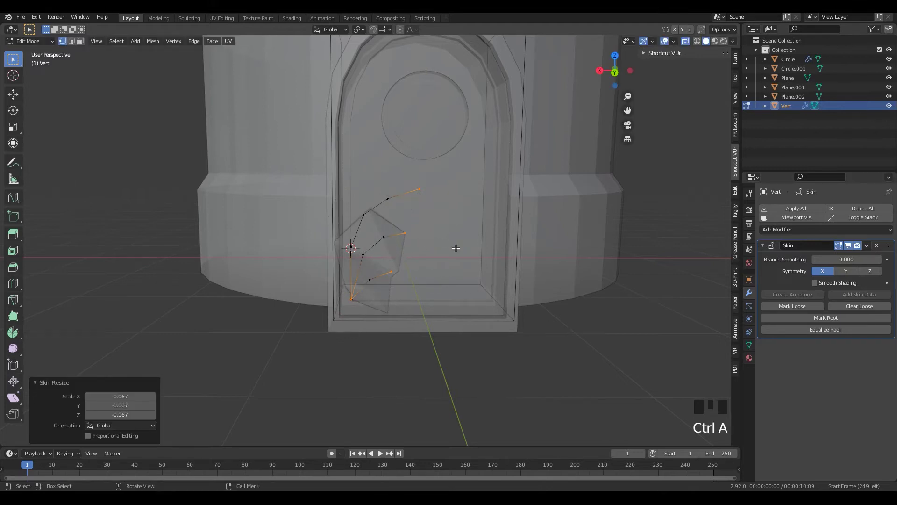
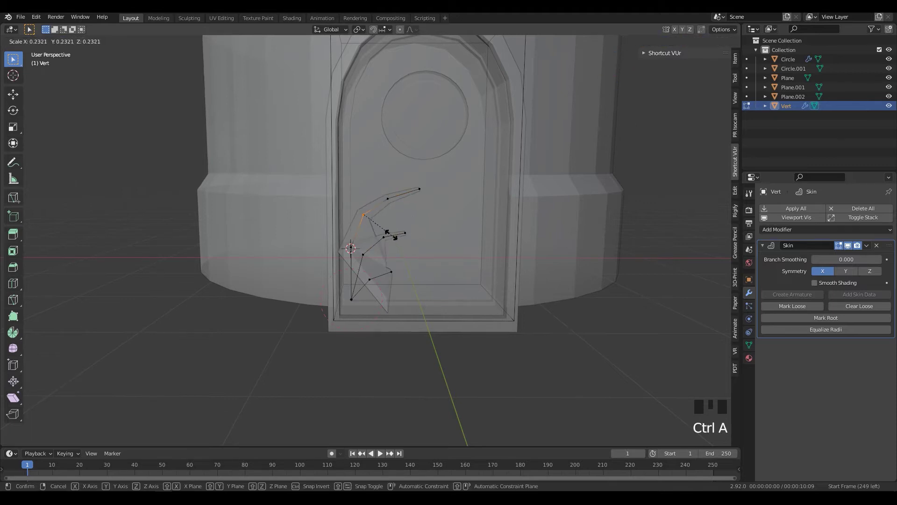
click(367, 254)
key(ctrl+a)
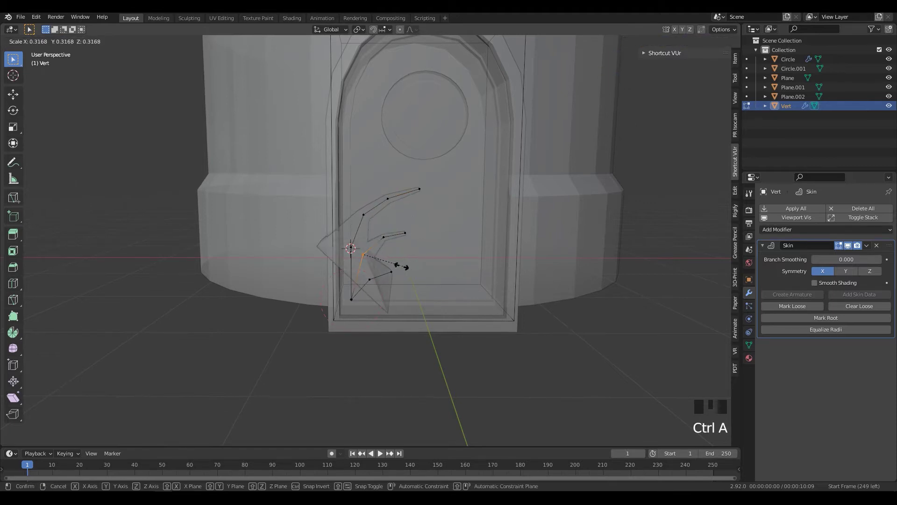
click(375, 281)
key(ctrl+a)
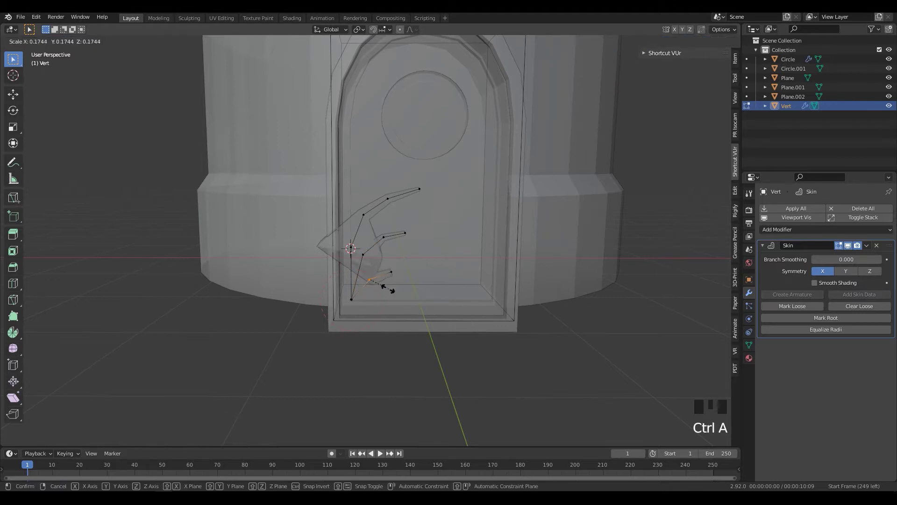
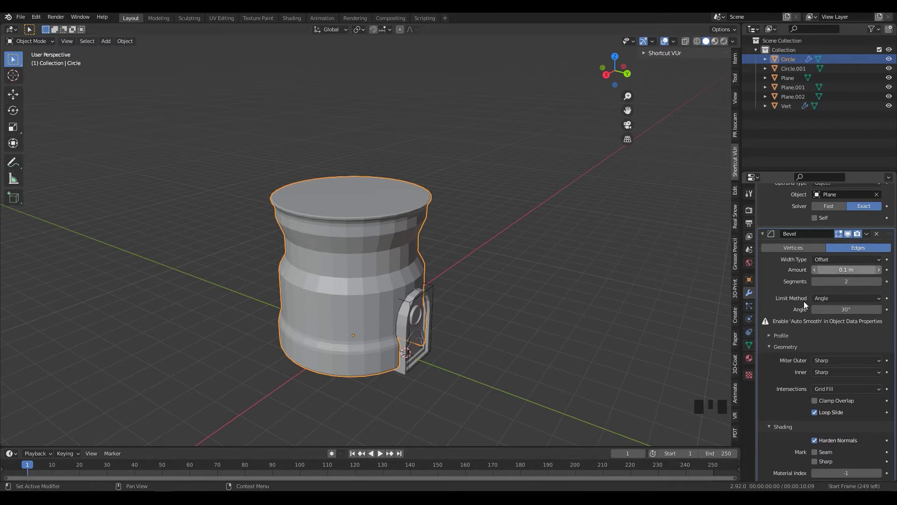
Zoom in toward the top of the tower where the new circle will go
scroll(up, 3)
scroll(up, 3)
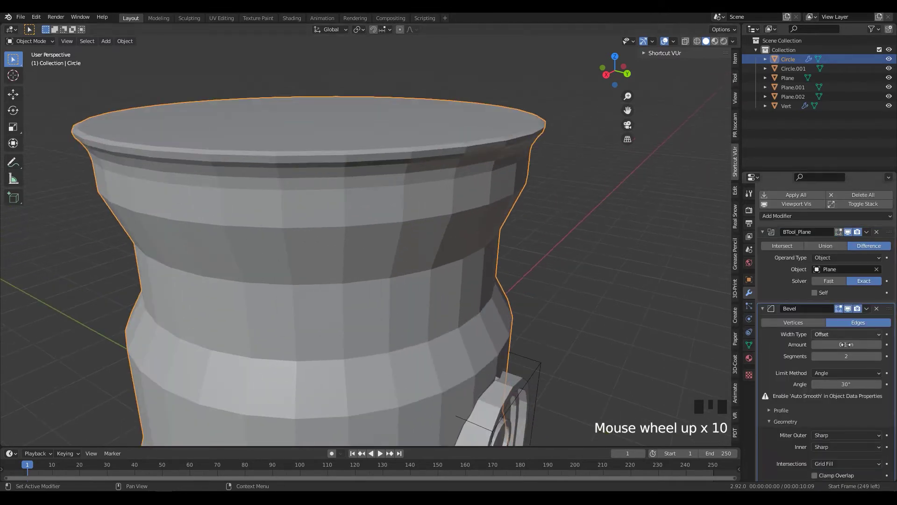
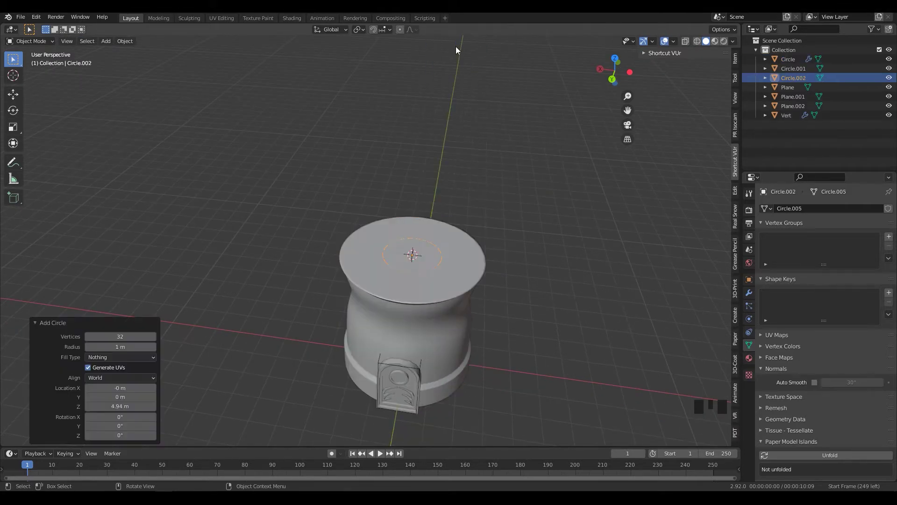
Scale the new circle up to match the width of the tower rim
scroll(up, 3)
key(s)
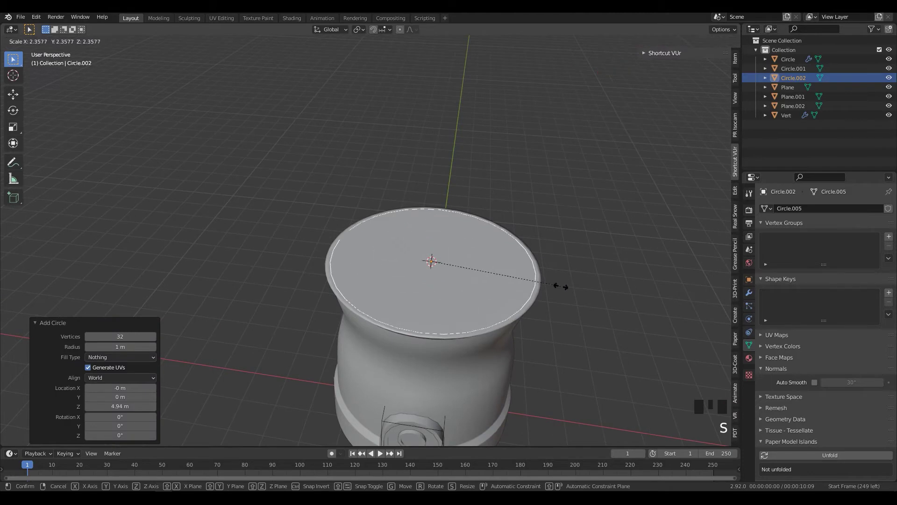
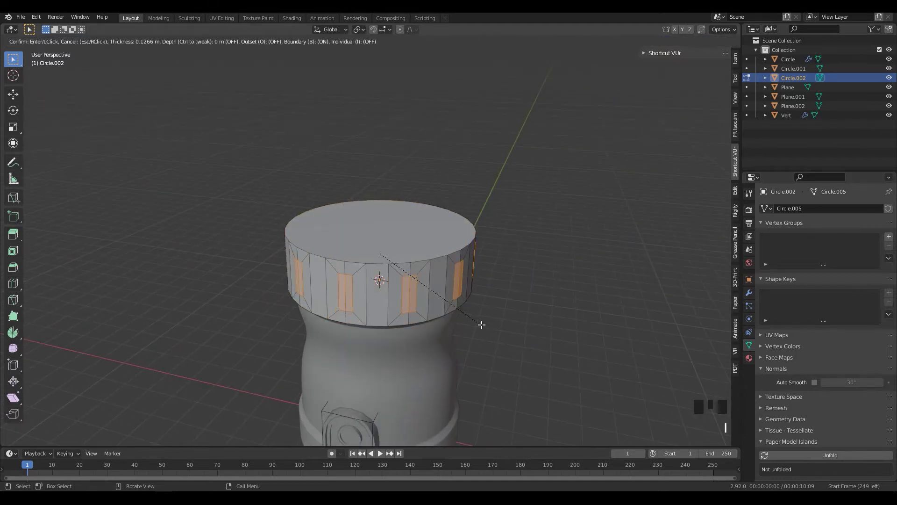
Push the drum's inset window panes inward along their normals in two passes
scroll(up, 3)
drag(432, 323, 403, 320)
key(alt+e)
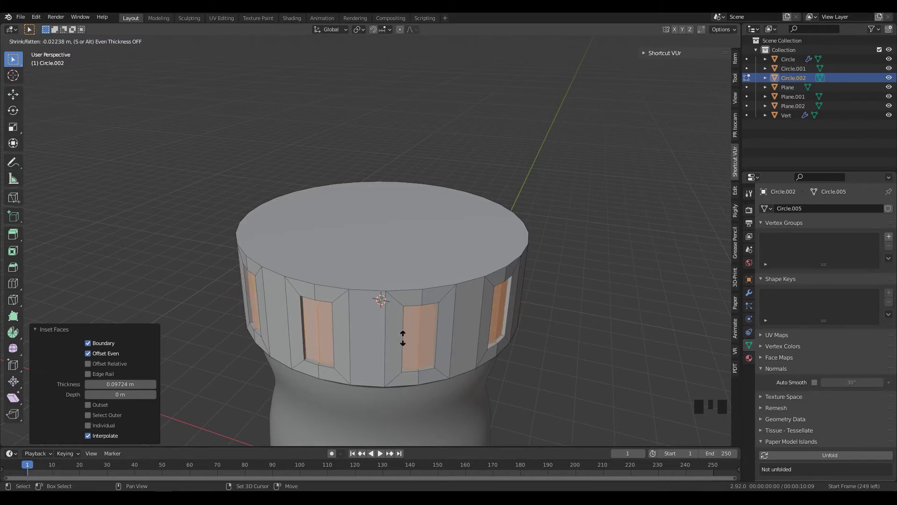
drag(401, 353, 453, 336)
key(alt+e)
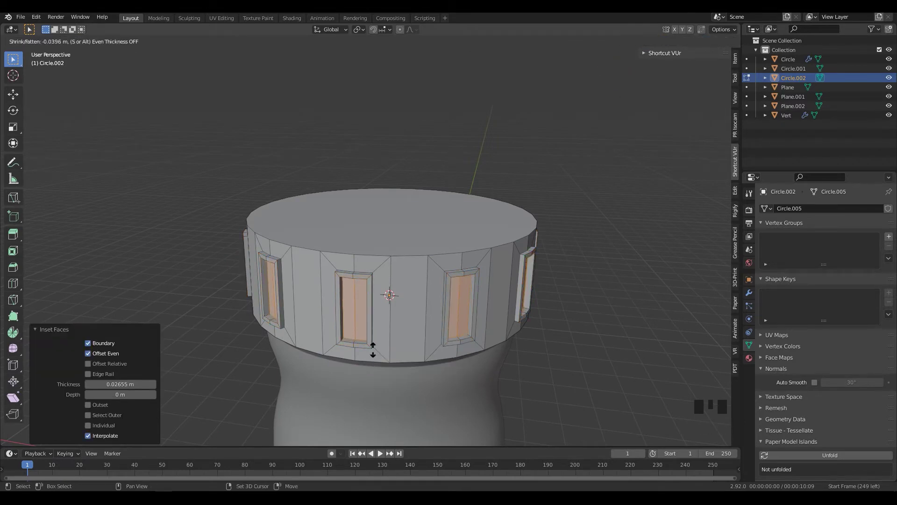
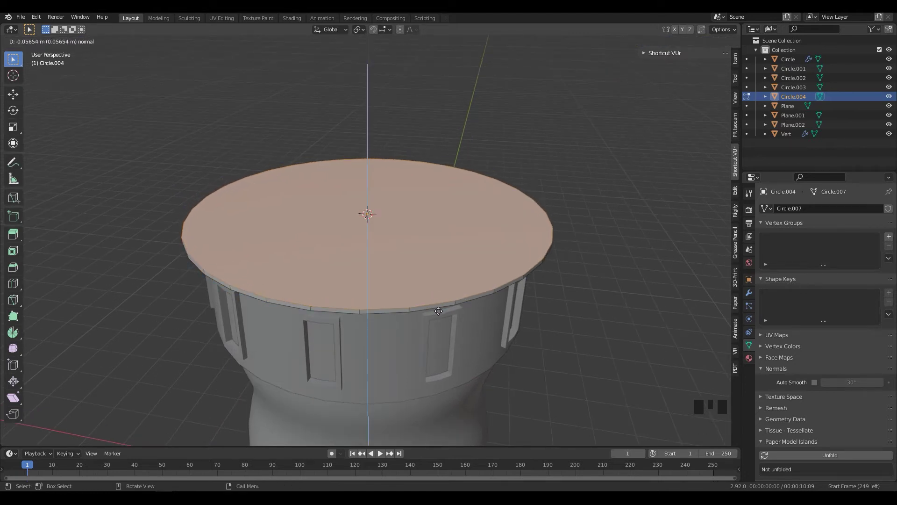
Extrude the cap disc into a thick ledge and widen it past the drum
drag(445, 307, 466, 295)
key(e)
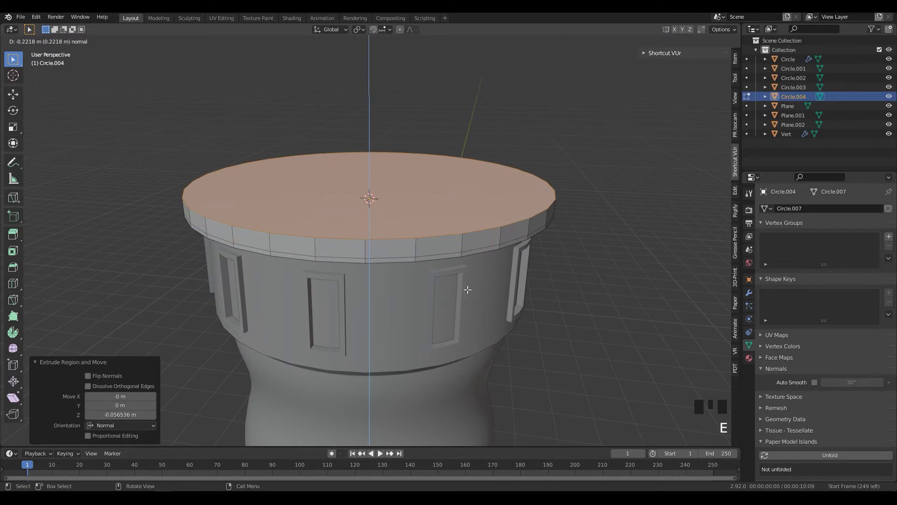
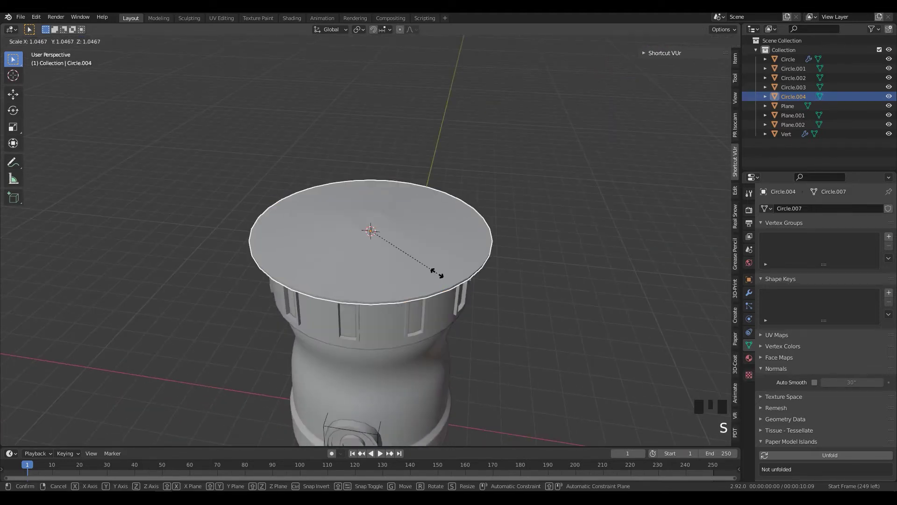
drag(426, 289, 415, 279)
key(Tab)
key(shift+s)
key(Tab)
Add a circle for the roof, extrude it up and scale the top ring to a pointed cone
key(shift+a)
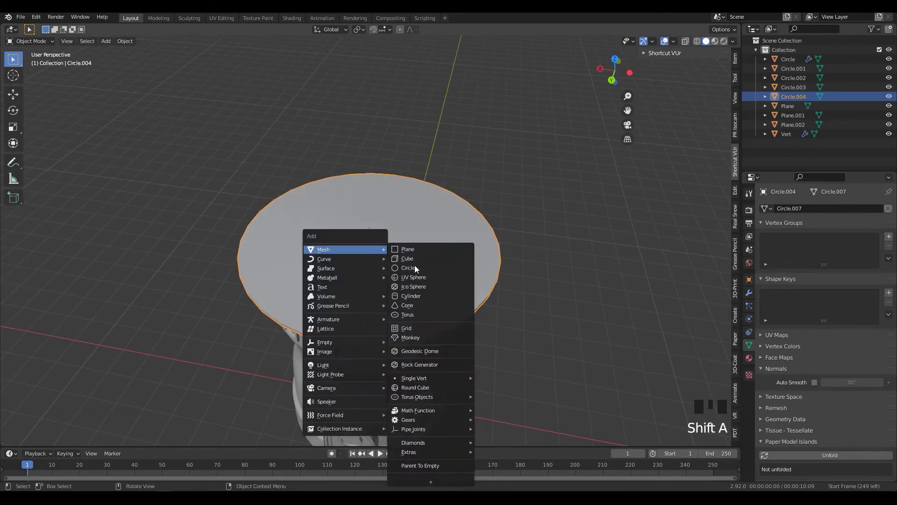
key(s)
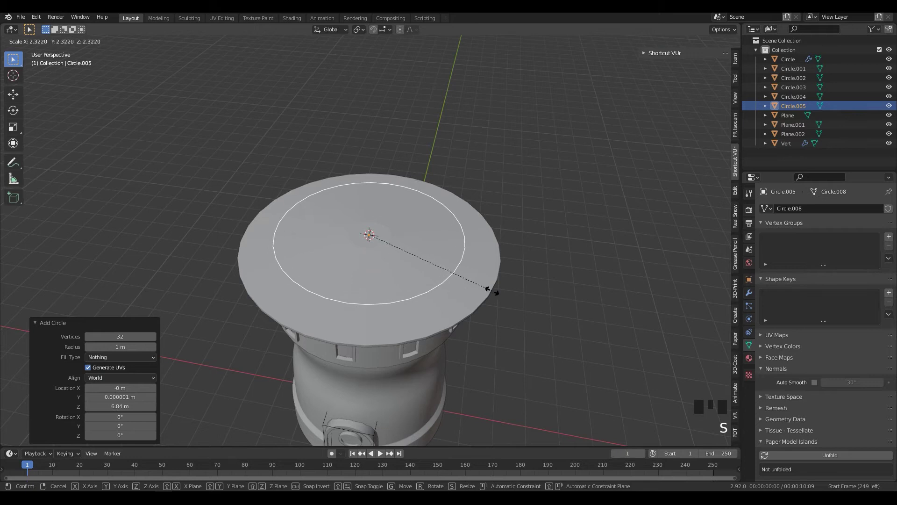
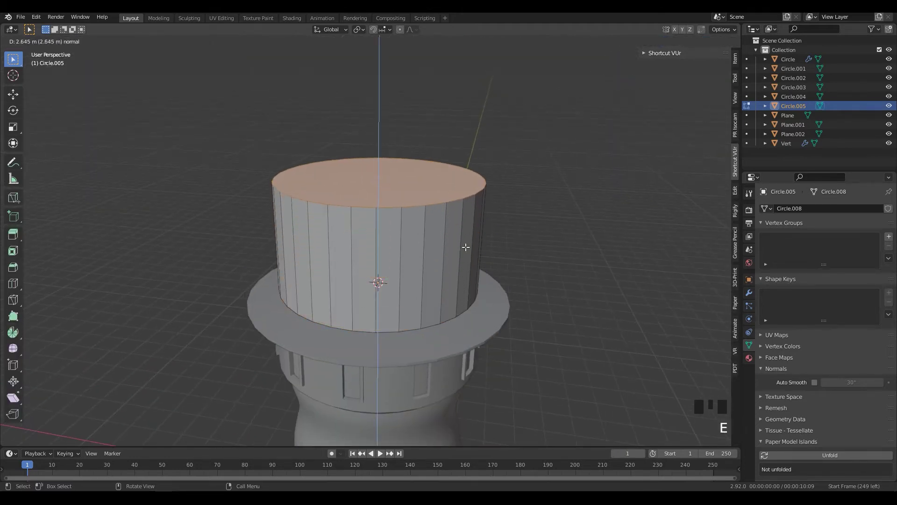
key(s)
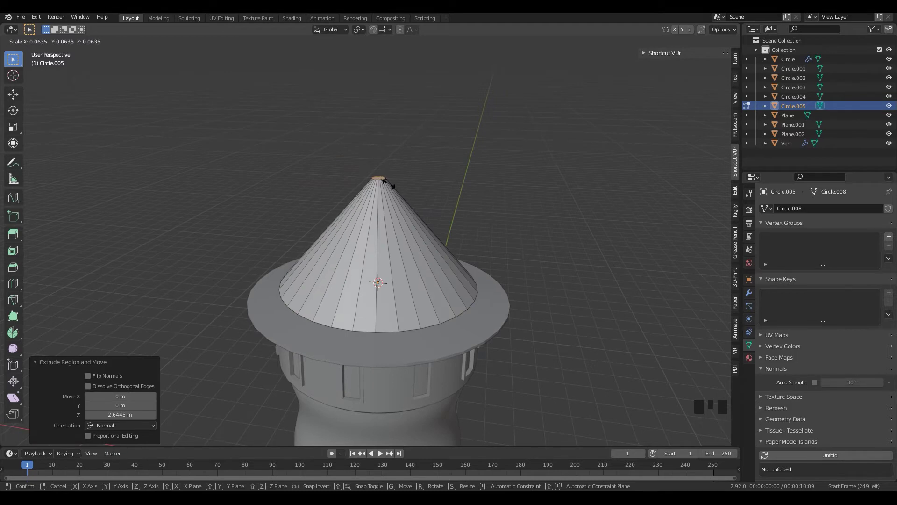
click(385, 180)
middle_click(408, 213)
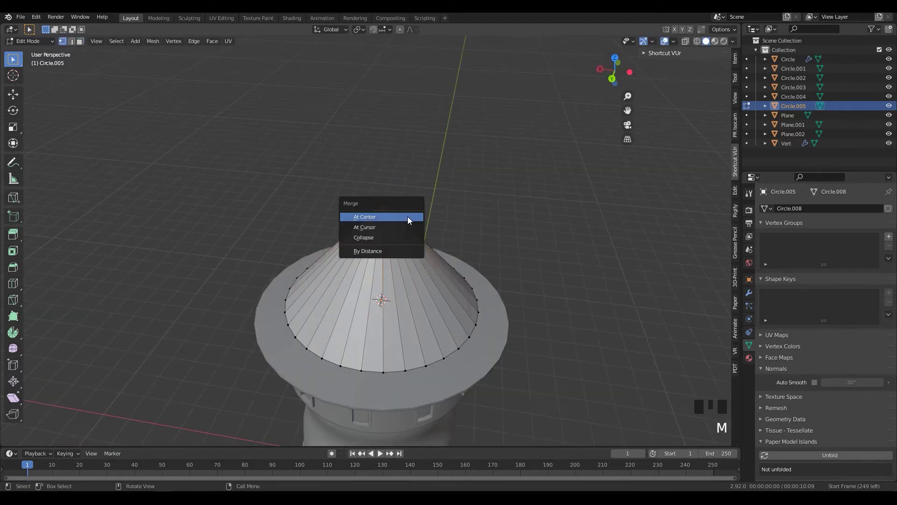
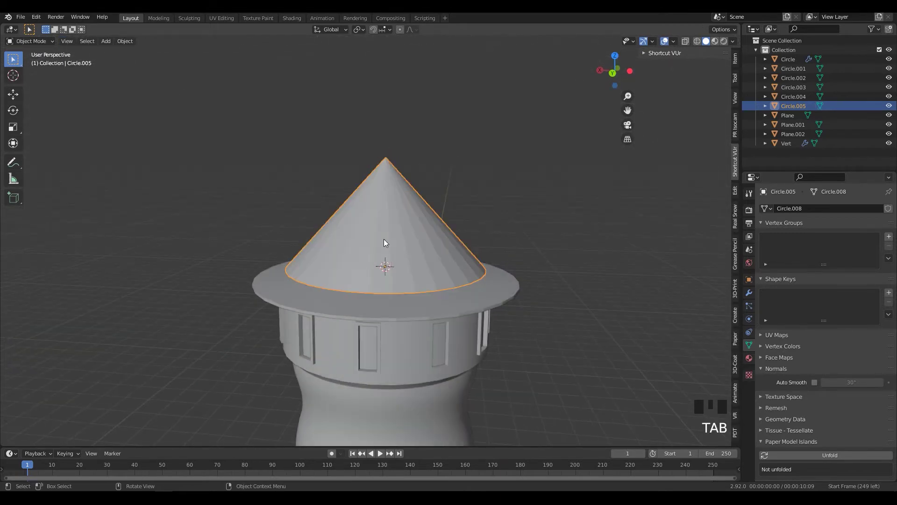
Isolate the cone roof in local view and enter Edit Mode to refine it
key(KP_Divide)
scroll(down, 3)
drag(430, 313, 417, 290)
key(Tab)
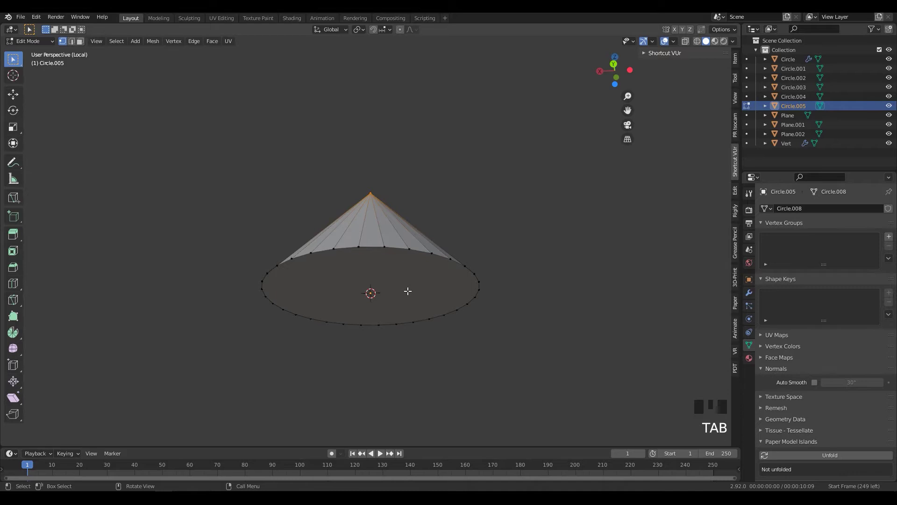
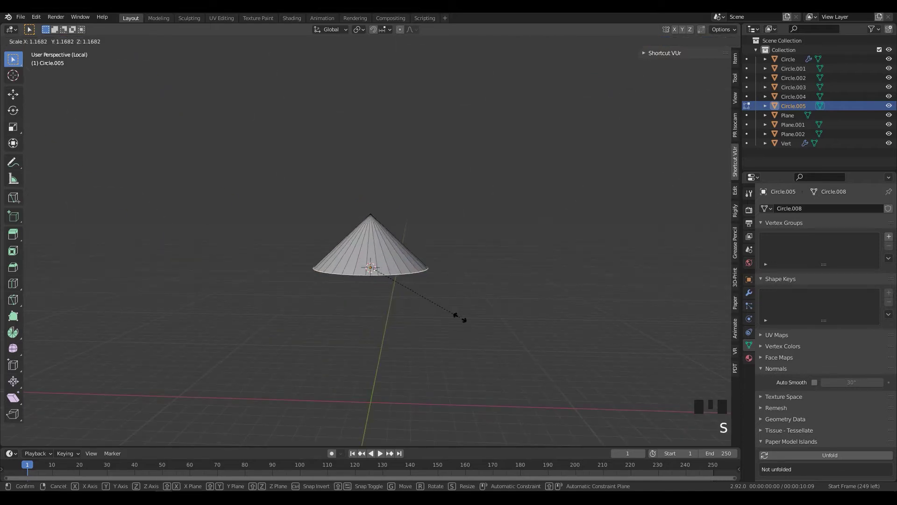
scroll(up, 3)
Reveal the hidden geometry of the isolated cone roof
key(alt+h)
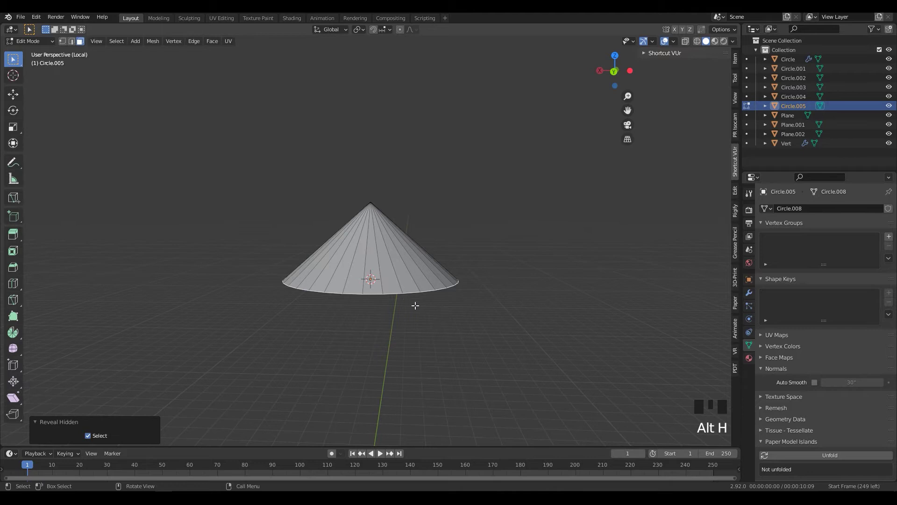
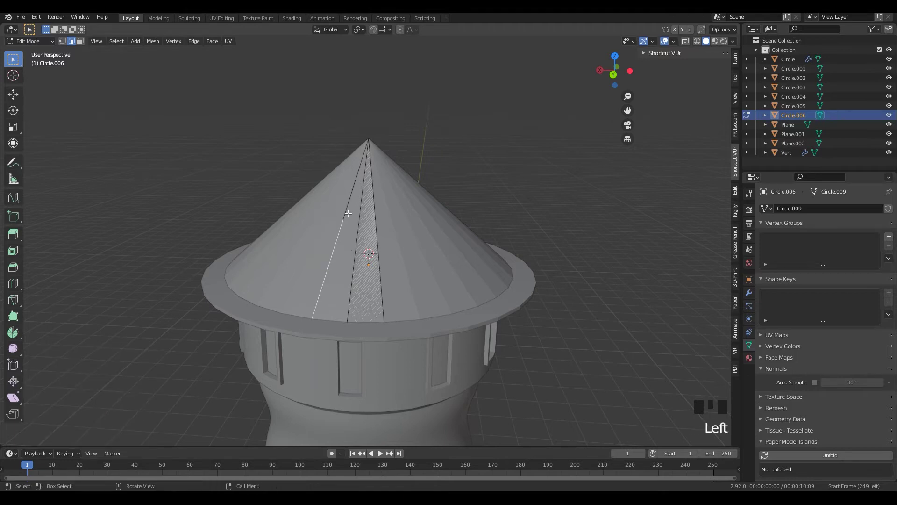
Slide a new edge along the cone near its base to mark out a small panel
click(328, 202)
key(g)
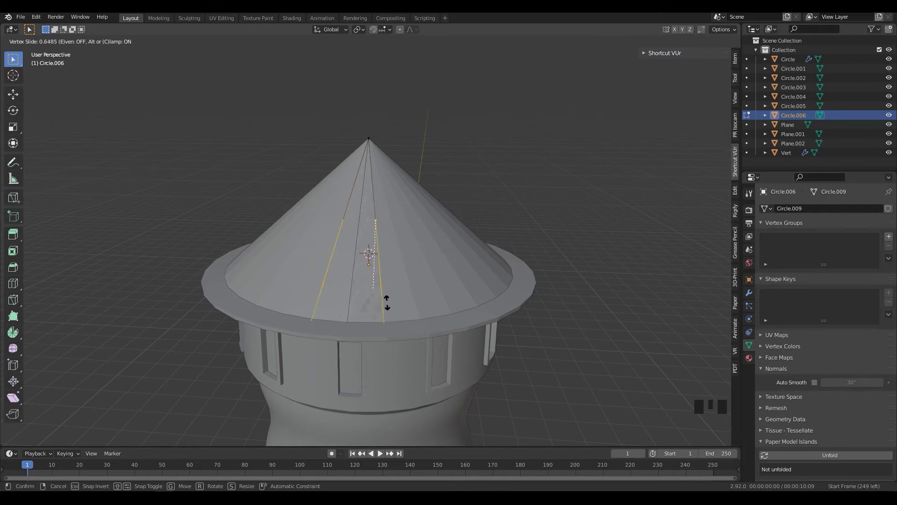
key(g)
drag(354, 300, 369, 304)
key(j)
middle_click(375, 304)
key(3)
Delete the unwanted faces around the panel on the roof rim
click(365, 289)
key(Delete)
key(ctrl+z)
key(Delete)
click(386, 285)
key(Delete)
Extrude the remaining panel outward into a small block on the roof rim
drag(389, 314, 358, 328)
click(358, 328)
drag(357, 324, 325, 300)
key(e)
drag(282, 317, 314, 322)
scroll(up, 3)
drag(338, 301, 320, 290)
click(320, 291)
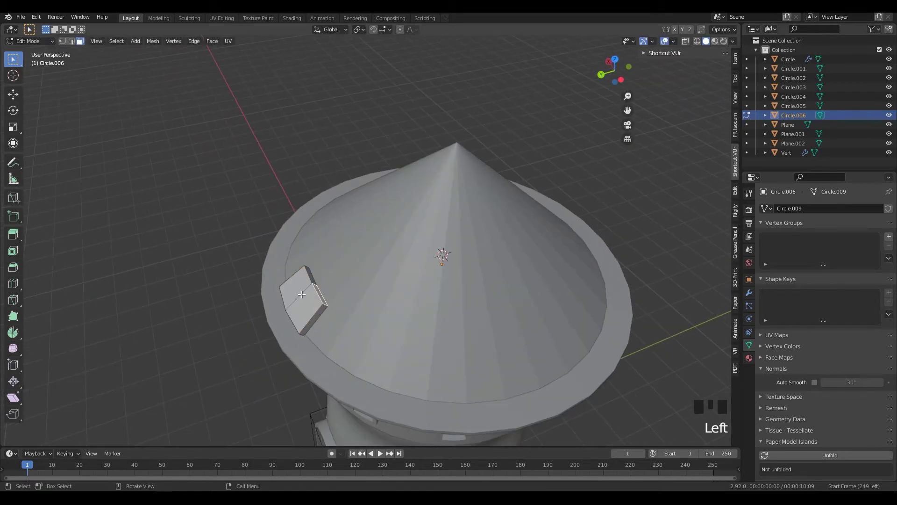
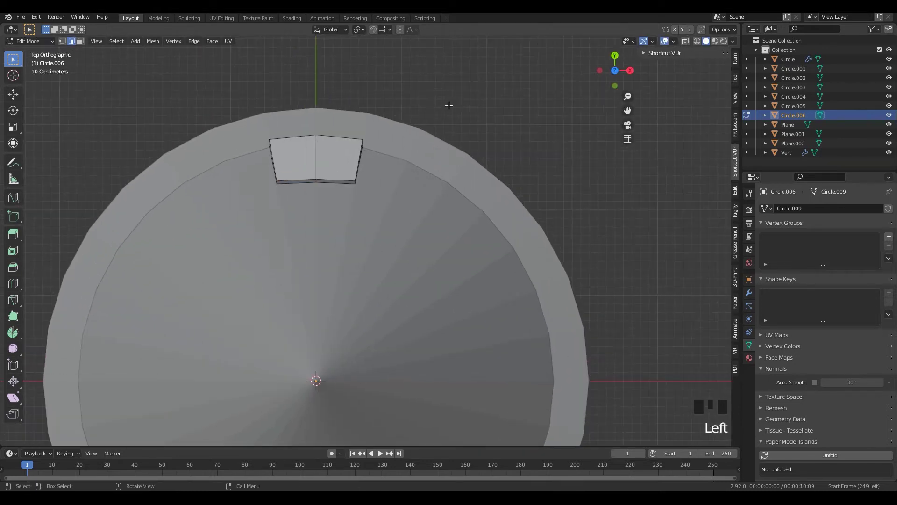
Scale the roof-rim tile down slightly in Edit Mode and return to Object Mode
key(Tab)
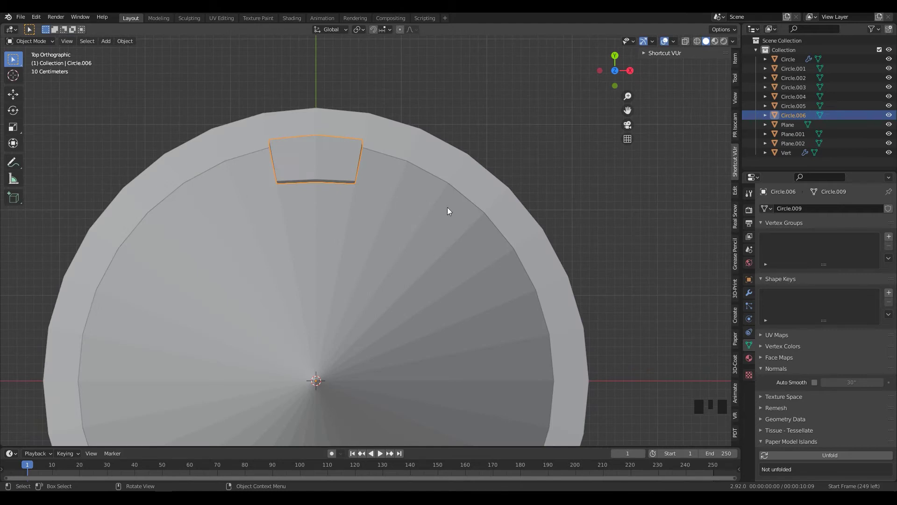
key(ctrl+z)
drag(363, 31, 416, 128)
key(Tab)
key(a)
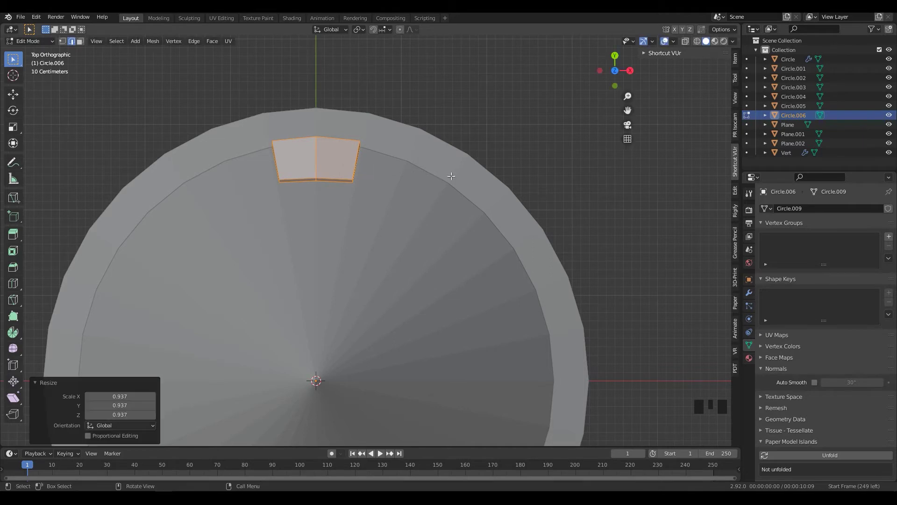
key(Tab)
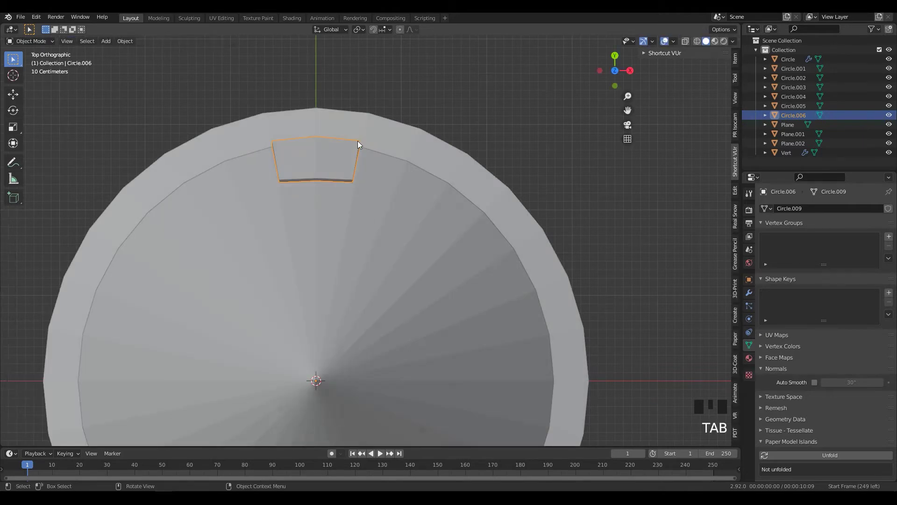
Test a ring of rotated linked duplicates of the tile around the rim, then undo them
key(alt+d)
scroll(down, 3)
key(shift+r)
key(shift+r)
key(shift+r)
key(shift+r)
key(shift+r)
key(shift+r)
key(shift+r)
key(shift+r)
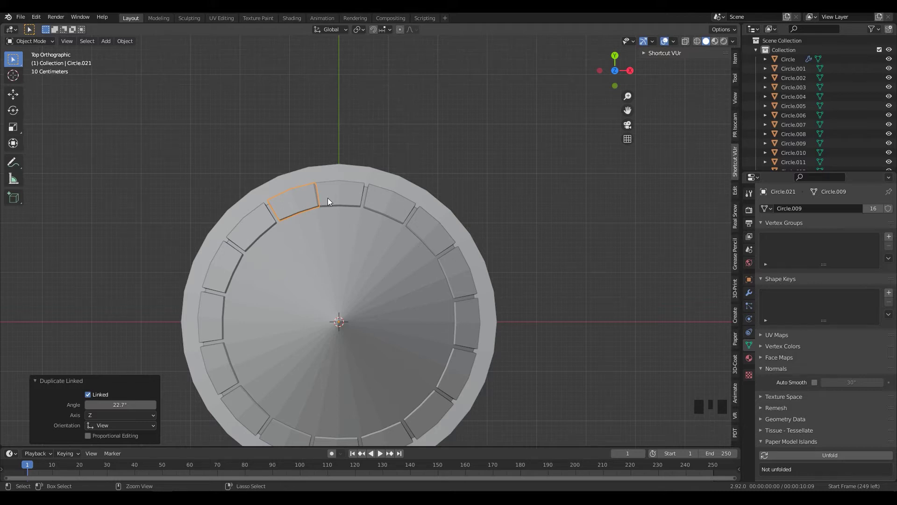
key(ctrl+z)
key(ctrl+z)
key(ctrl+z)
key(ctrl+z)
Redo the linked duplicate and repeat it around the rim at even angles
key(alt+d)
scroll(up, 3)
key(shift+r)
key(shift+r)
key(shift+r)
key(shift+r)
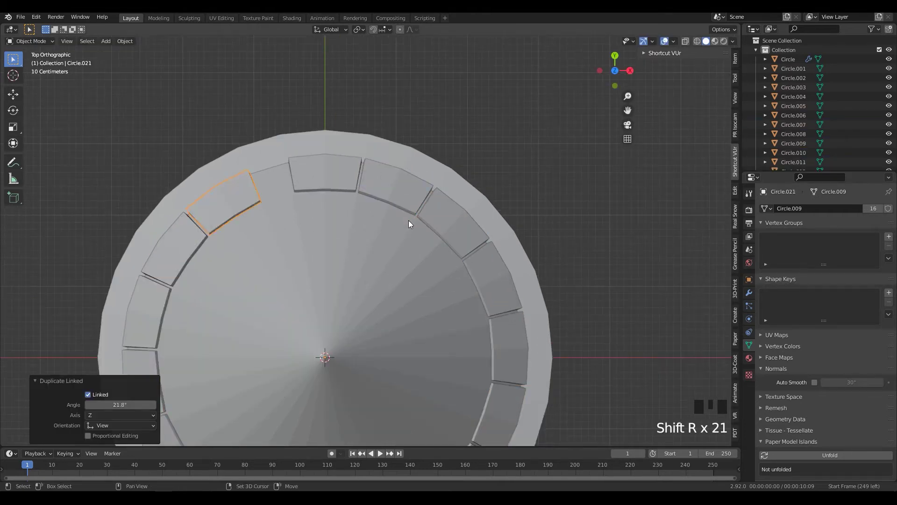
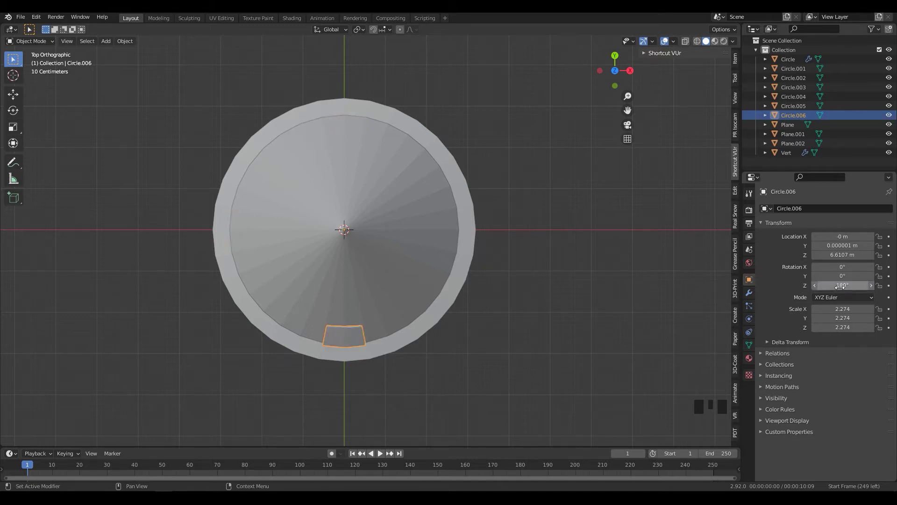
Make a linked copy of the roof tile with Alt+D, undoing an accidental resize
scroll(up, 3)
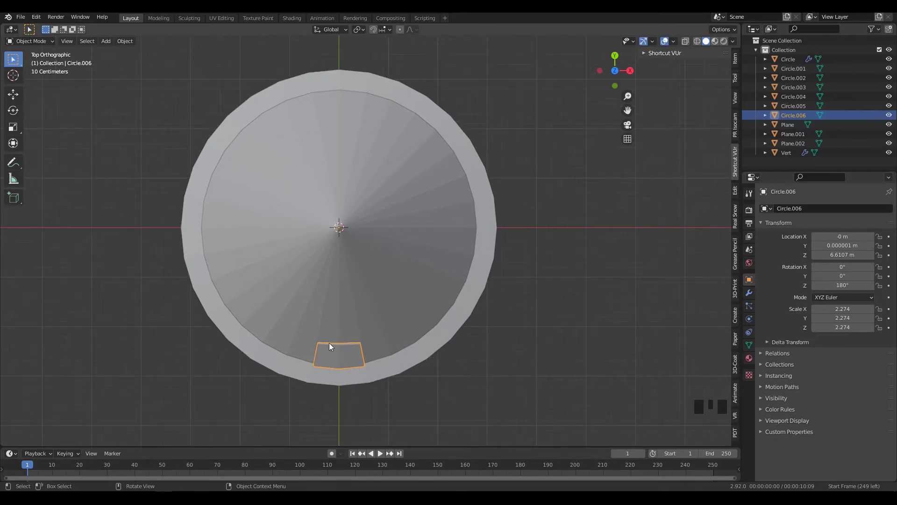
key(alt+d)
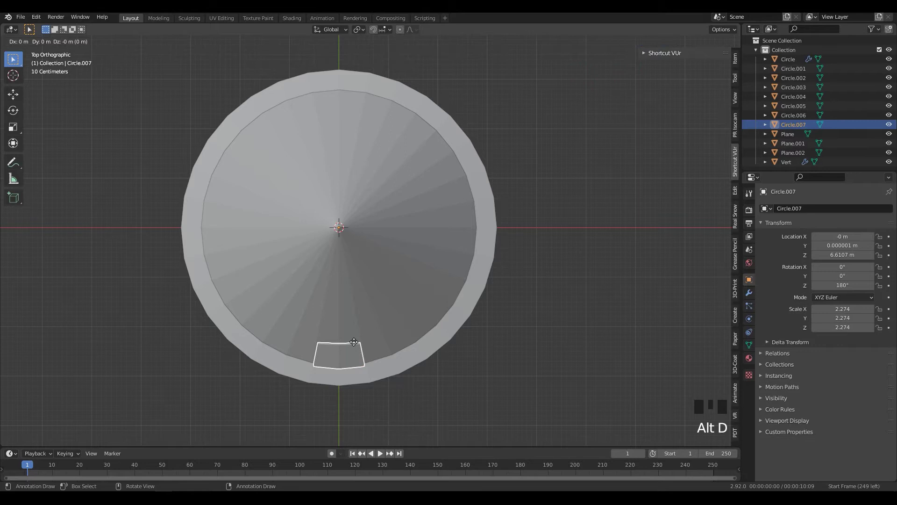
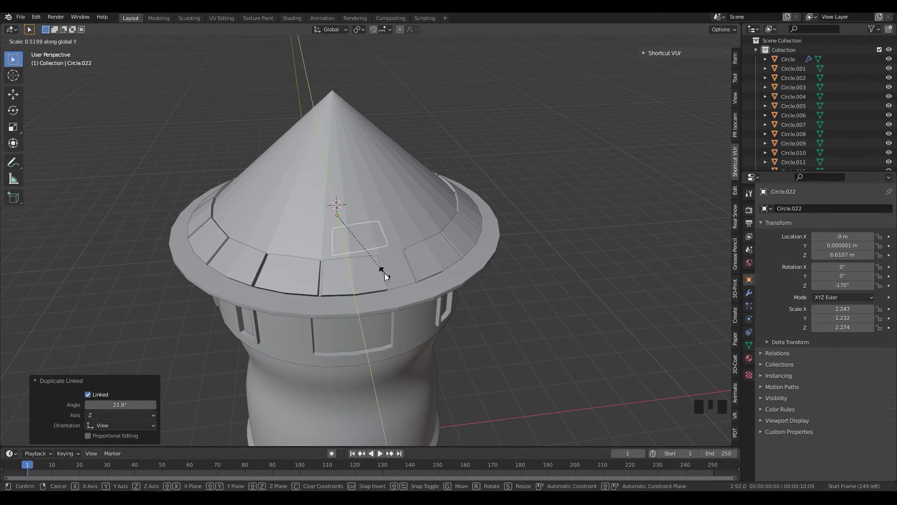
key(ctrl+z)
drag(424, 303, 437, 316)
key(ctrl+z)
Add another linked tile and turn it around the roof centre to sit beside the previous one
middle_click(486, 314)
key(KP_7)
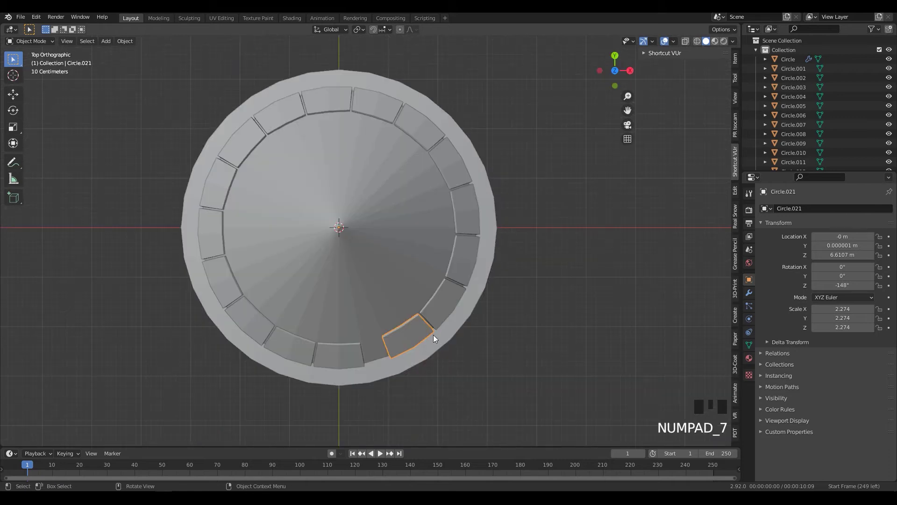
key(shift+d)
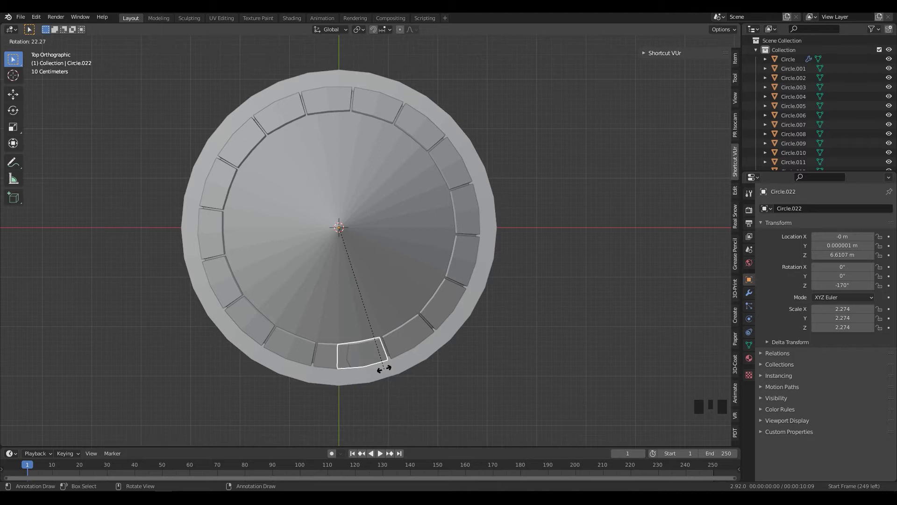
drag(406, 350, 410, 316)
key(Tab)
scroll(up, 3)
drag(437, 313, 441, 358)
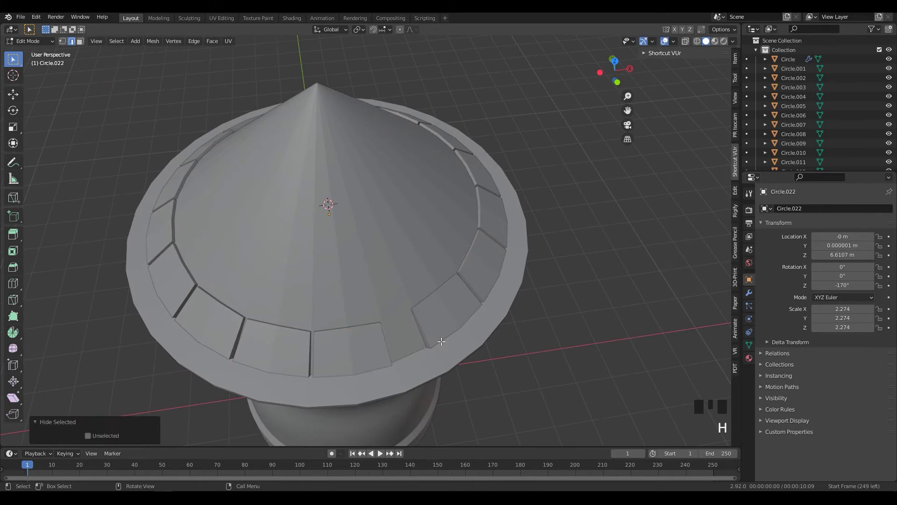
Unhide the tile geometry, switch to see-through and delete unwanted faces of the last tile
key(h)
key(alt+h)
drag(410, 355, 388, 340)
click(388, 340)
key(3)
click(386, 342)
key(Delete)
Remove the remaining stray faces of the last tile, toggling X-ray as needed
middle_click(405, 368)
key(alt+z)
drag(410, 366, 374, 269)
click(374, 268)
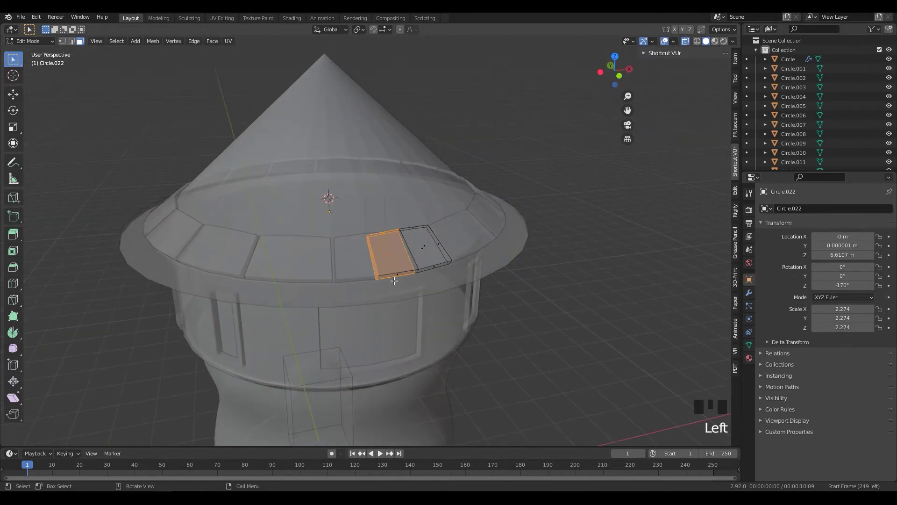
key(Delete)
drag(403, 294, 407, 275)
click(406, 275)
key(Delete)
Select the open edges and fill them with a new face to close the tile, then leave Edit Mode
key(2)
key(alt+z)
click(421, 260)
key(2)
click(421, 260)
click(421, 260)
key(f)
drag(444, 295, 409, 351)
key(Tab)
From the top view, rotate the last tile around the roof into the remaining gap
middle_click(427, 365)
key(KP_7)
scroll(up, 3)
drag(381, 308, 403, 269)
key(r)
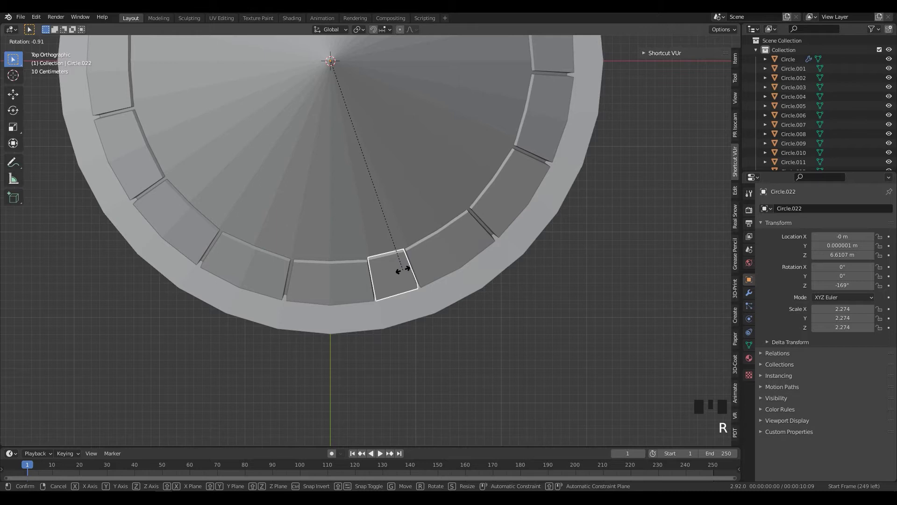
drag(417, 270, 479, 263)
key(Tab)
scroll(up, 3)
click(402, 177)
Edge-slide the last tile's side with G G to widen it and close the gap
key(g)
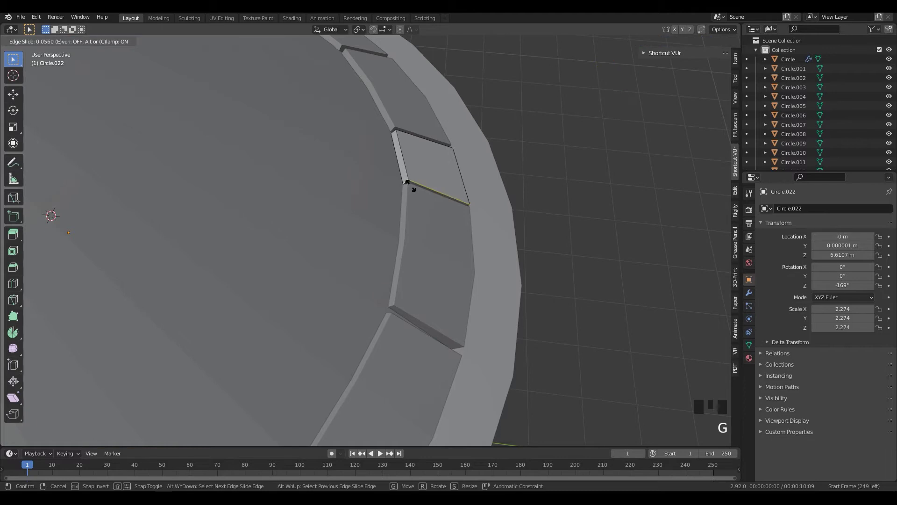
key(g)
drag(389, 183, 403, 246)
click(402, 247)
key(2)
click(401, 248)
drag(390, 242, 391, 187)
click(390, 187)
Slide the tile's other edge to even the fit, return to Object Mode and view the whole tower
middle_click(397, 197)
key(g)
key(g)
drag(430, 262, 443, 259)
scroll(down, 3)
drag(437, 260, 477, 260)
key(KP_7)
scroll(down, 3)
drag(509, 243, 404, 170)
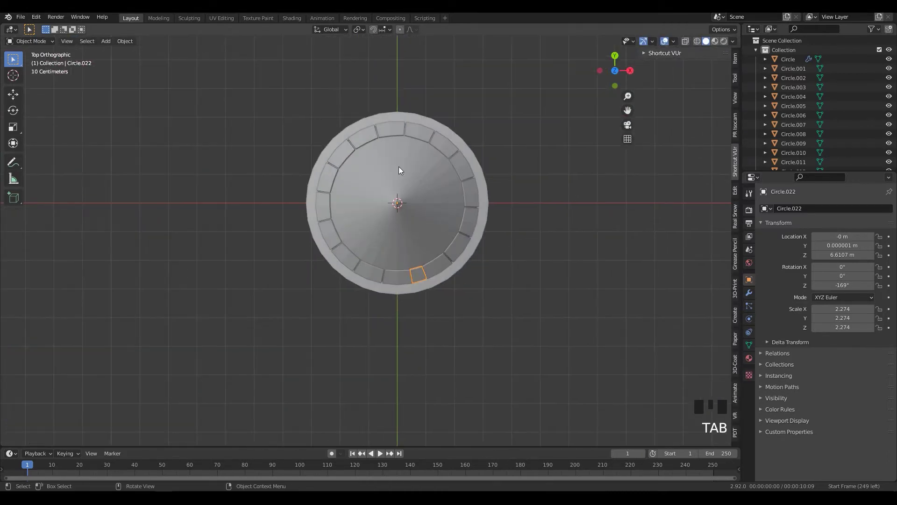
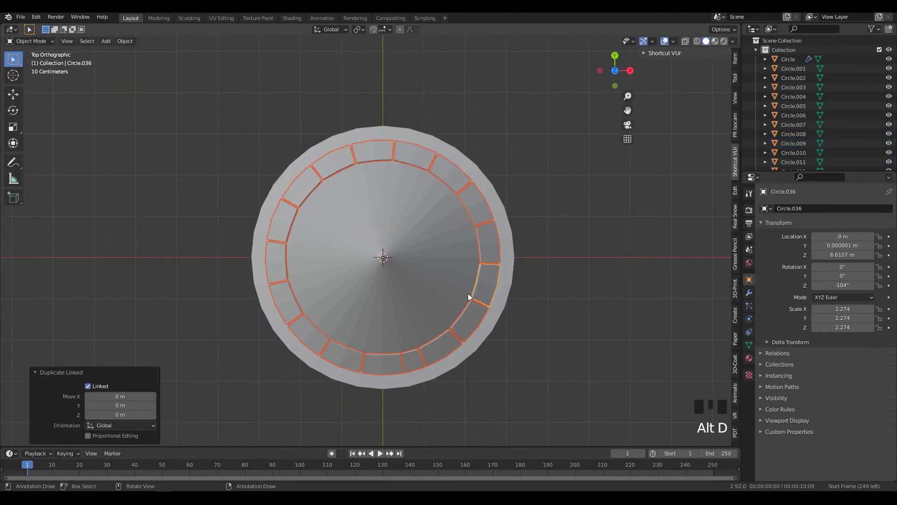
Copy the whole tile ring as linked duplicates, raise it up the cone, rotate it to stagger and shrink it
drag(473, 269, 473, 253)
key(KP_1)
scroll(up, 3)
drag(476, 289, 467, 288)
key(g)
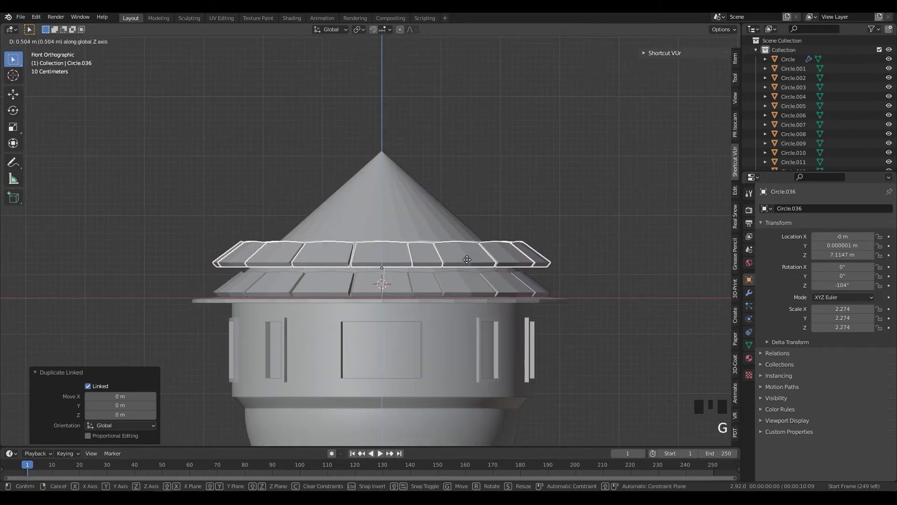
key(r)
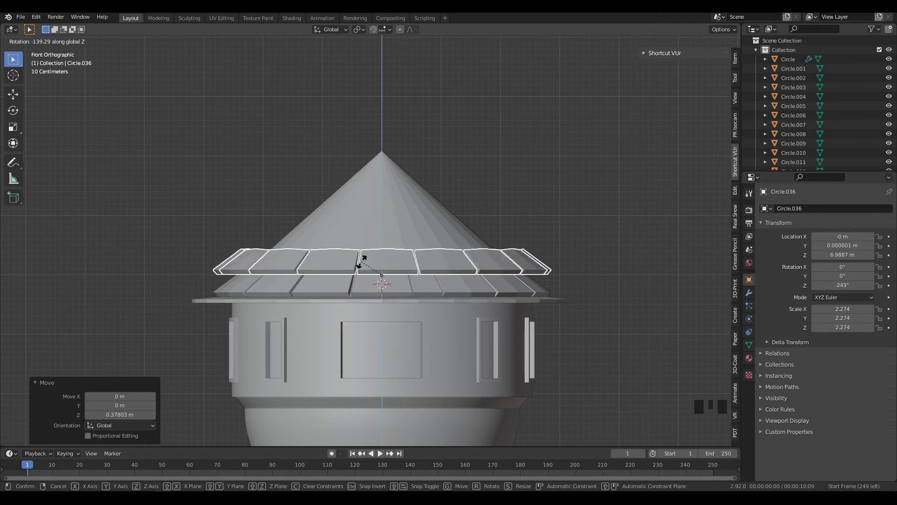
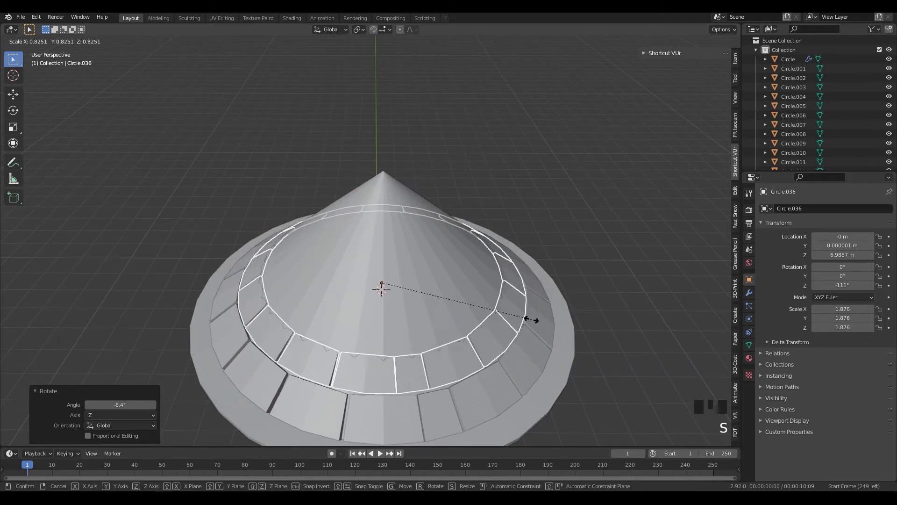
drag(507, 319, 530, 339)
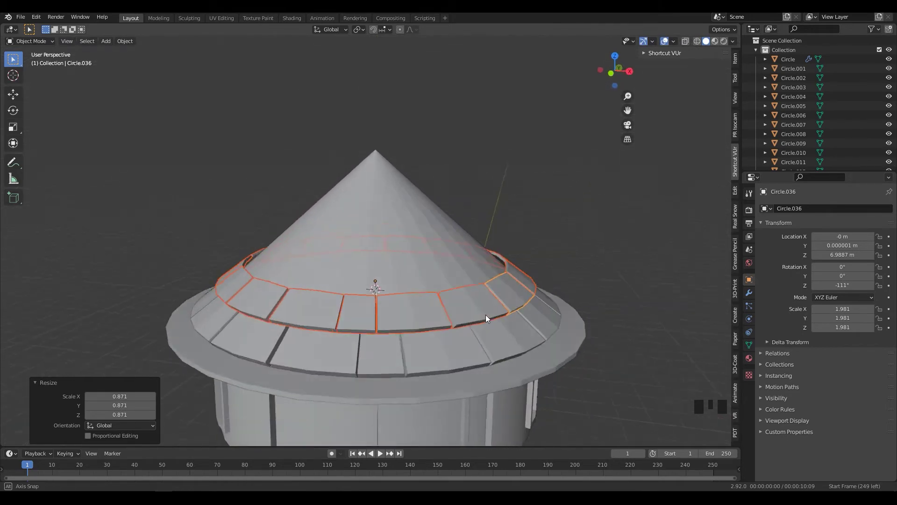
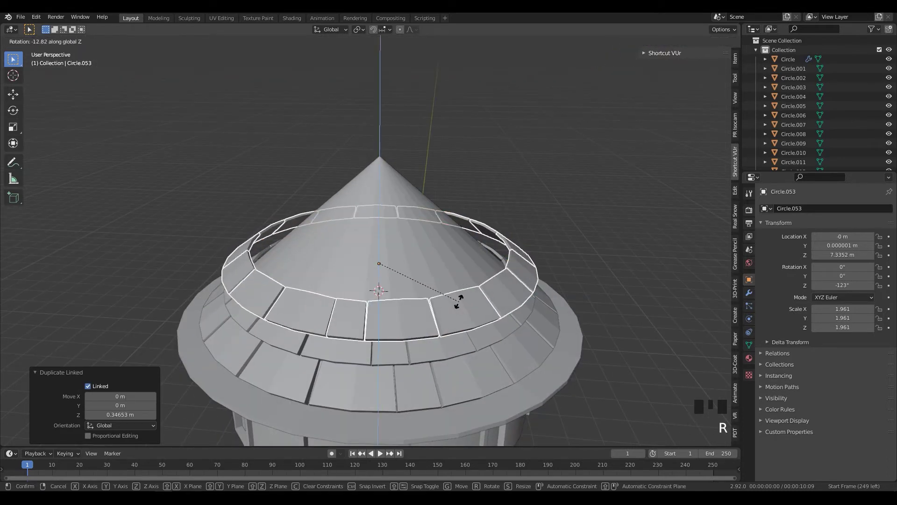
Add a second higher ring, offset its tiles and scale it down onto the narrower cone
key(z)
key(z)
key(z)
middle_click(447, 334)
key(s)
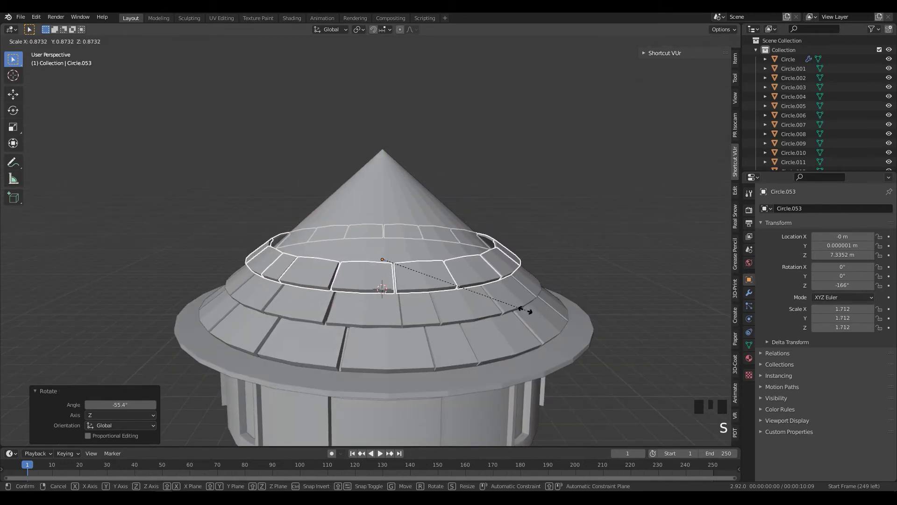
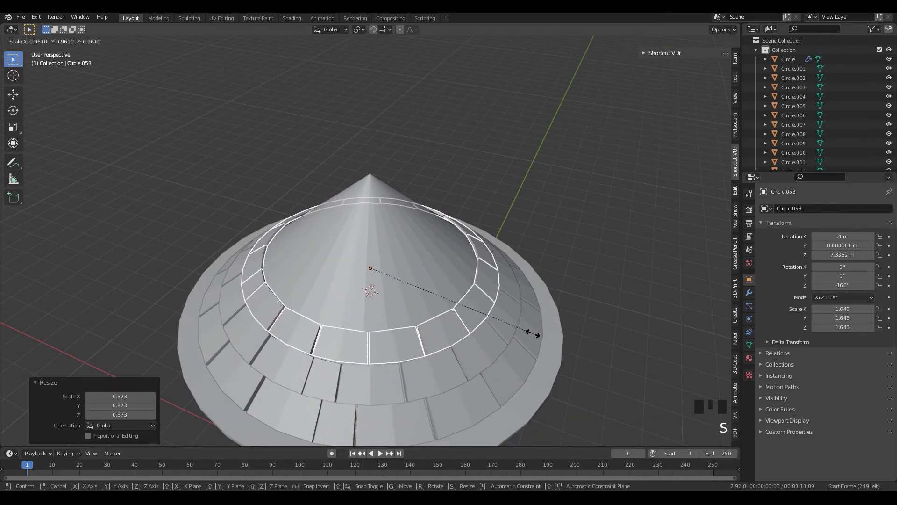
drag(518, 321, 485, 316)
key(KP_1)
scroll(up, 3)
Place a third linked ring further up, rotated around Z and shrunk to fit the roof
key(alt+d)
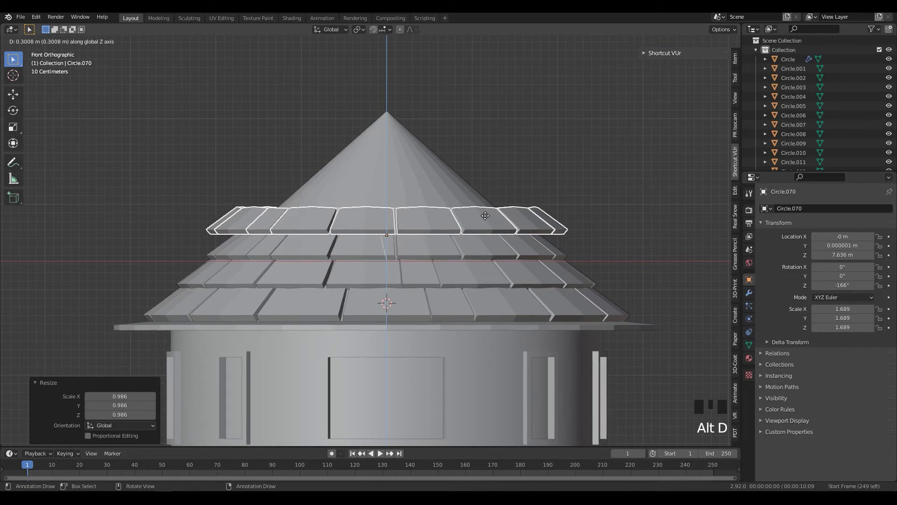
key(r)
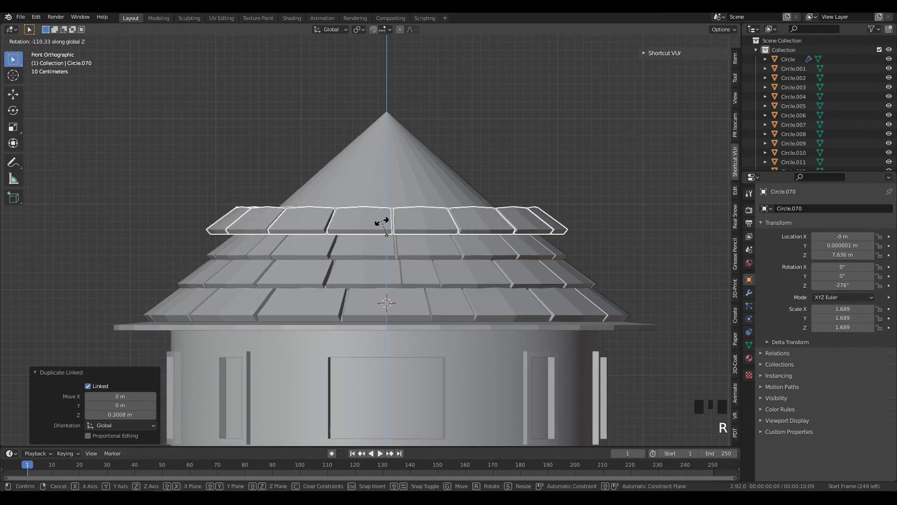
key(z)
middle_click(516, 251)
key(s)
drag(524, 309, 534, 299)
scroll(down, 3)
drag(519, 278, 494, 266)
key(KP_1)
scroll(up, 3)
Stack two more shrinking, staggered shingle rings toward the top of the cone
key(alt+d)
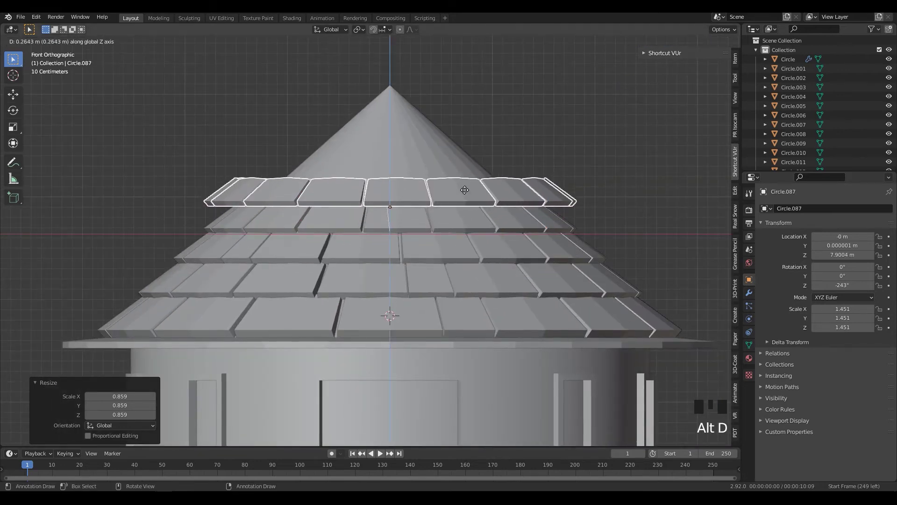
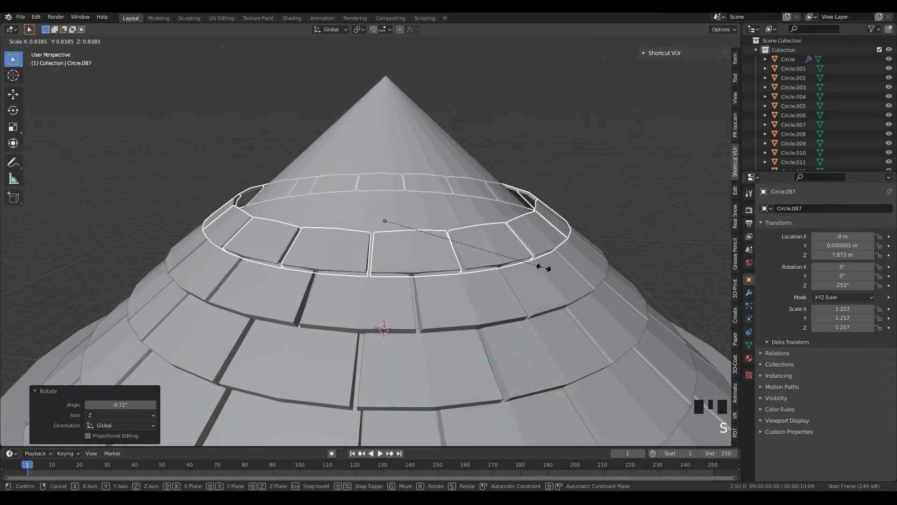
drag(538, 285, 545, 260)
key(KP_1)
scroll(up, 3)
key(alt+d)
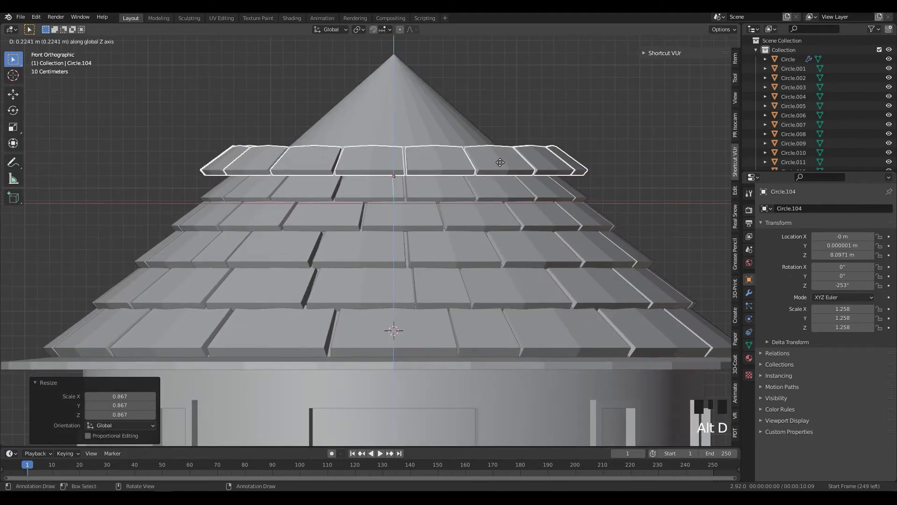
key(r)
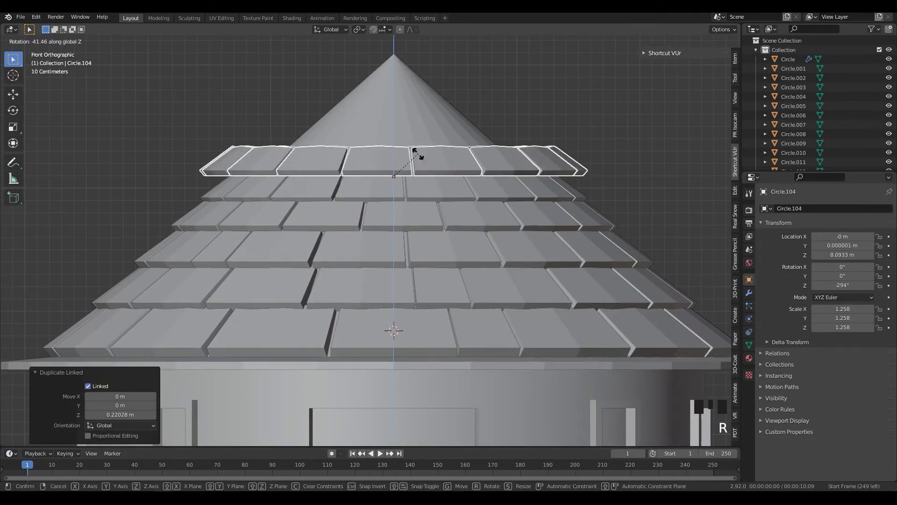
key(z)
key(s)
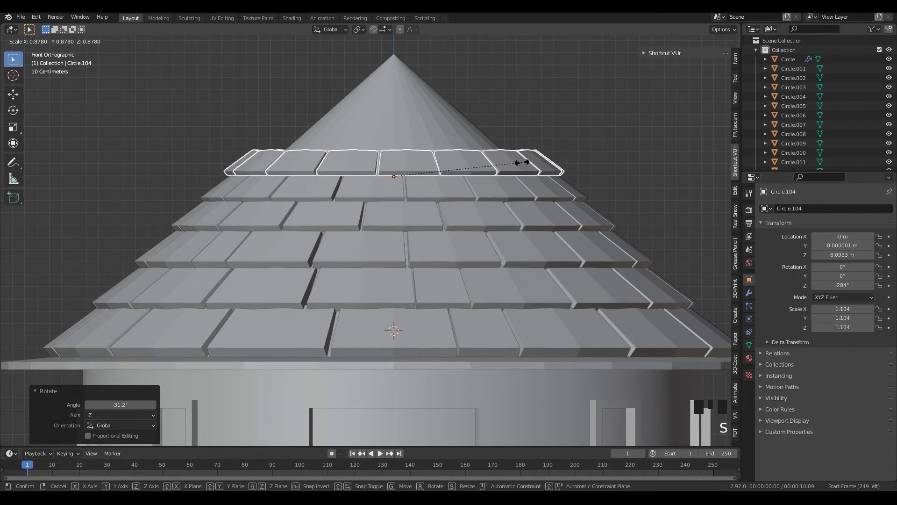
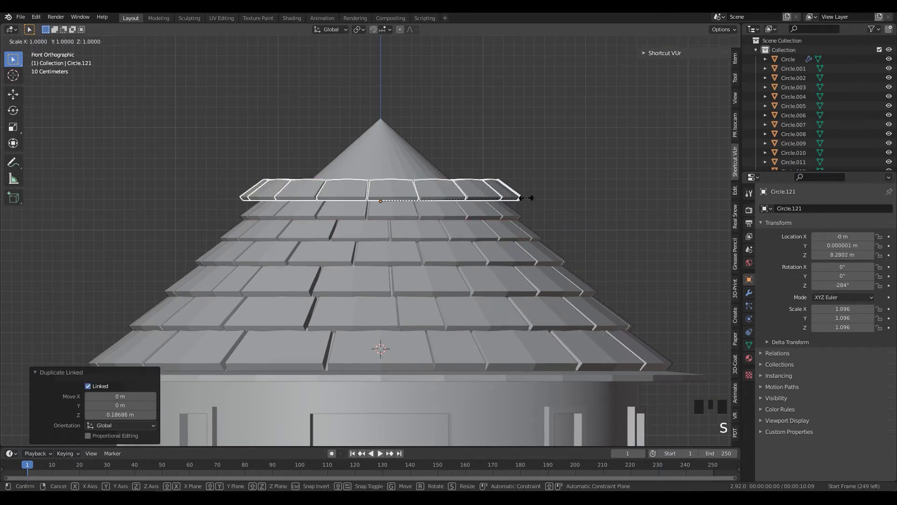
Undo a misplaced ring and redo it with the correct Z rotation, then add the next one
key(ctrl+z)
key(r)
key(z)
key(alt+d)
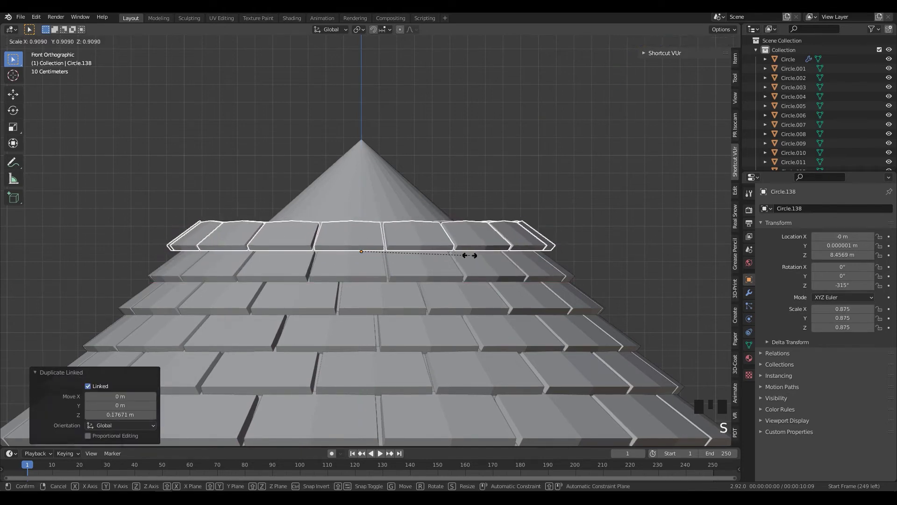
key(r)
key(z)
Continue with two further rings, each duplicated, turned around Z and scaled smaller
key(alt+d)
key(r)
key(z)
key(s)
key(alt+d)
key(r)
key(z)
key(s)
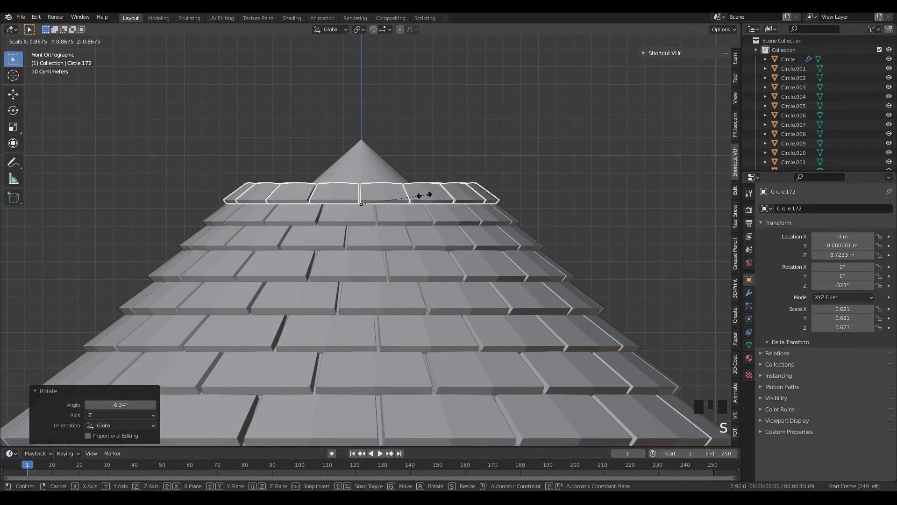
Fit the smallest rings near the roof tip, rotating and shrinking each copy
key(alt+d)
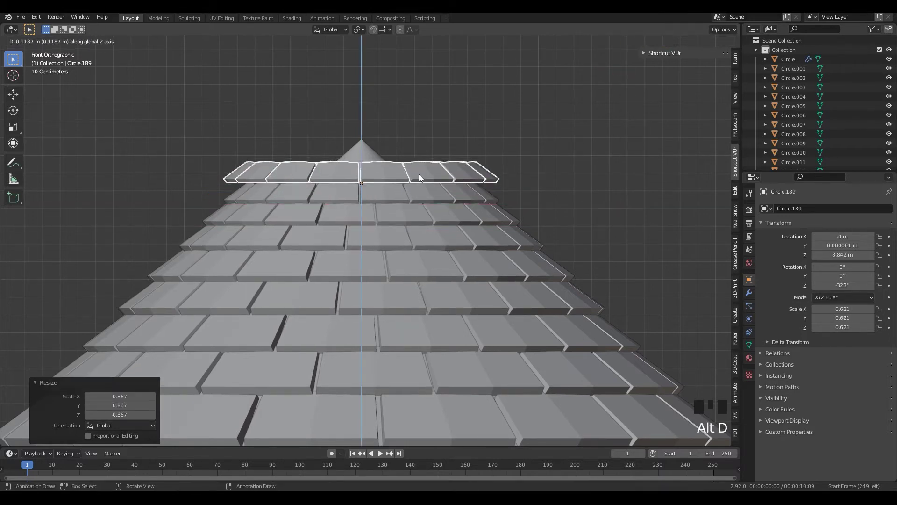
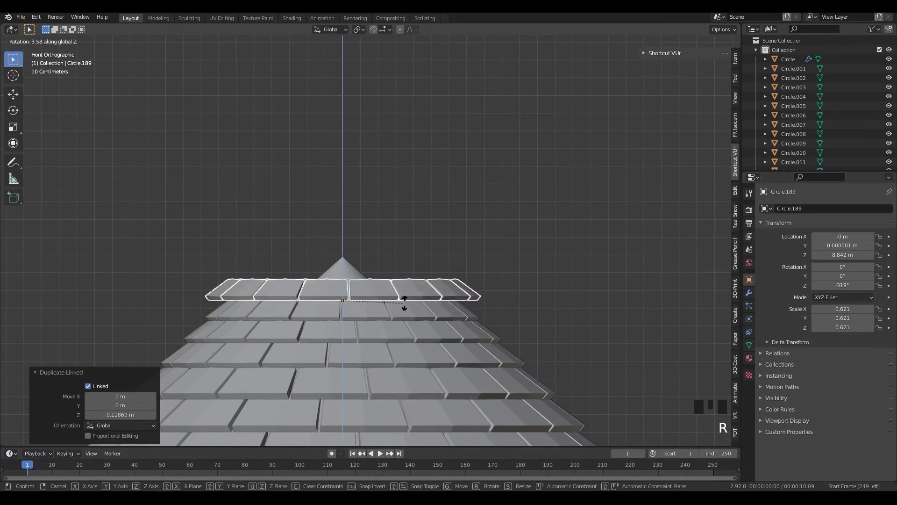
key(z)
key(s)
scroll(up, 3)
drag(455, 240, 429, 238)
key(alt+d)
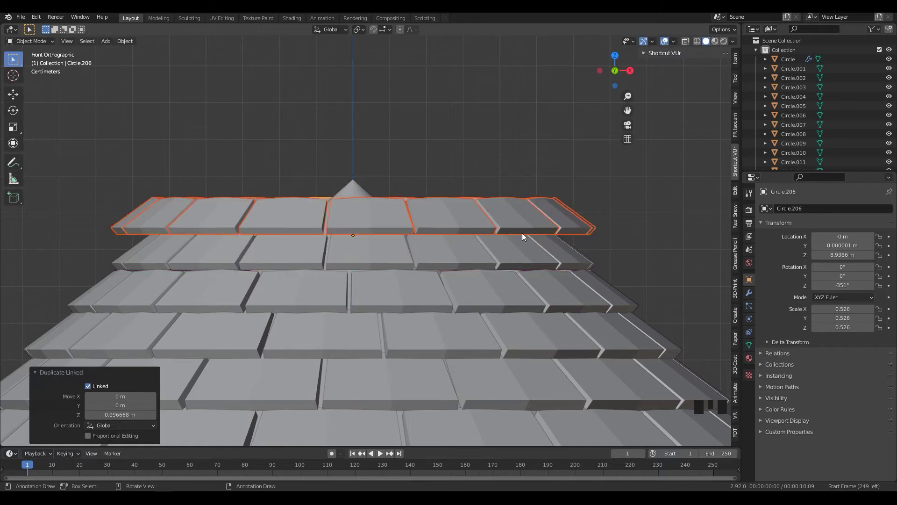
key(r)
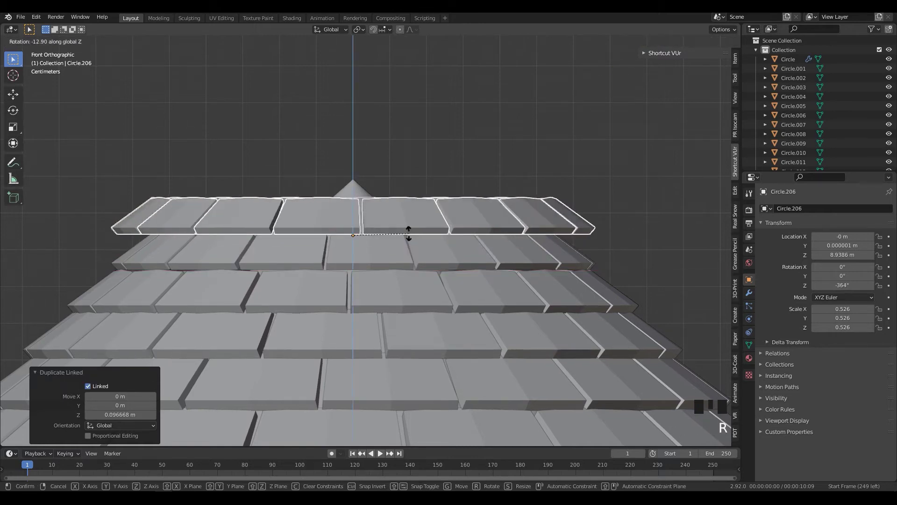
key(z)
key(s)
Inspect the roof peak from several angles, return to front view and begin one more staggered ring
scroll(down, 3)
drag(487, 321, 541, 296)
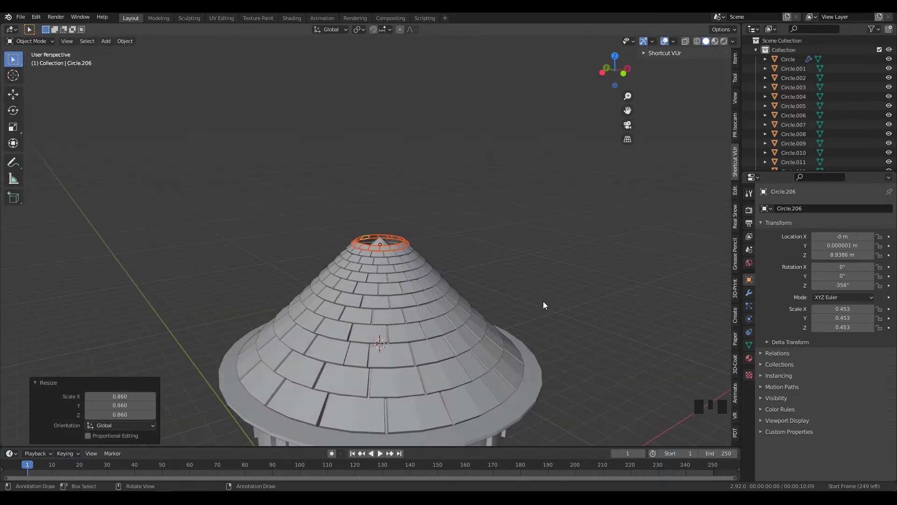
drag(526, 291, 459, 306)
scroll(down, 3)
drag(499, 355, 426, 298)
scroll(up, 3)
middle_click(454, 209)
key(KP_1)
scroll(up, 3)
key(alt+d)
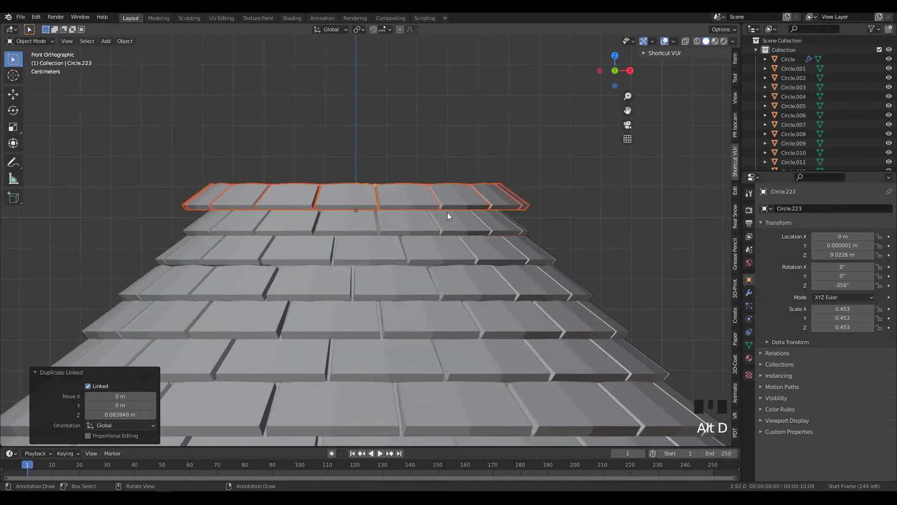
key(r)
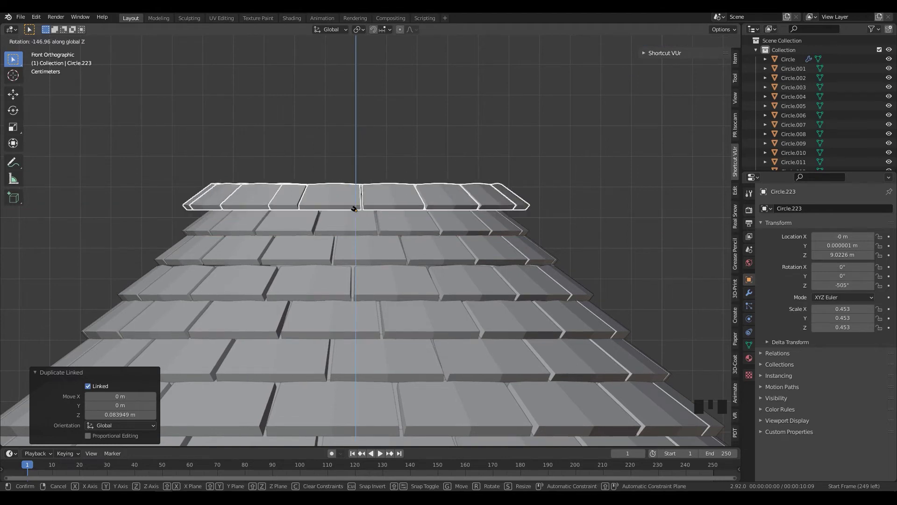
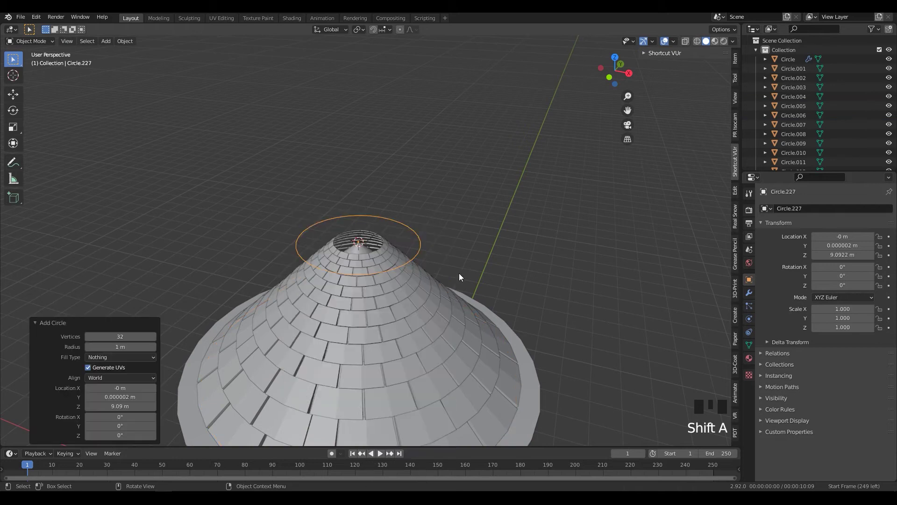
Fill the tip circle into a face and shrink it to the roof peak's size
key(s)
key(Tab)
scroll(up, 3)
key(2)
scroll(up, 3)
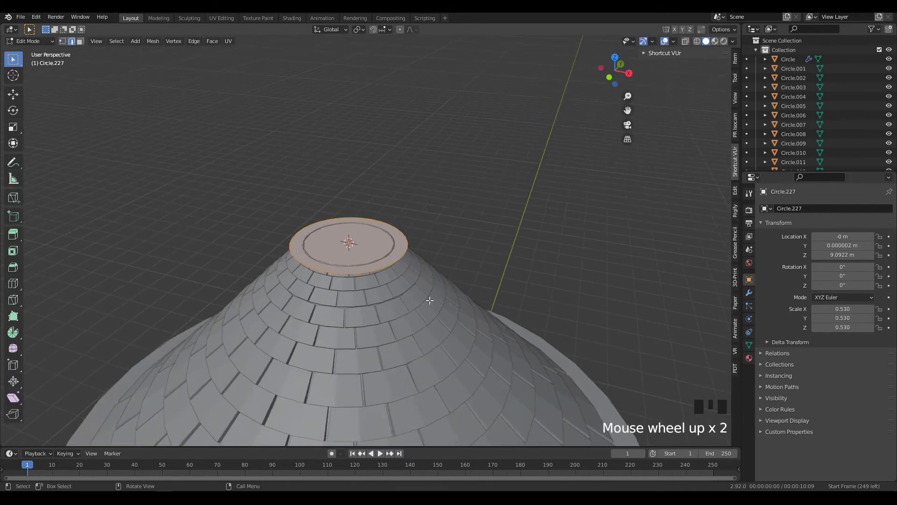
middle_click(428, 266)
key(s)
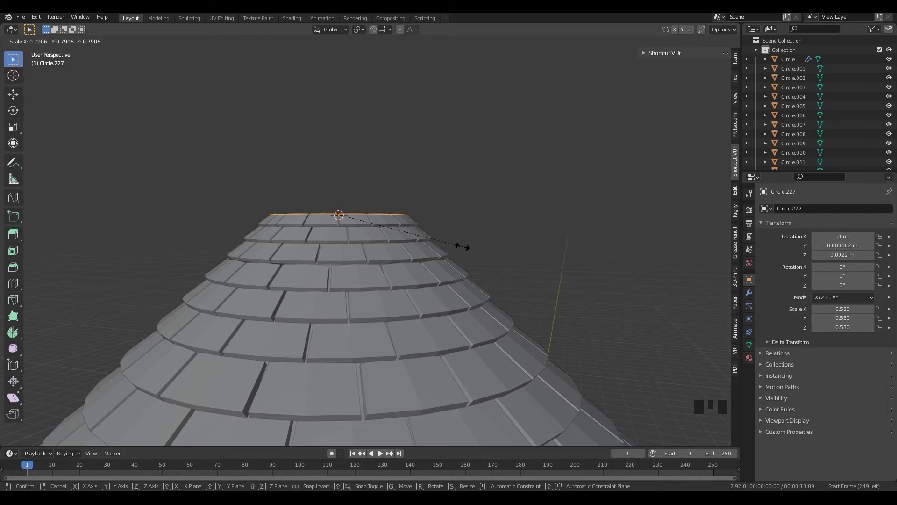
scroll(up, 3)
drag(505, 279, 492, 269)
Extrude the cap upward, inset the top and extrude a narrower column for a stepped finial
key(e)
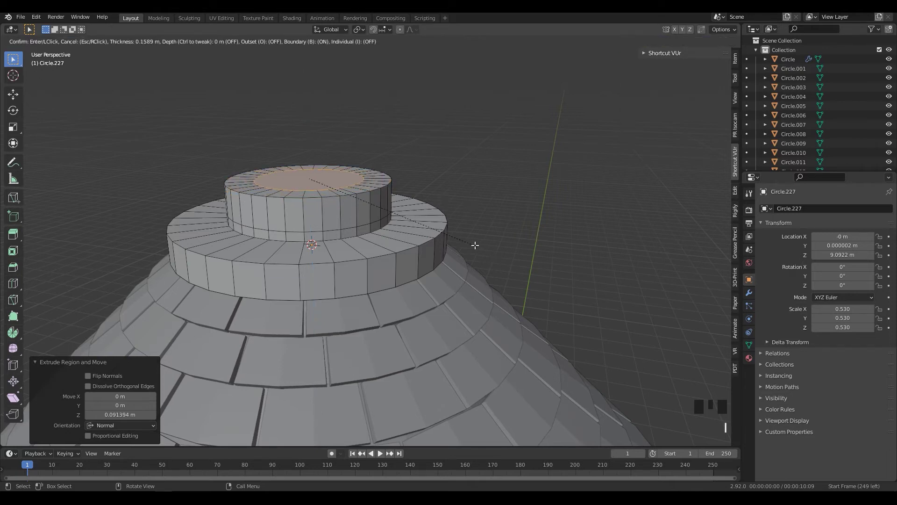
drag(487, 270, 496, 248)
key(e)
scroll(down, 3)
drag(494, 294, 446, 276)
key(1)
drag(415, 266, 392, 251)
key(2)
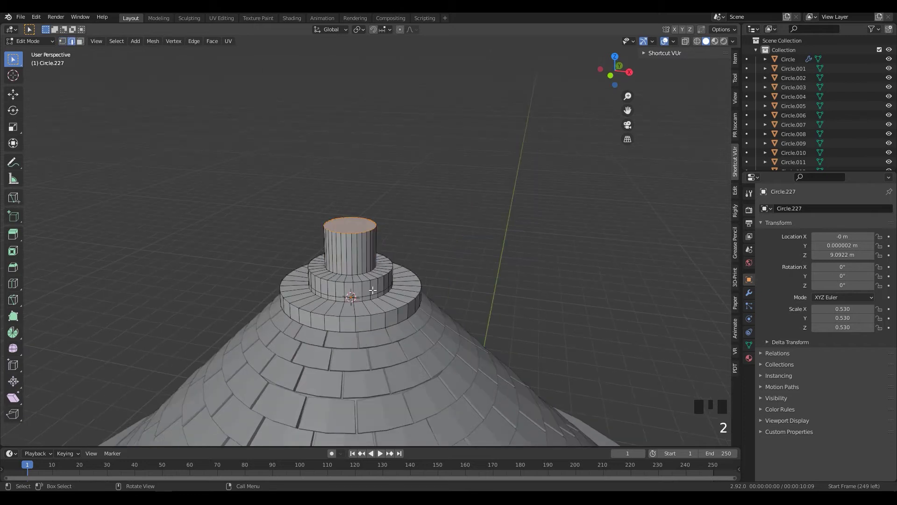
Push the lower tier's side faces outward along their normals to form a ring
key(2)
click(373, 286)
key(3)
click(374, 284)
click(374, 285)
key(alt+e)
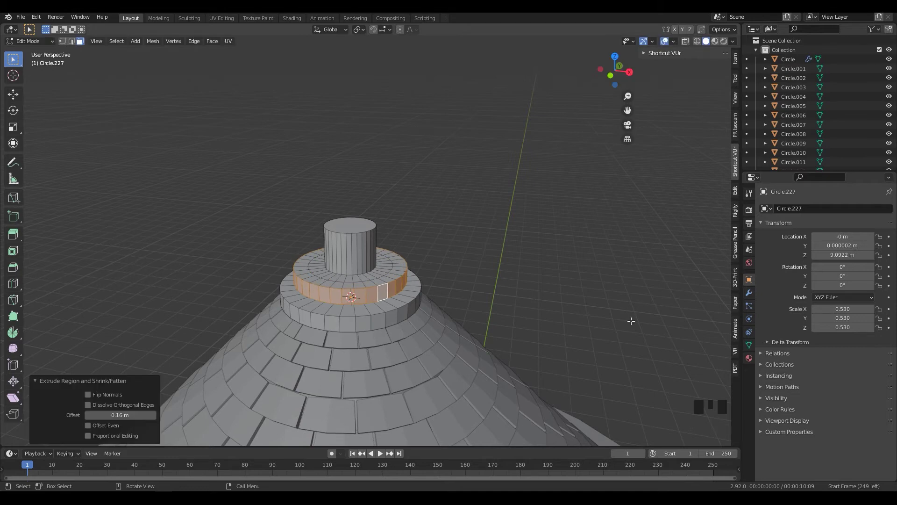
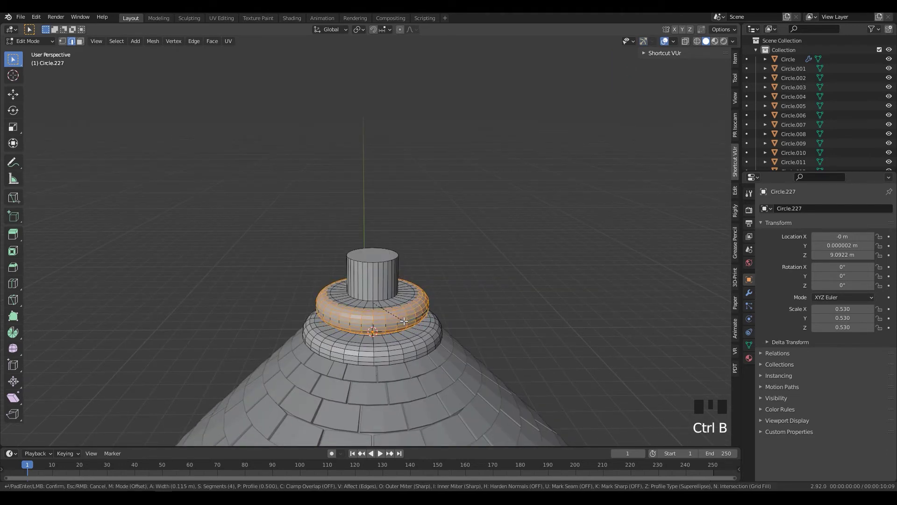
Round off the ring, then bevel the column's top loop into a dome cap
drag(404, 319, 385, 272)
click(385, 273)
key(2)
click(385, 272)
click(382, 272)
key(ctrl+b)
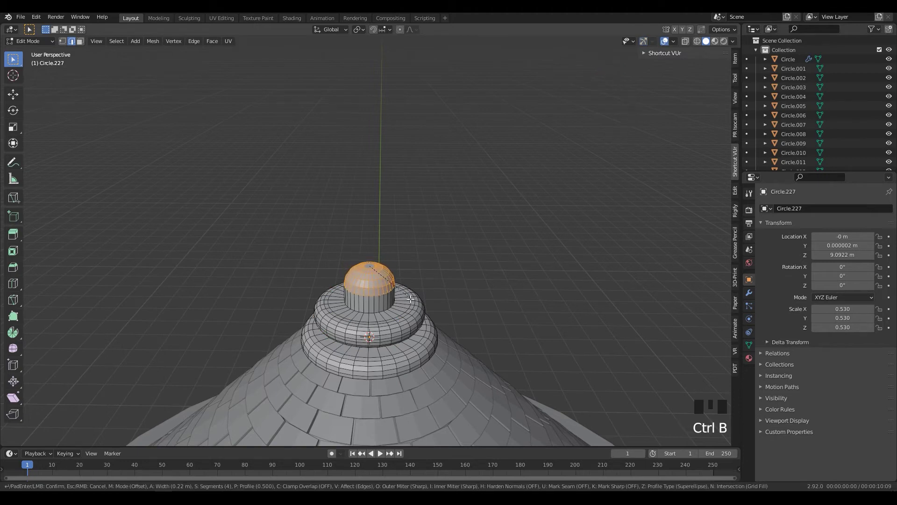
drag(402, 305, 376, 299)
scroll(up, 3)
Select the vertices at the dome tip so they can be merged at the center
key(1)
click(355, 289)
drag(365, 300, 352, 315)
click(351, 316)
middle_click(371, 323)
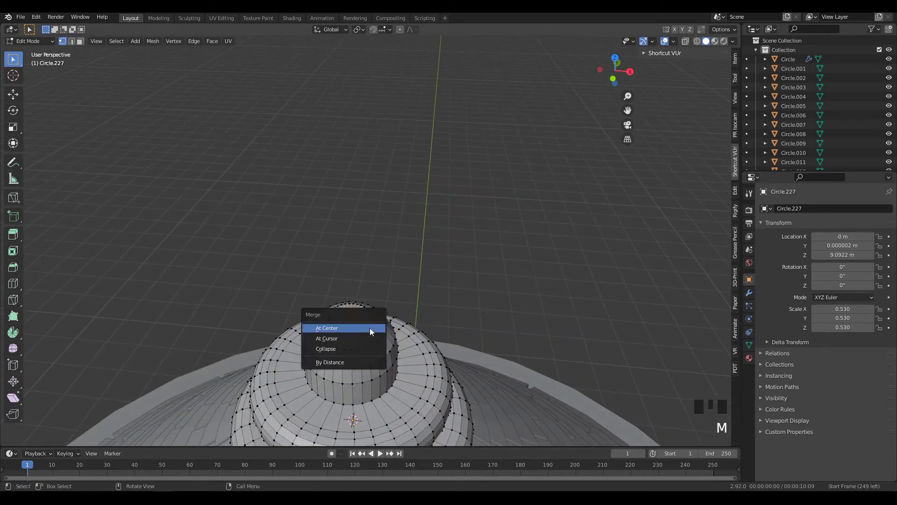
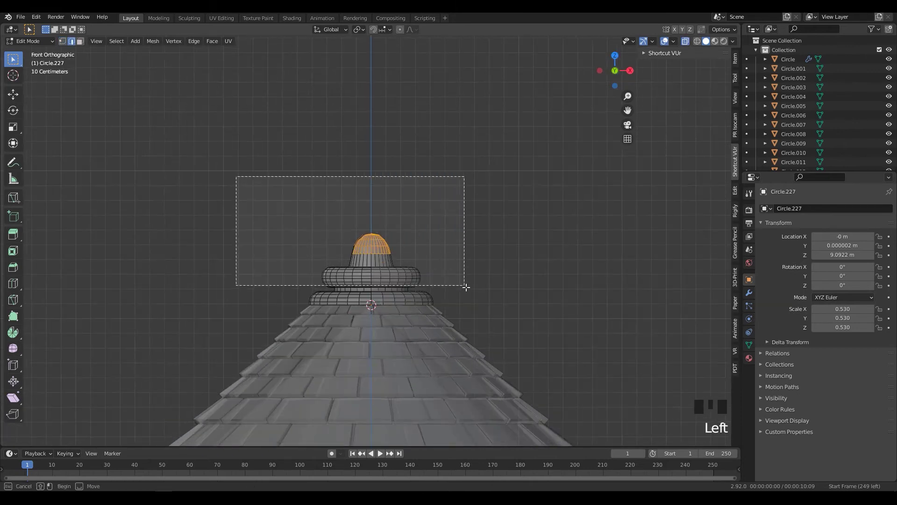
Raise the domed cap upward along Z above the rounded tiers and check it from the front
key(g)
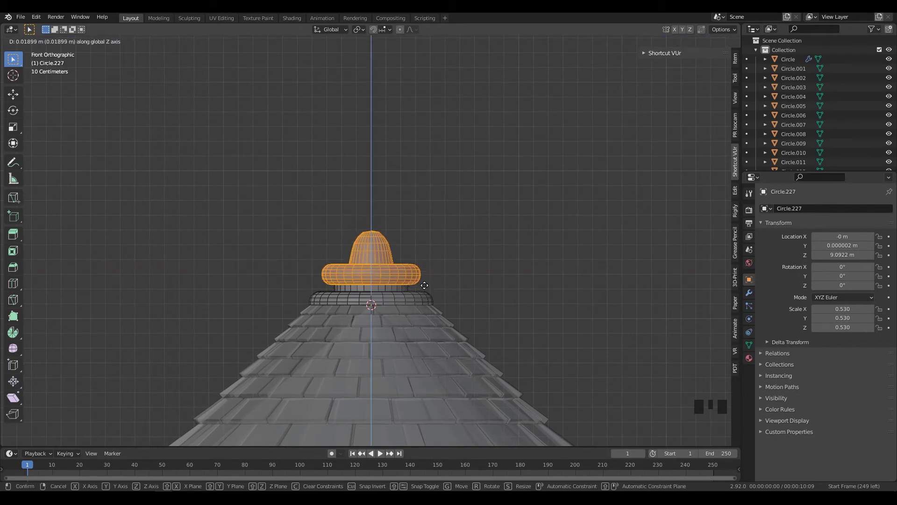
drag(337, 210, 285, 208)
drag(419, 249, 419, 251)
key(KP_1)
drag(330, 212, 363, 236)
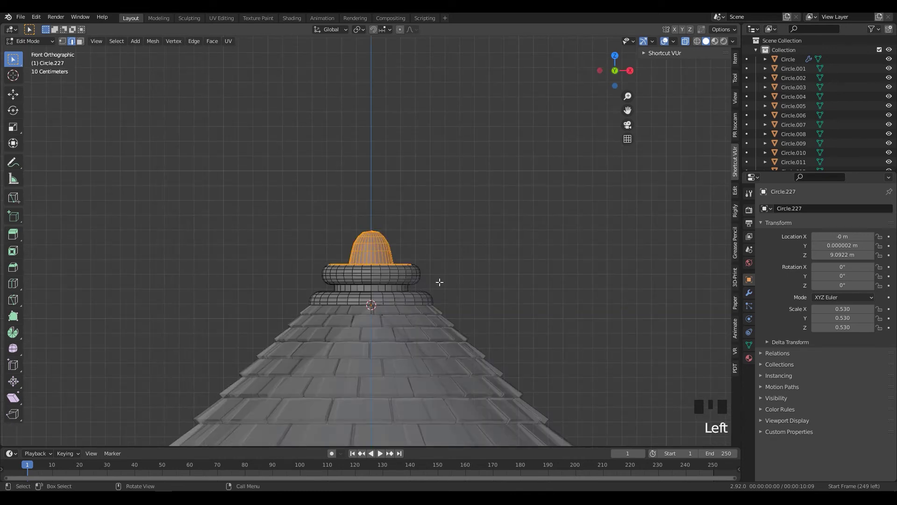
drag(459, 287, 383, 317)
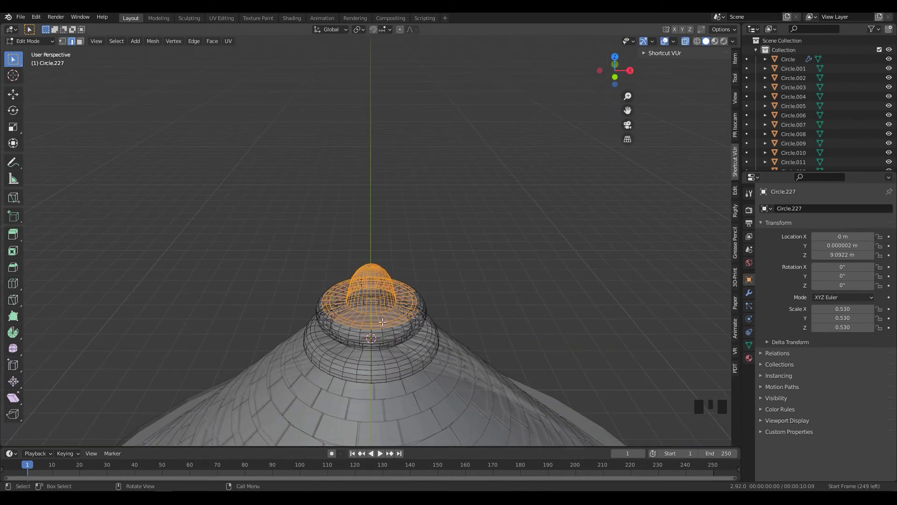
click(382, 324)
click(472, 289)
drag(452, 279, 430, 291)
Inspect the finial from several angles, then stretch the cap up into a tall narrow stem
key(z)
key(shift+z)
middle_click(455, 295)
key(shift+z)
drag(448, 307, 377, 228)
drag(377, 228, 389, 233)
key(alt+z)
drag(367, 223, 395, 238)
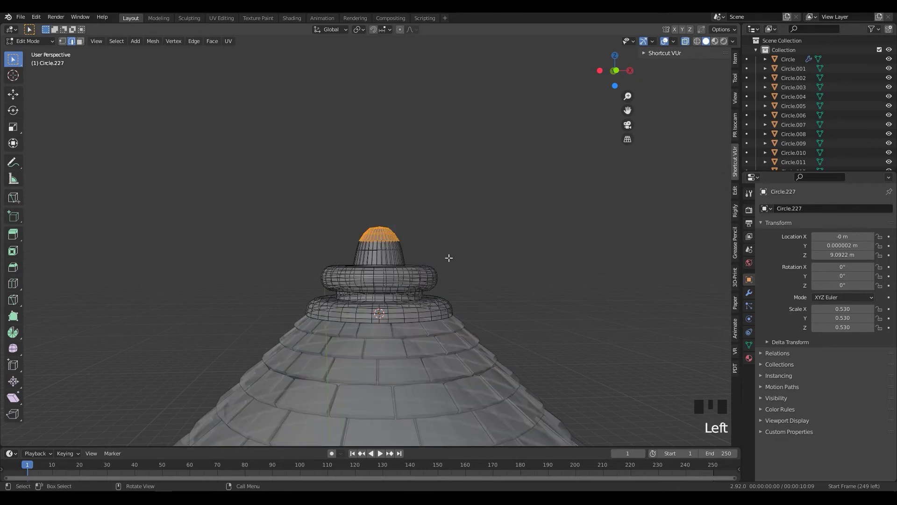
drag(386, 244, 391, 245)
middle_click(430, 261)
key(KP_1)
key(g)
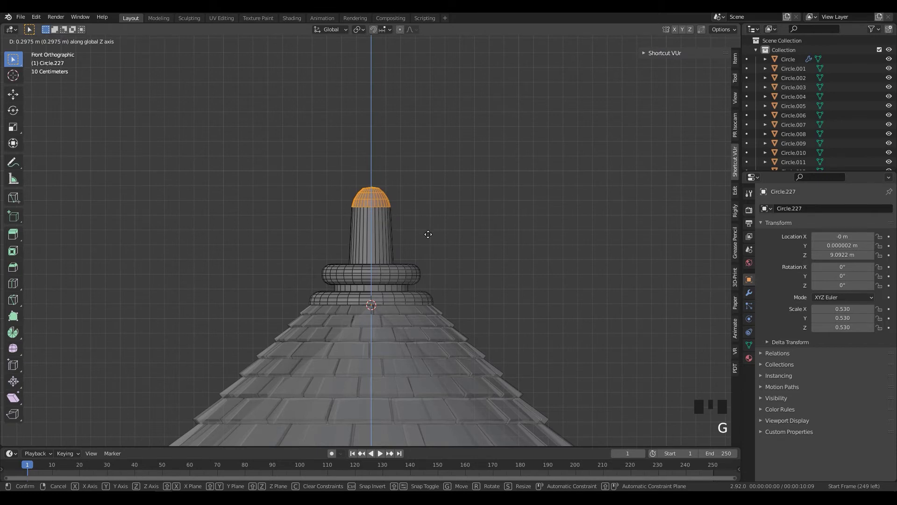
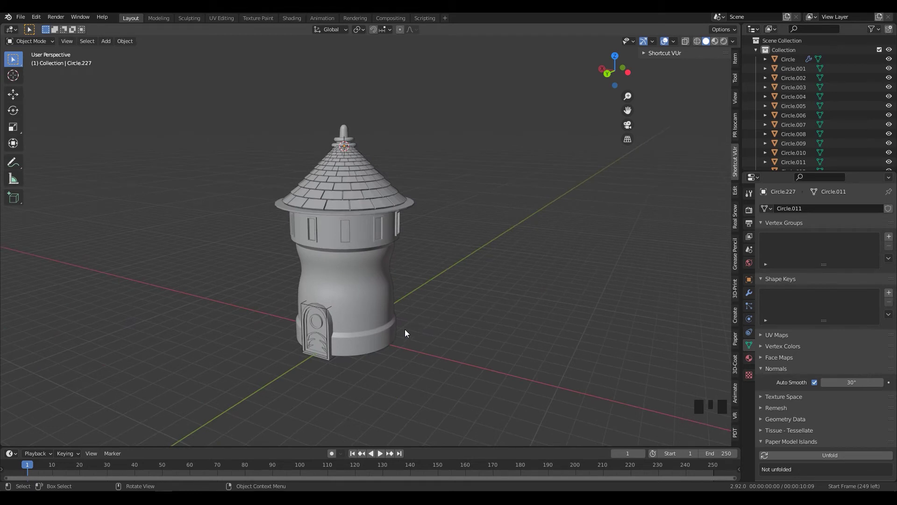
Snap the cursor near the foot of the tower and add a small block beside the door
drag(376, 294, 353, 299)
key(Tab)
key(Tab)
click(334, 300)
key(Tab)
scroll(up, 3)
middle_click(354, 301)
key(1)
click(318, 340)
click(323, 337)
key(shift+s)
key(Tab)
scroll(down, 3)
right_click(295, 326)
key(shift+a)
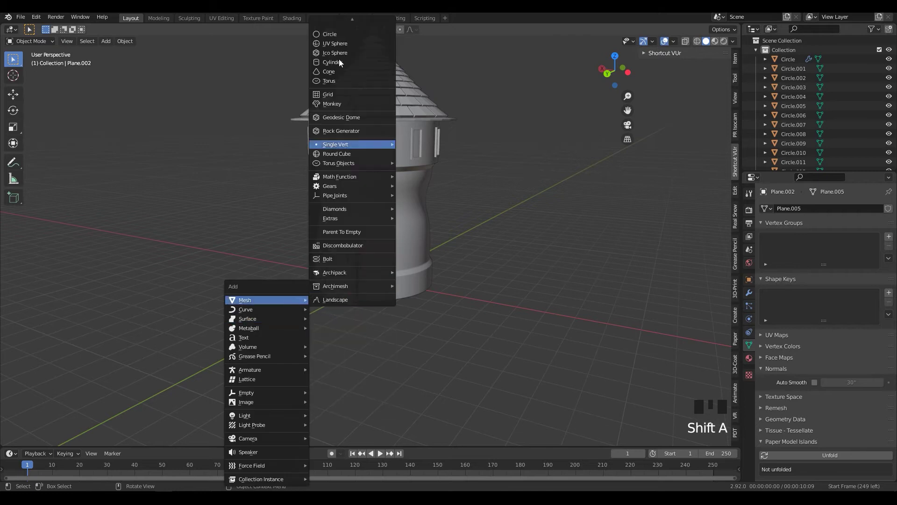
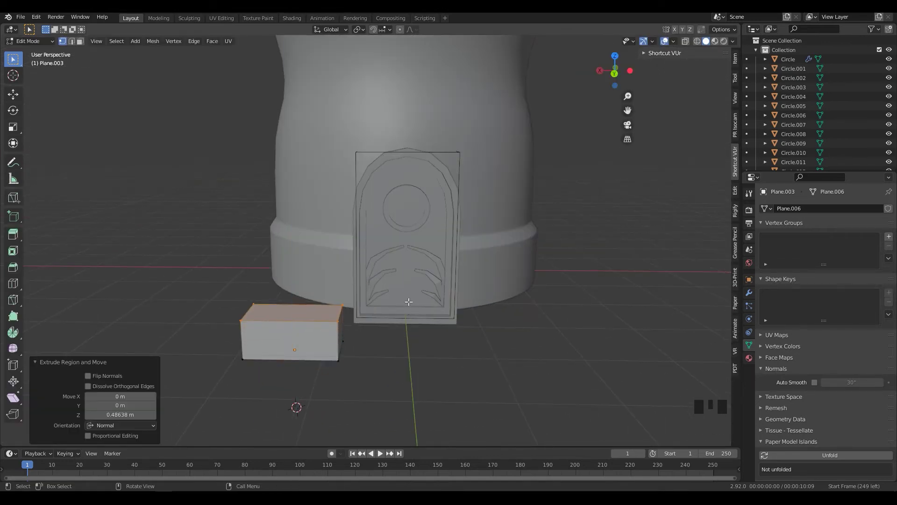
Bevel a corner and the bottom edge of the block, nudging it into place near the door
key(Tab)
scroll(down, 3)
drag(349, 362, 367, 377)
scroll(up, 3)
key(Tab)
drag(336, 360, 338, 341)
click(339, 341)
key(ctrl+b)
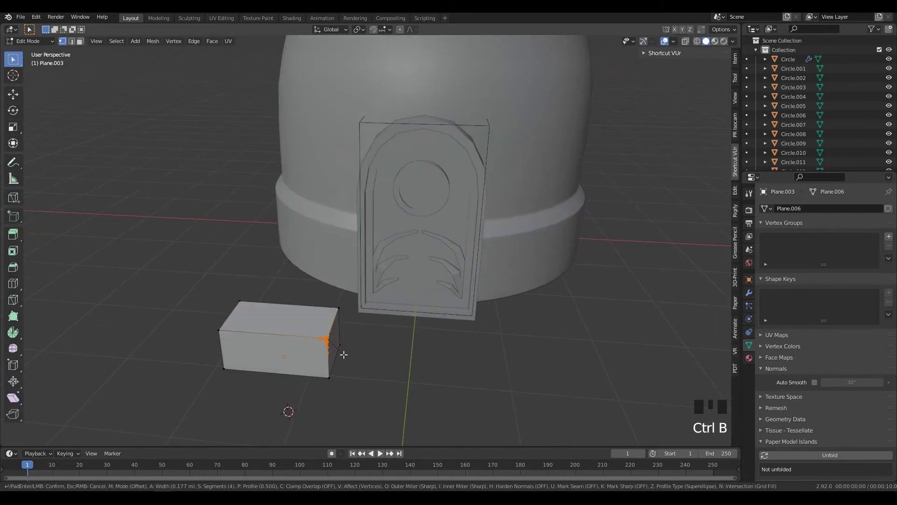
click(322, 338)
key(g)
drag(419, 362, 300, 388)
click(300, 387)
key(2)
click(300, 388)
key(ctrl+b)
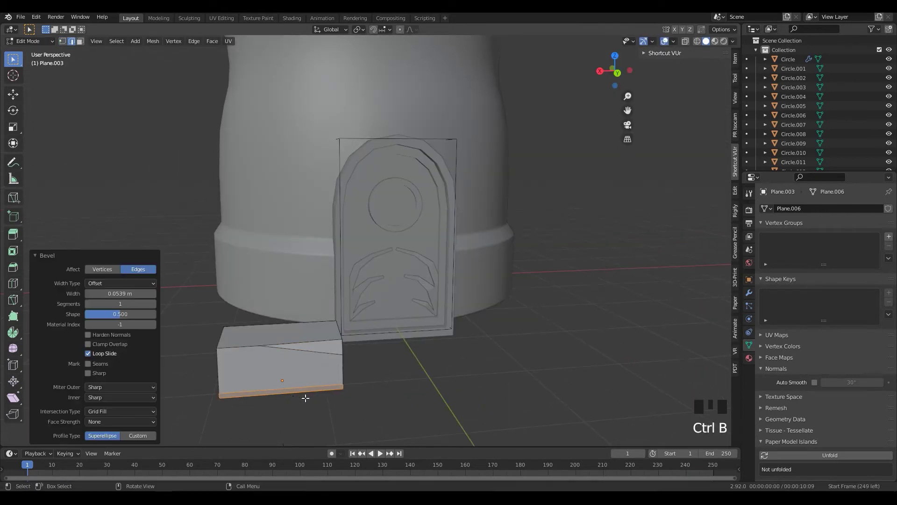
Bevel the brick's remaining corner vertices one by one into chamfers
drag(390, 373, 392, 375)
click(391, 376)
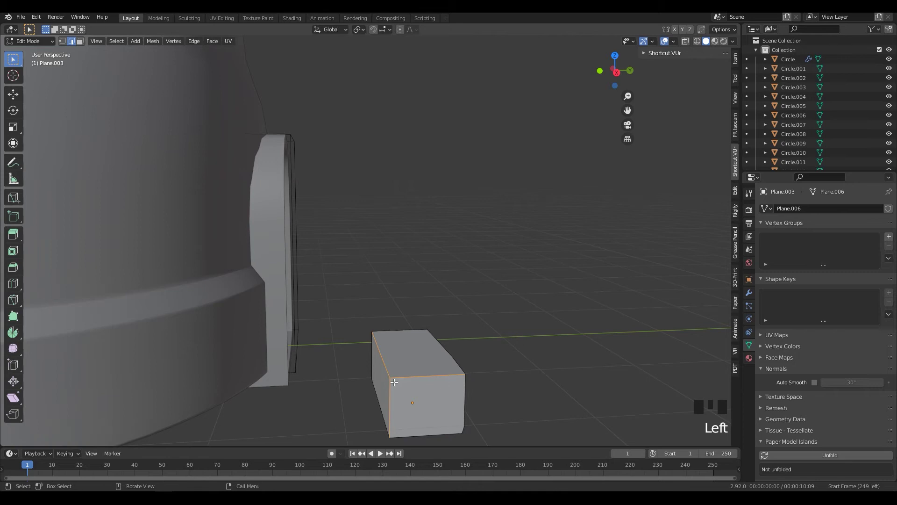
key(1)
click(395, 378)
key(ctrl+b)
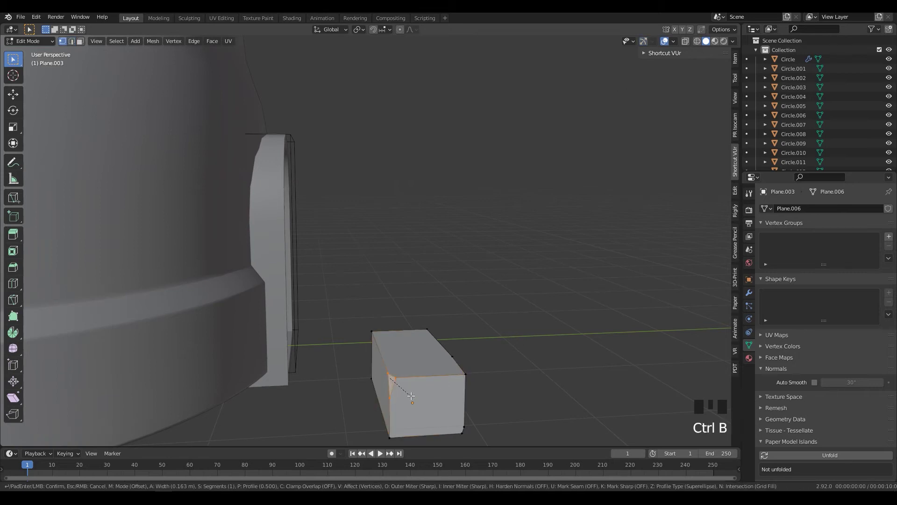
click(401, 379)
key(g)
drag(444, 372, 468, 328)
key(2)
click(468, 327)
key(ctrl+b)
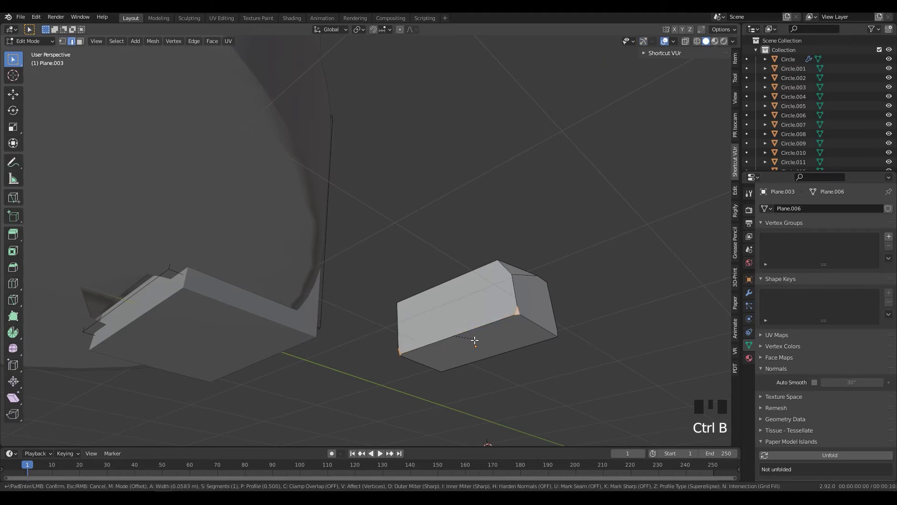
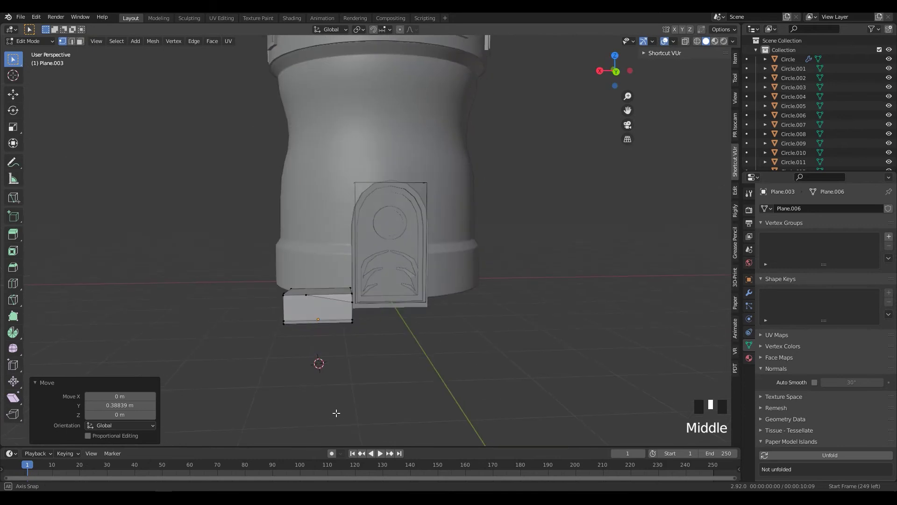
Leave Edit Mode and orbit the tower to review the beveled brick on the ground
key(Tab)
scroll(up, 3)
drag(363, 340, 342, 269)
drag(342, 269, 757, 361)
drag(757, 361, 784, 373)
double_click(809, 375)
drag(514, 360, 452, 382)
scroll(down, 3)
scroll(down, 3)
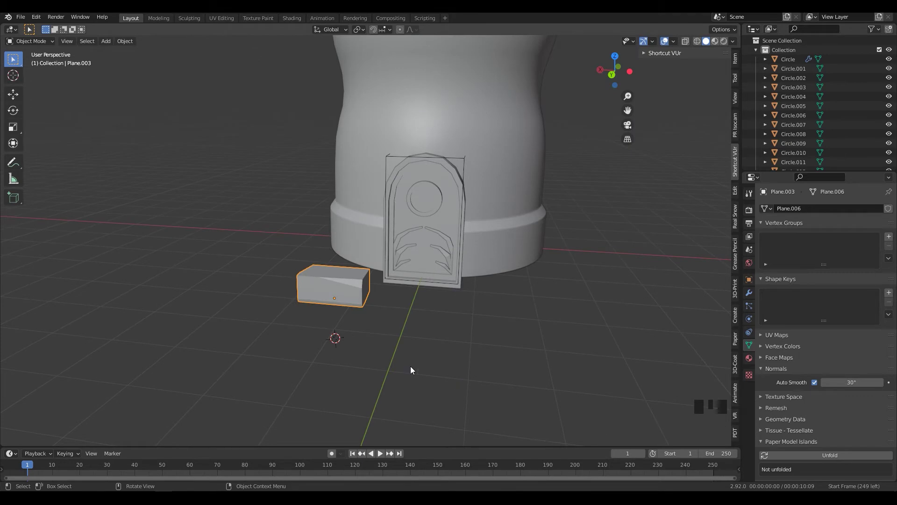
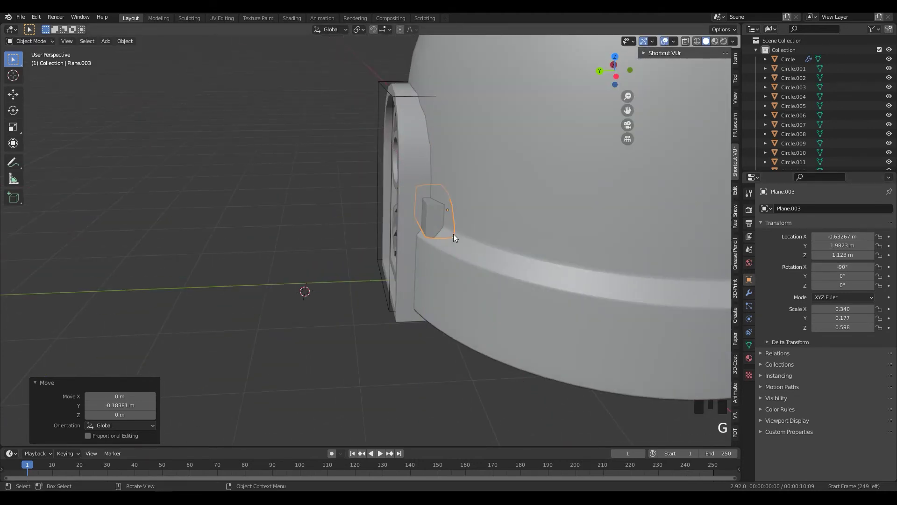
Move the brick up the wall to sit beside the top of the door
key(g)
drag(512, 251, 542, 247)
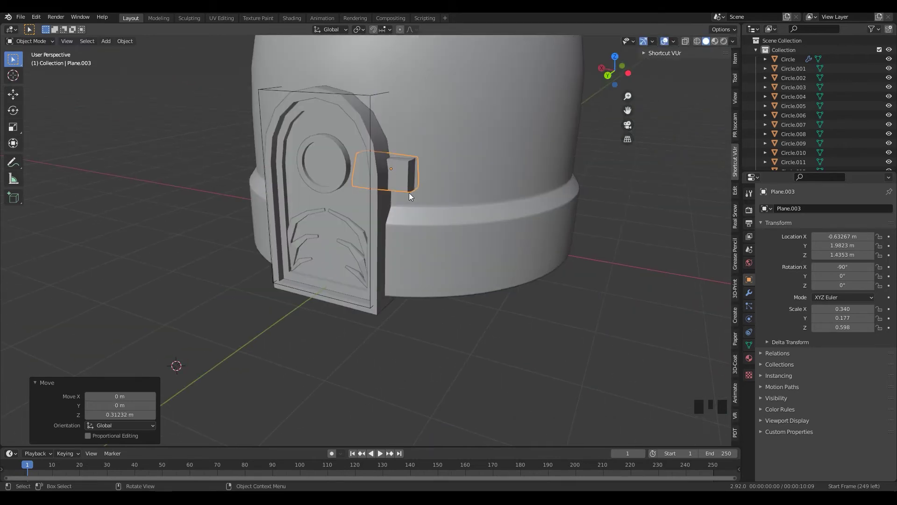
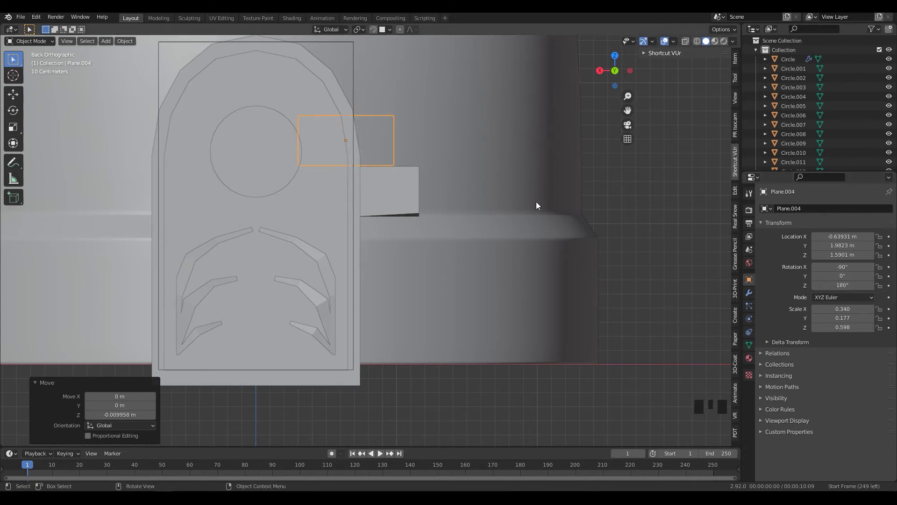
Push the brick against the curved wall and turn it around Z to follow the surface
middle_click(445, 242)
key(g)
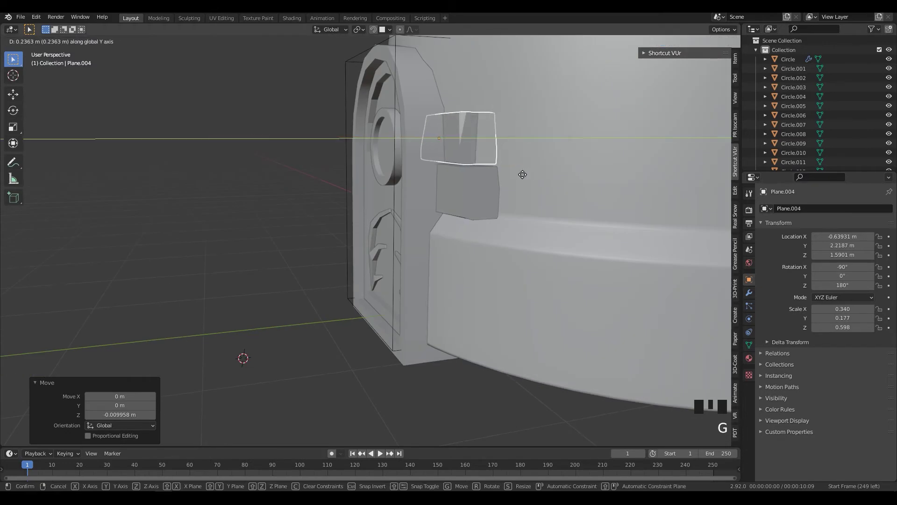
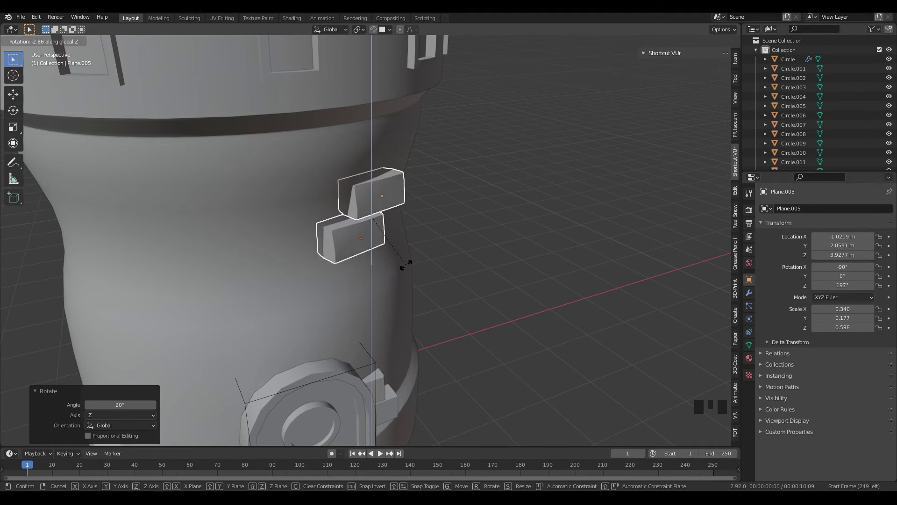
key(z)
drag(417, 270, 444, 282)
drag(444, 283, 476, 265)
scroll(down, 3)
drag(463, 288, 441, 292)
scroll(down, 3)
drag(358, 298, 475, 284)
scroll(up, 3)
Rotate the second brick around Z so the staggered pair matches the wall curve
key(r)
key(z)
scroll(down, 3)
drag(471, 282, 427, 312)
scroll(up, 3)
scroll(up, 3)
drag(434, 266, 399, 316)
scroll(down, 3)
drag(432, 317, 427, 319)
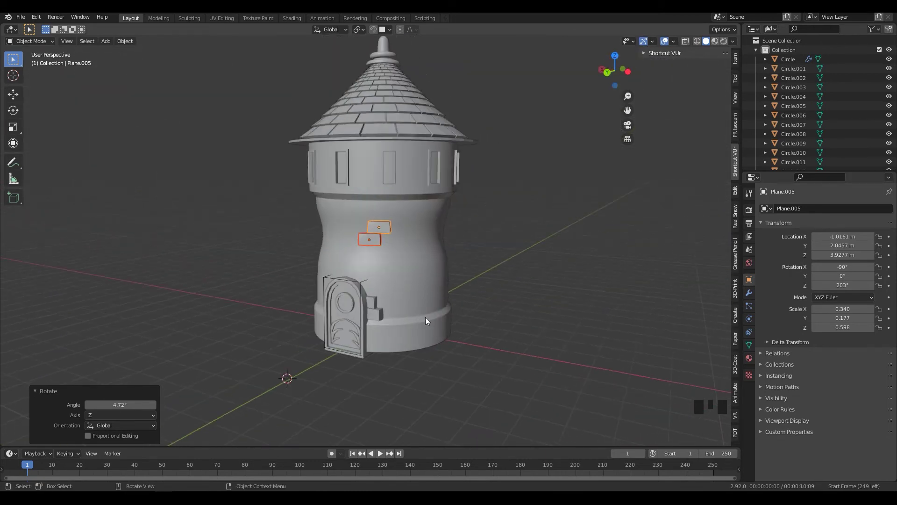
drag(451, 292, 416, 213)
click(415, 213)
key(shift+s)
drag(447, 294, 408, 204)
key(KP_Divide)
key(Tab)
scroll(down, 3)
drag(424, 206, 383, 157)
click(383, 157)
key(3)
click(383, 156)
key(shift+s)
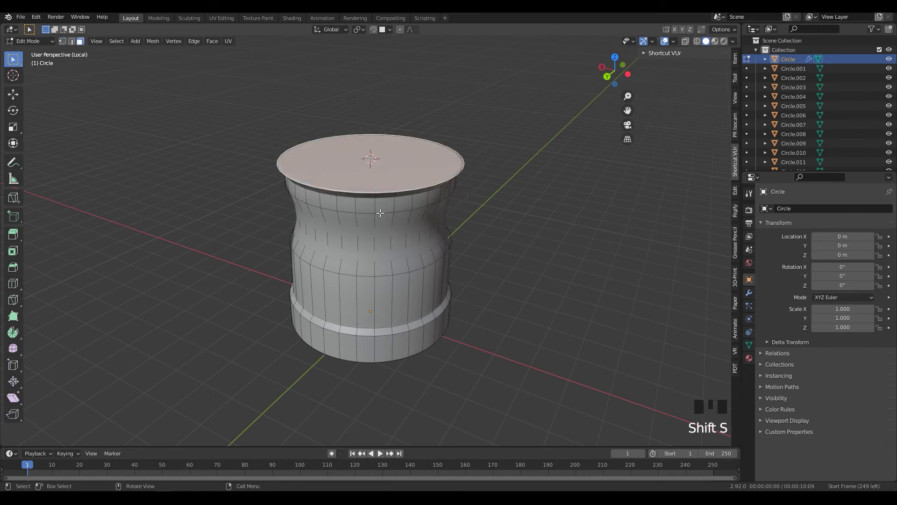
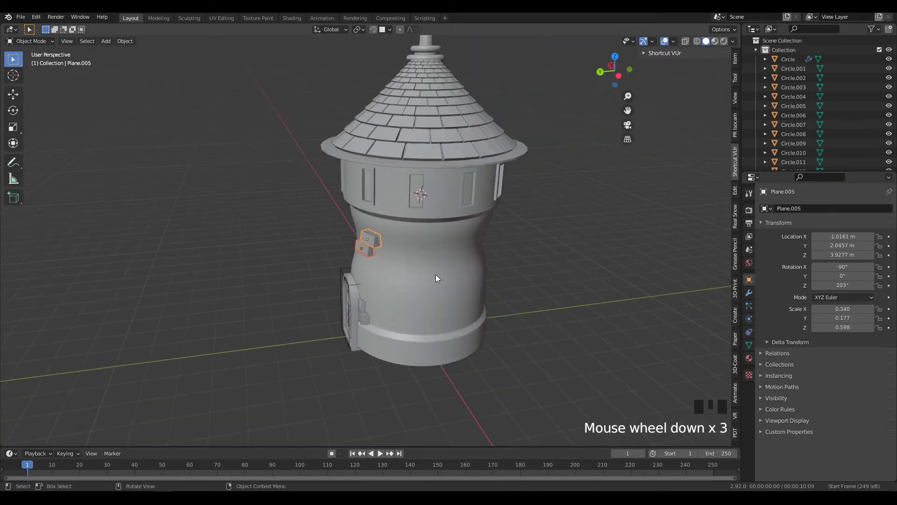
Make two linked brick copies (Alt+D) and swing each around the tower wall on Z
key(alt+d)
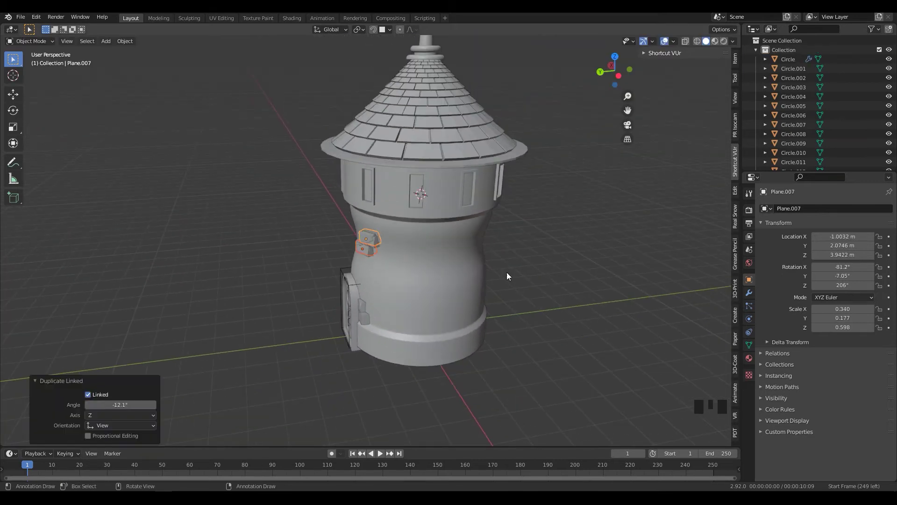
key(ctrl+z)
drag(368, 33, 401, 248)
key(alt+d)
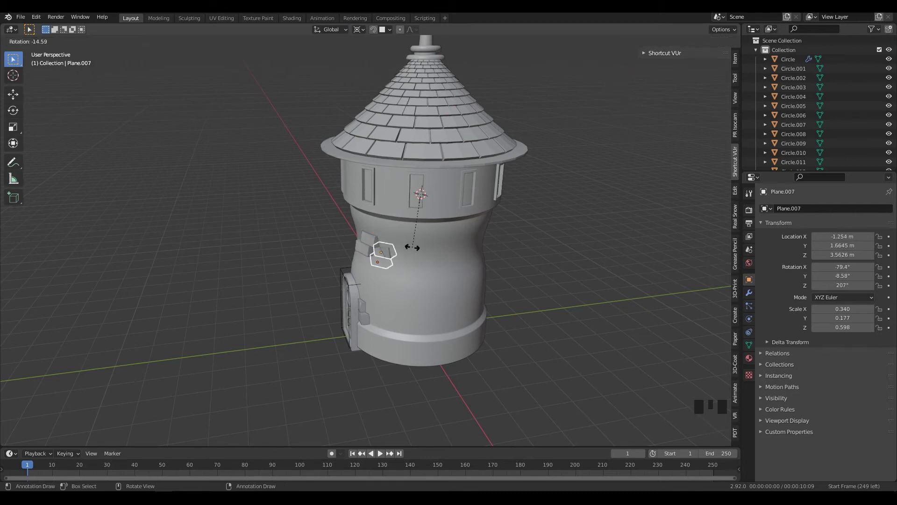
key(z)
drag(466, 271, 396, 281)
scroll(down, 3)
drag(369, 288, 401, 273)
Add further linked brick copies rotated around the tower's waist and confirm their placement
key(alt+d)
key(z)
drag(402, 285, 261, 287)
drag(414, 293, 430, 298)
scroll(up, 3)
drag(412, 282, 378, 241)
click(377, 241)
key(alt+d)
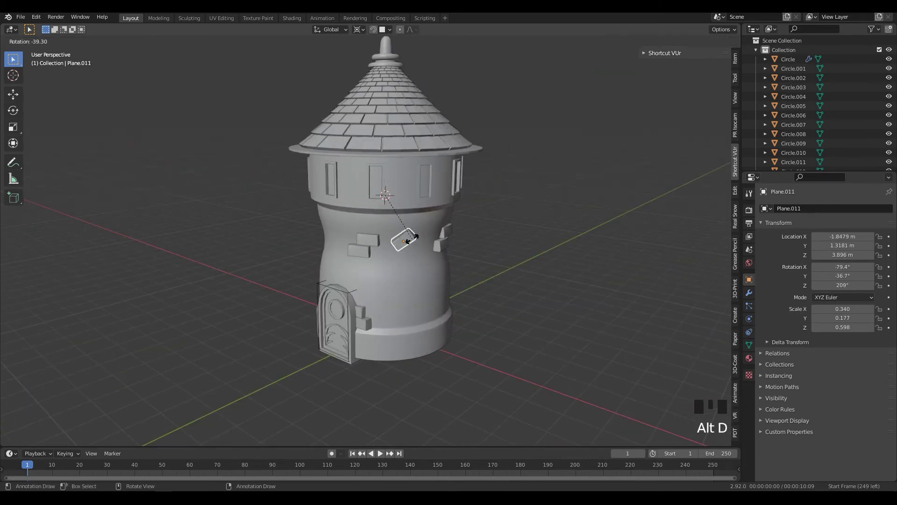
key(z)
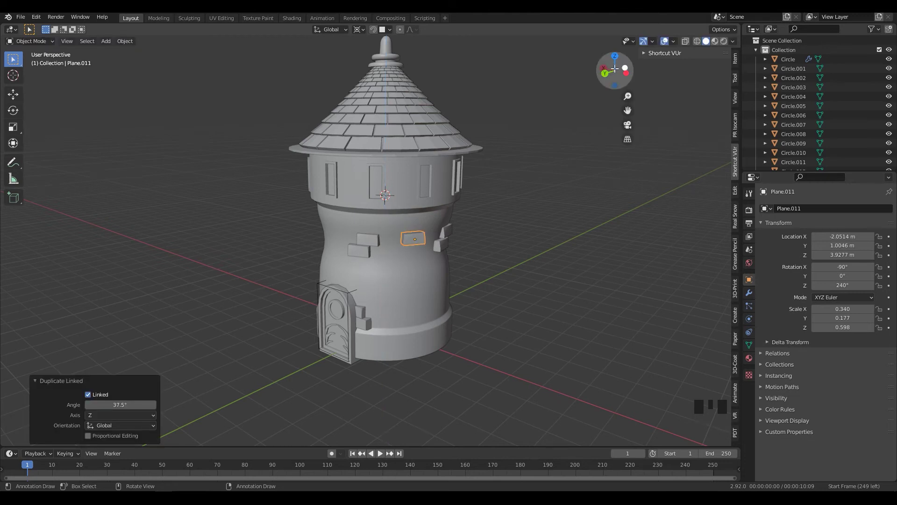
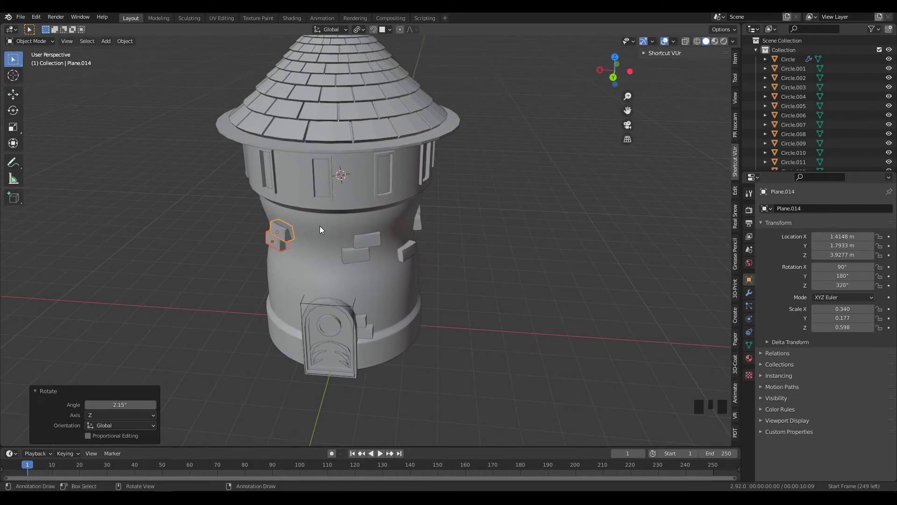
Rotate one brick to fit the wall and lower a copy to sit beside the door
key(r)
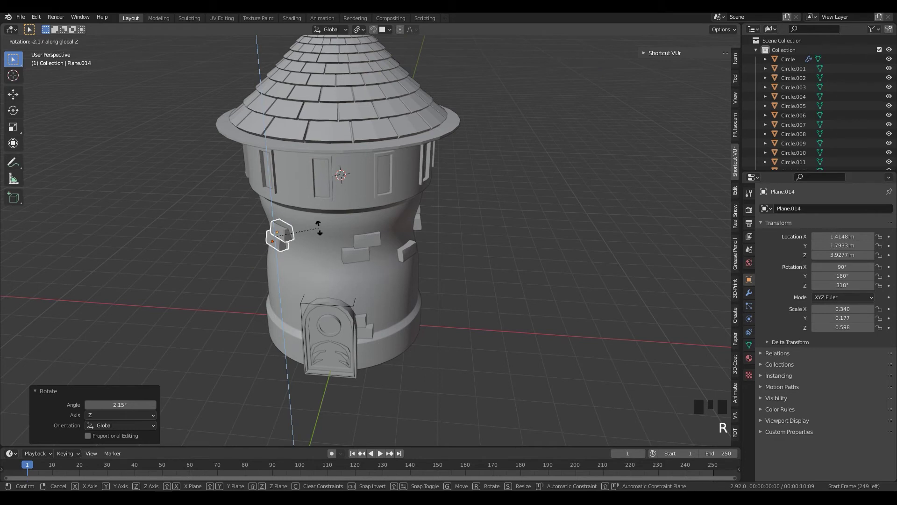
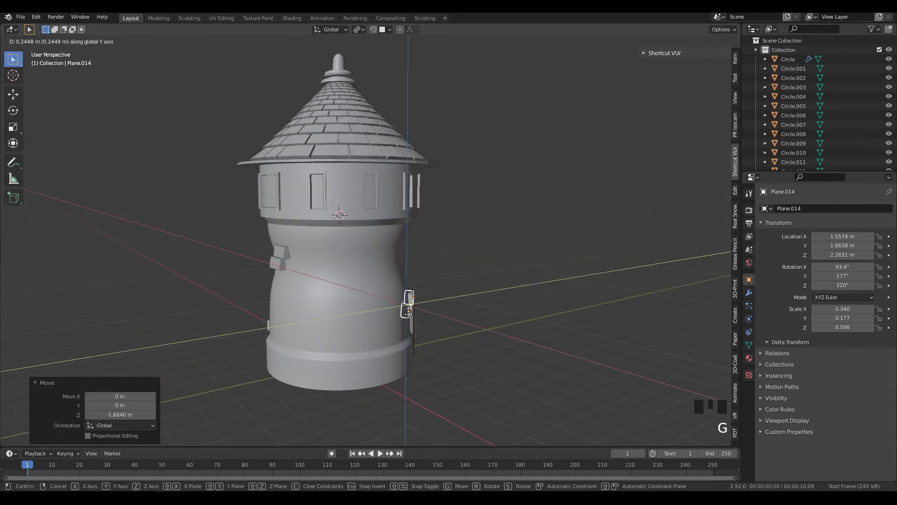
drag(425, 309, 481, 314)
click(481, 313)
click(313, 288)
scroll(up, 3)
drag(323, 269, 282, 275)
key(g)
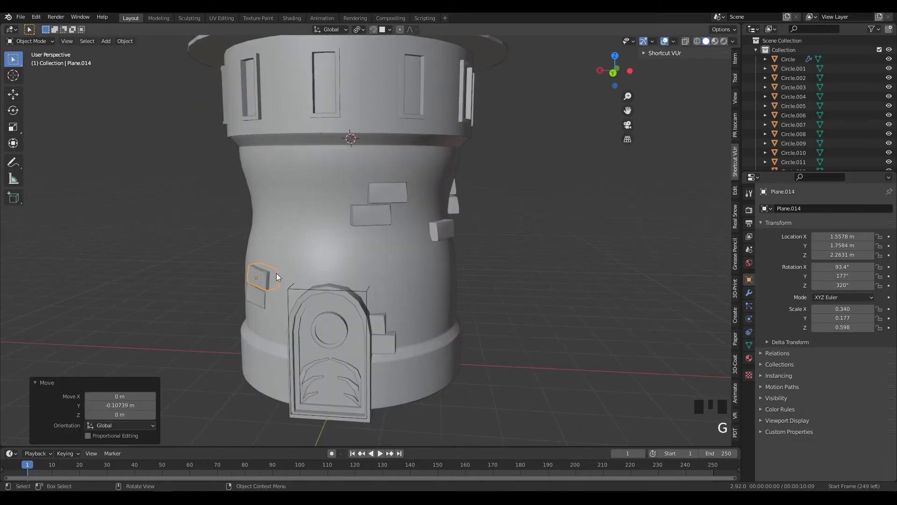
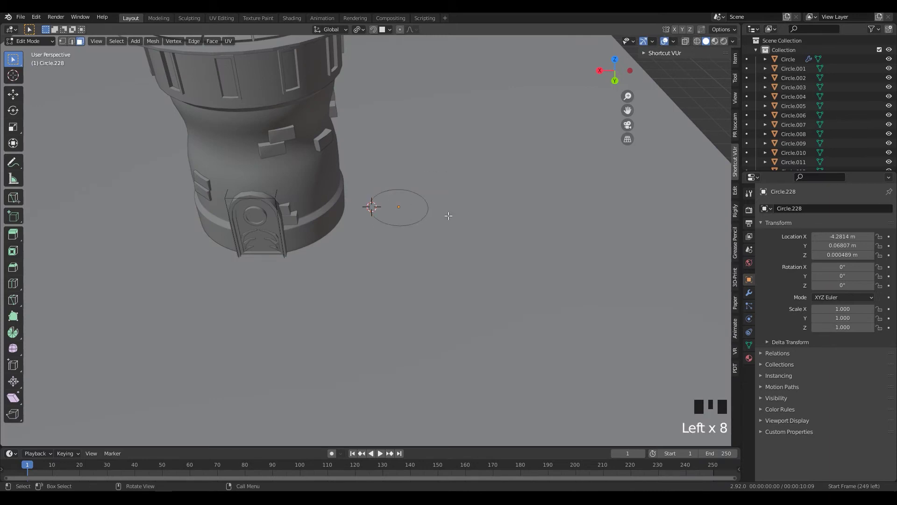
Scale the new ground circle up wider beside the tower and finish editing it
key(s)
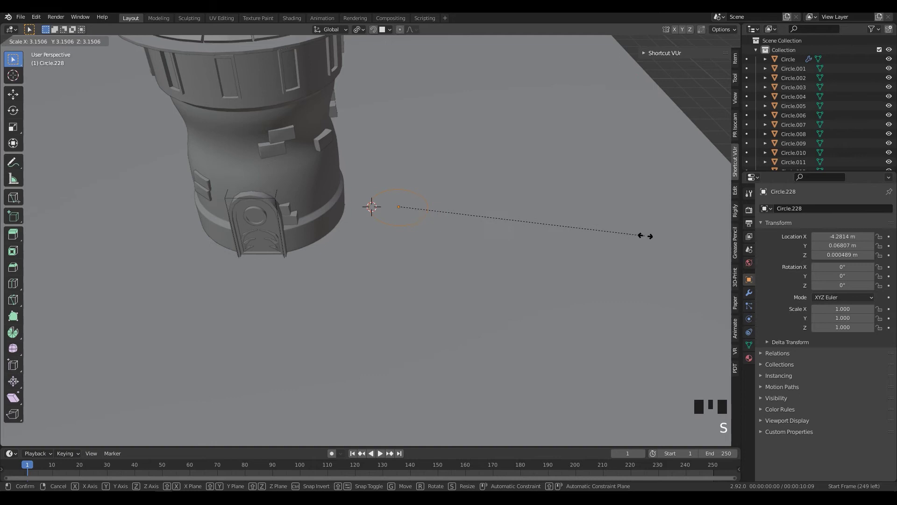
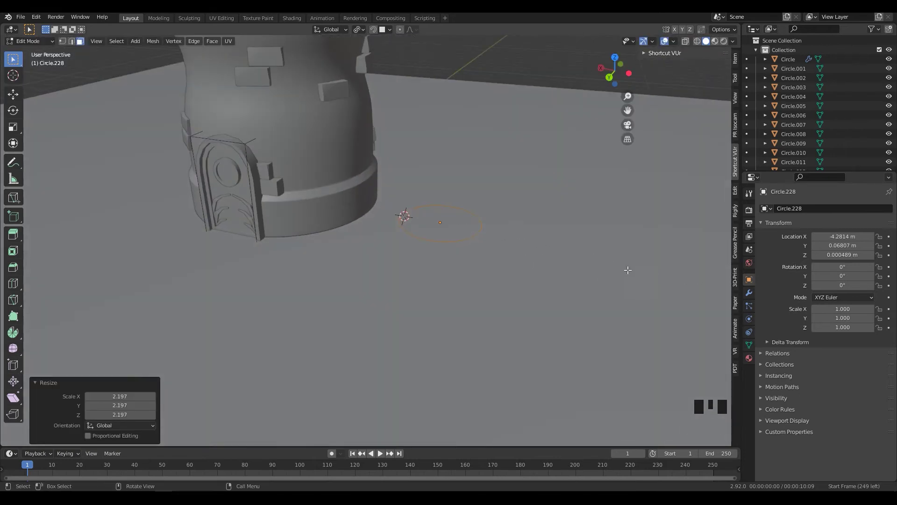
key(Tab)
click(479, 249)
double_click(459, 245)
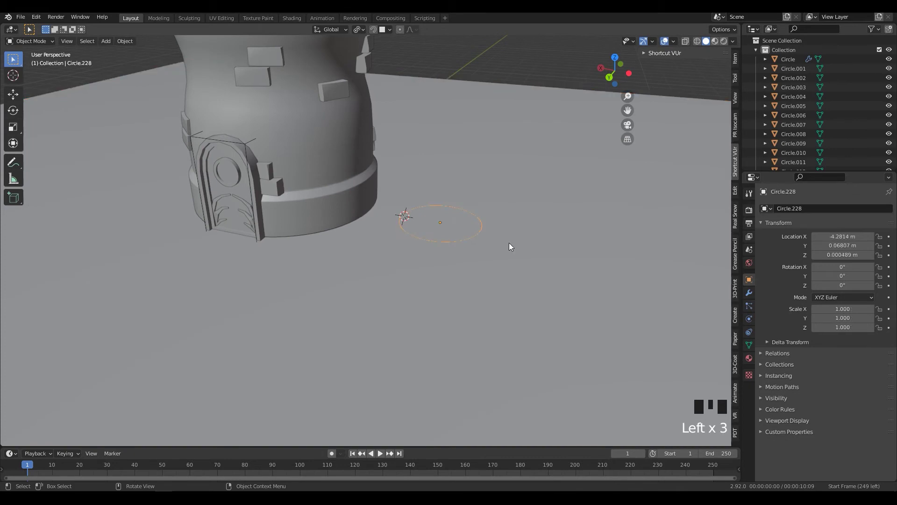
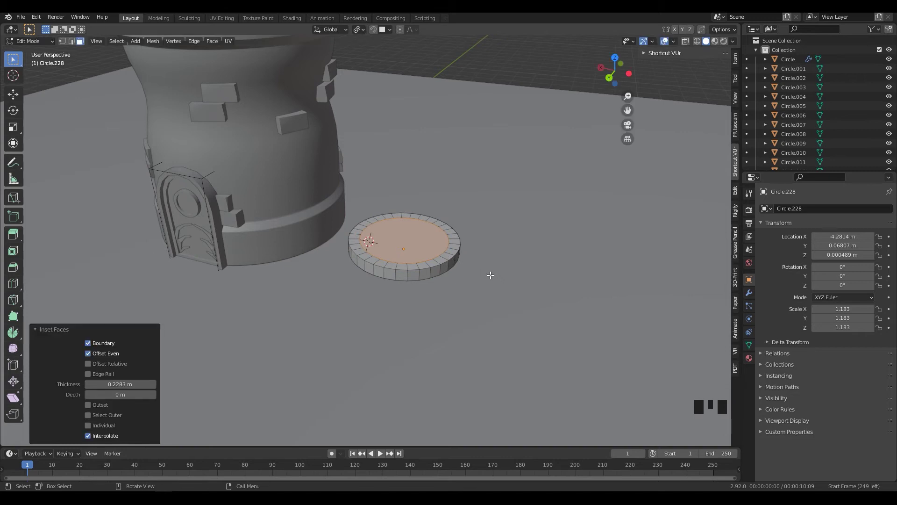
Extrude the disc's inner face into a stepped ring and check it from above
key(e)
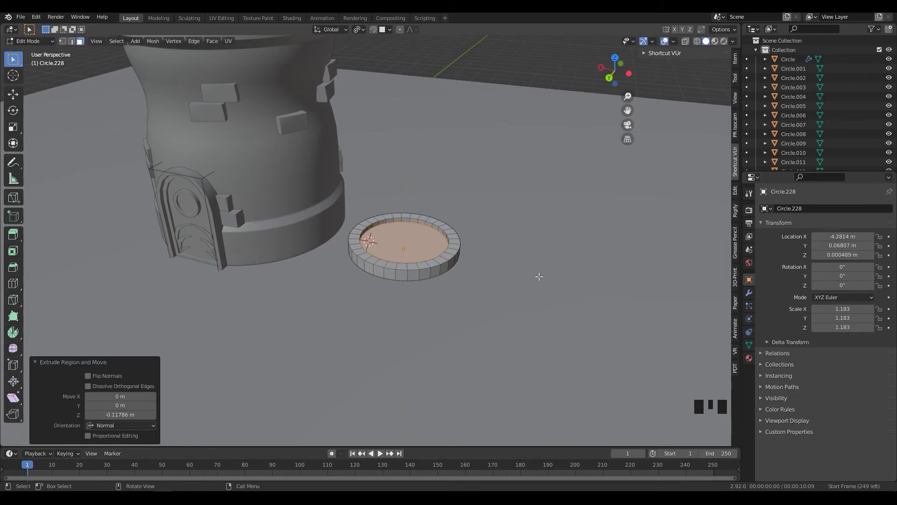
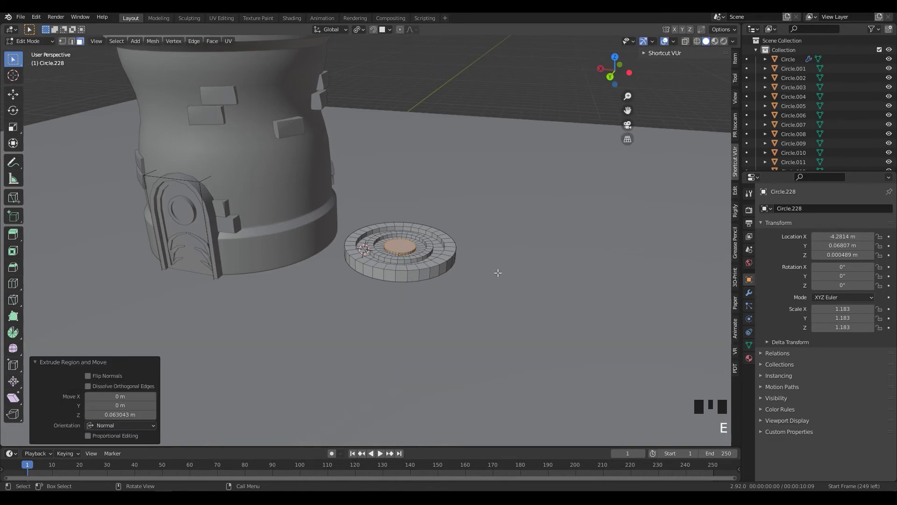
drag(512, 265, 578, 324)
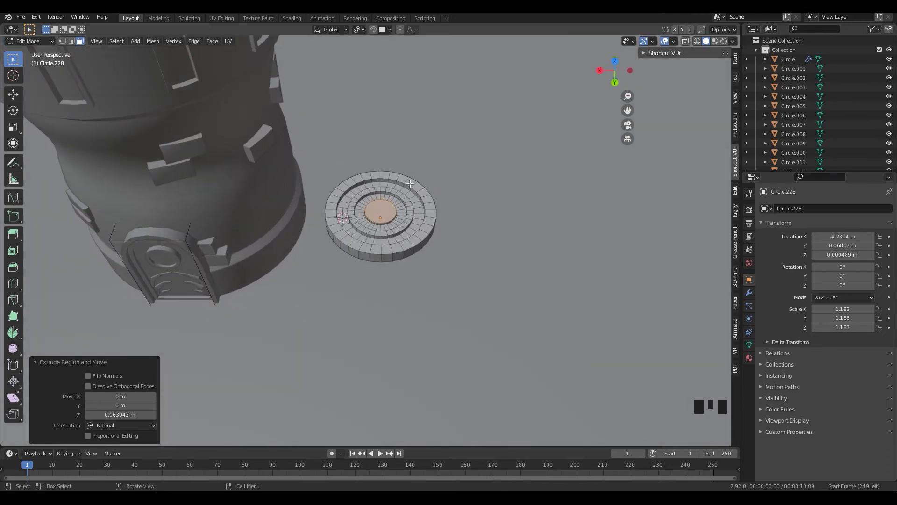
drag(432, 277, 436, 265)
drag(483, 280, 366, 271)
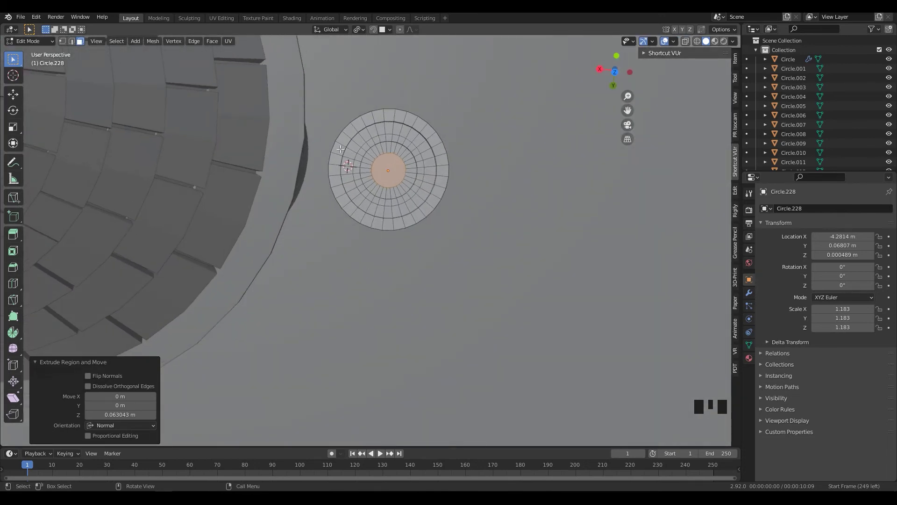
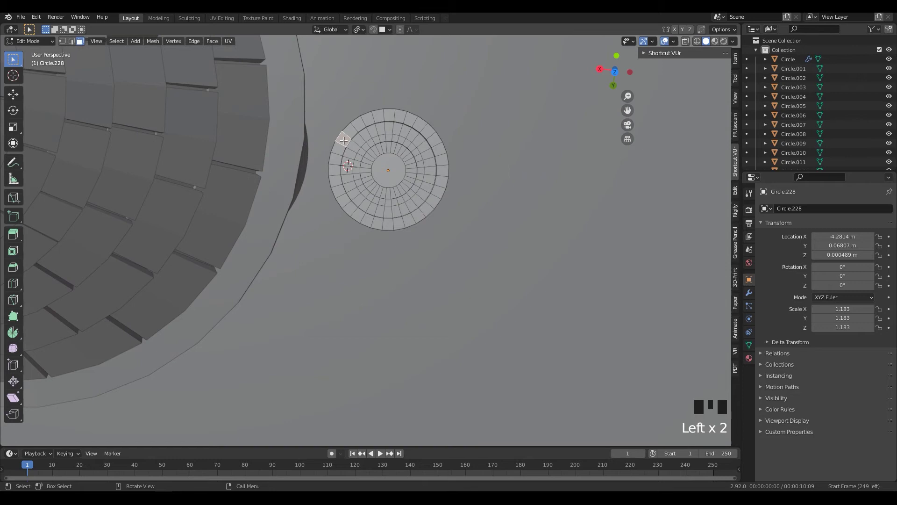
key(shift+d)
key(p)
drag(426, 185, 373, 205)
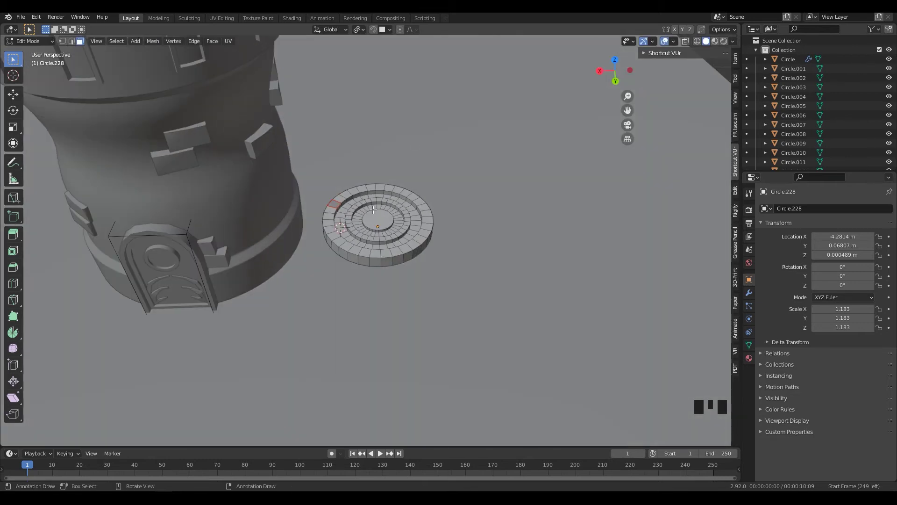
Delete stray geometry on the ringed base and leave its mesh editing
key(Delete)
key(Tab)
click(337, 206)
key(Delete)
key(Tab)
key(Tab)
click(345, 218)
key(Tab)
click(334, 201)
key(shift+s)
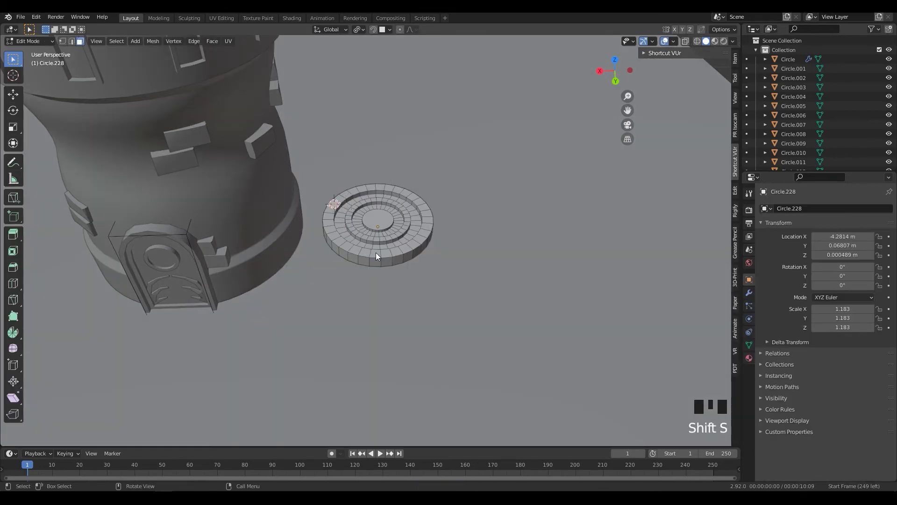
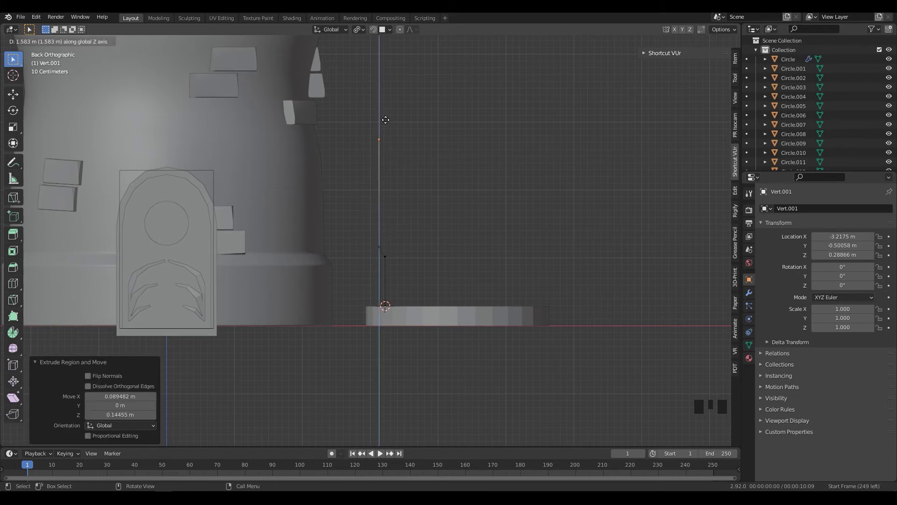
Extrude the single vertex upward into a bent edge chain tracing one side of the arch
key(e)
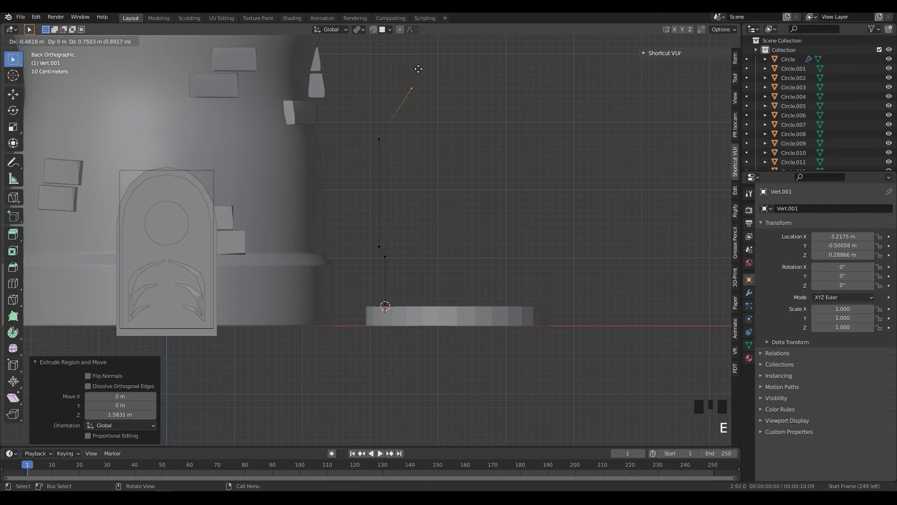
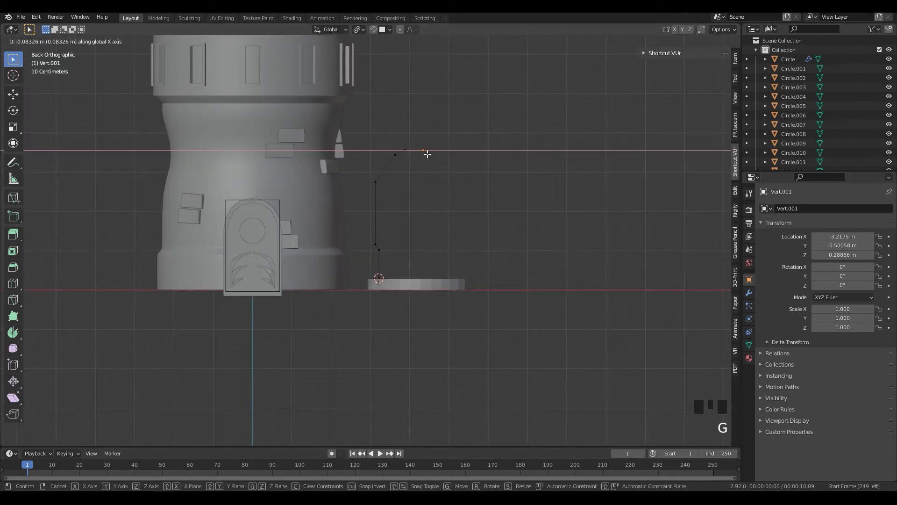
scroll(down, 3)
drag(435, 240, 418, 234)
scroll(up, 3)
key(Tab)
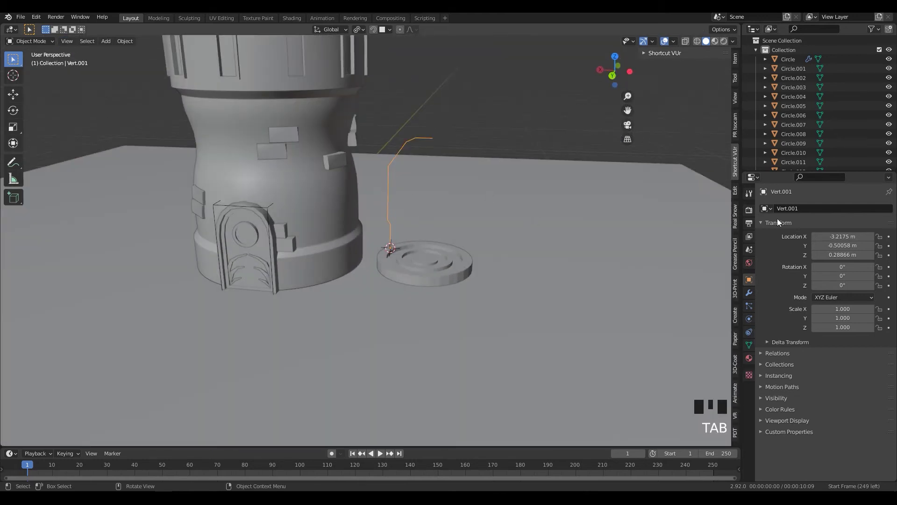
Add a Mirror modifier using the round base Circle.228 as mirror object and enter vertex editing
click(753, 300)
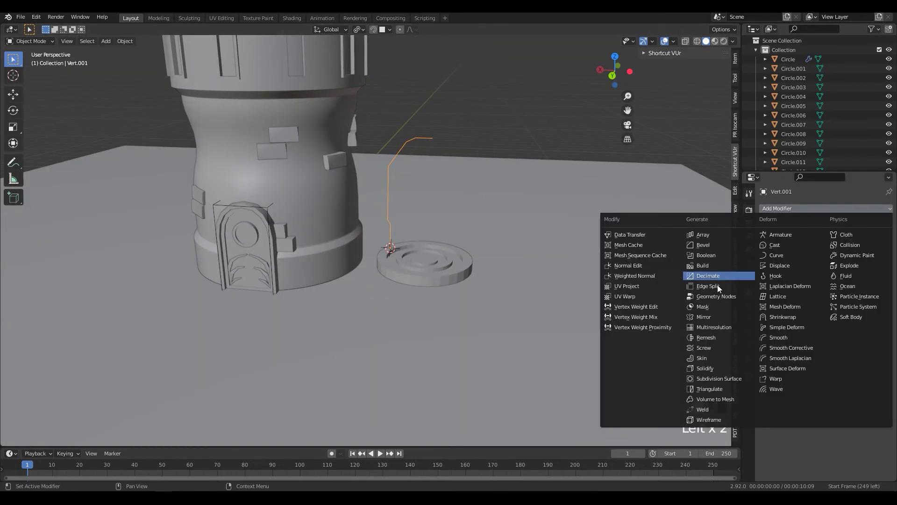
click(700, 310)
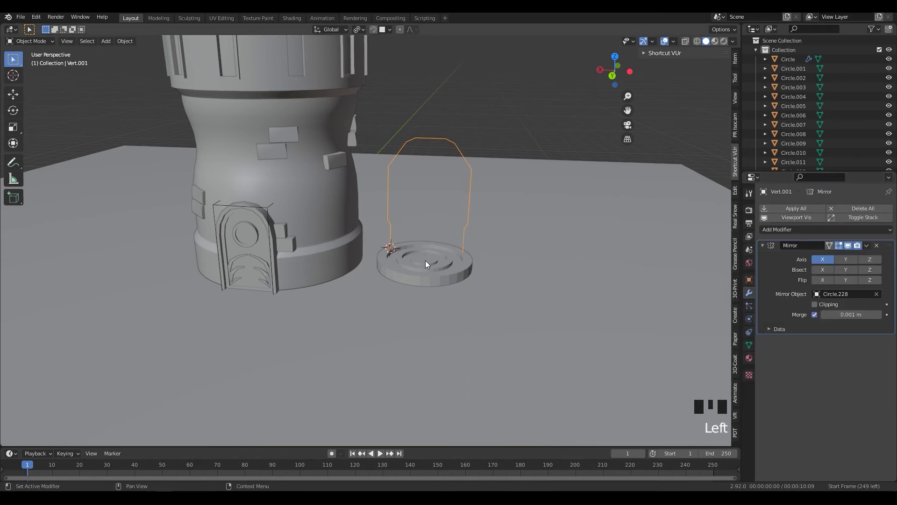
drag(511, 274, 480, 254)
key(Tab)
scroll(up, 3)
middle_click(468, 244)
Select vertices on the arch's left side and extrude small branch vertices from them
click(451, 203)
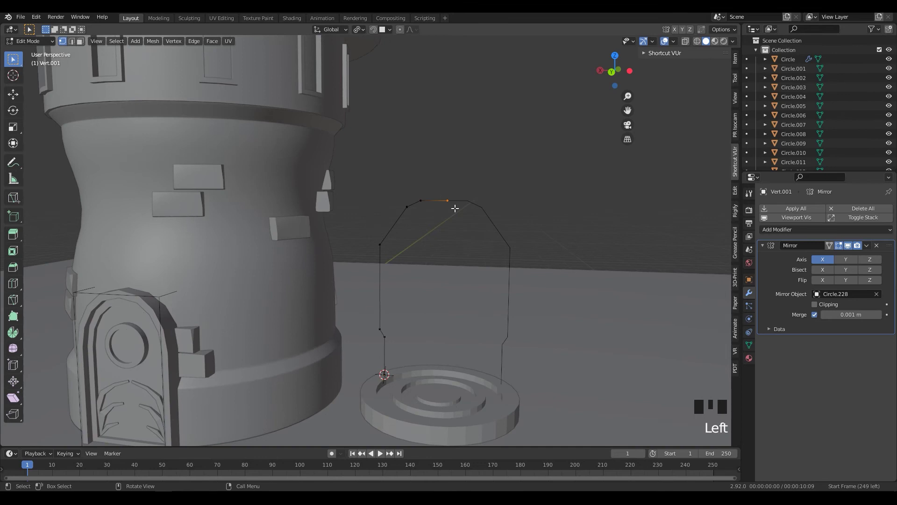
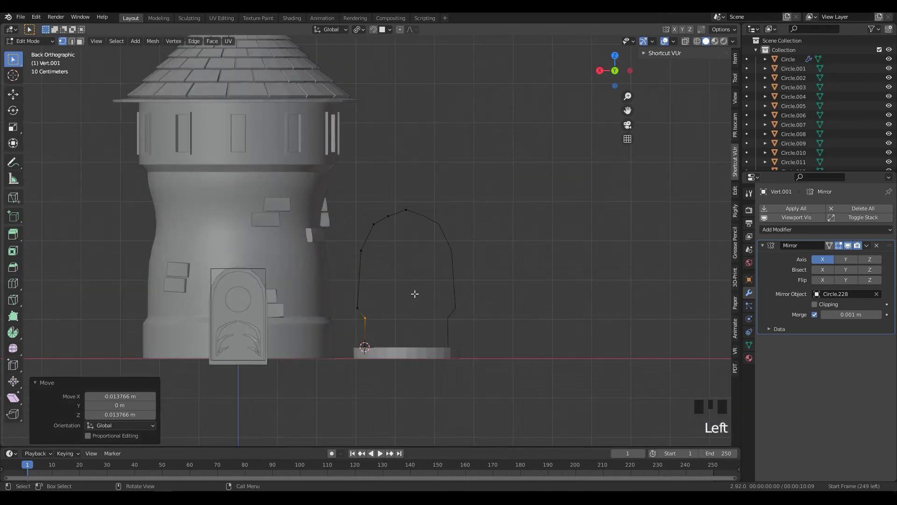
click(362, 276)
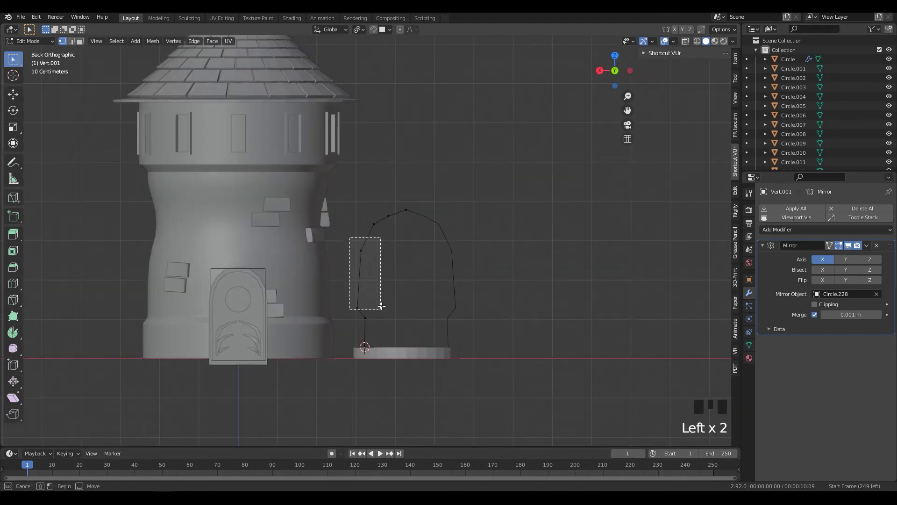
drag(362, 283, 361, 279)
click(361, 279)
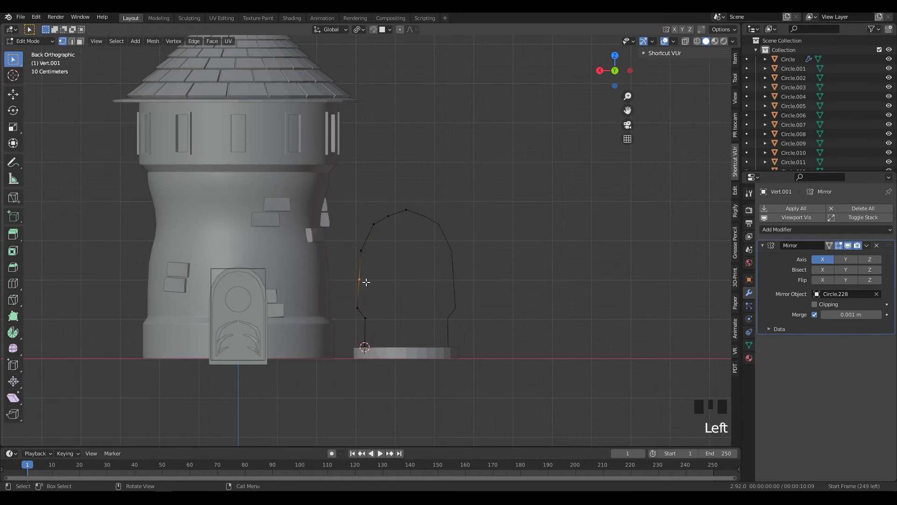
key(e)
key(e)
Extrude an inward branch from the upper-left vertex, then review the mirrored arch beside the tower
click(377, 255)
key(g)
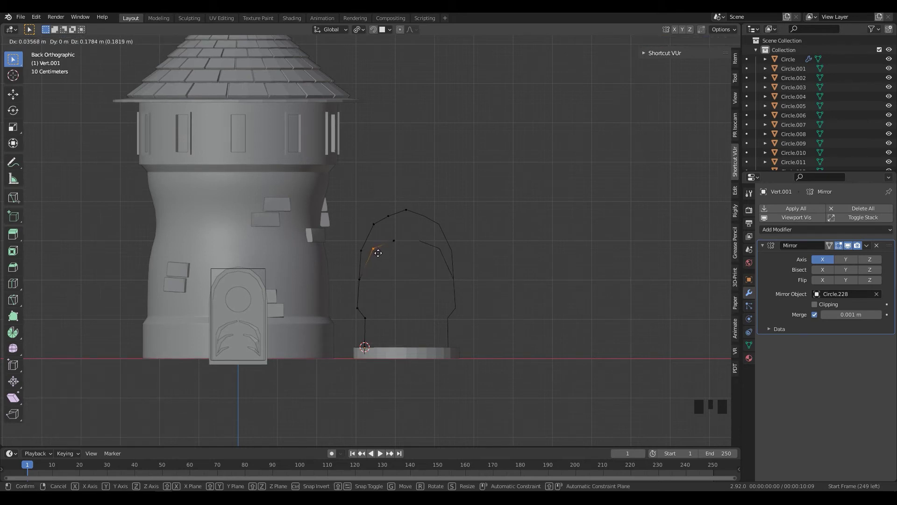
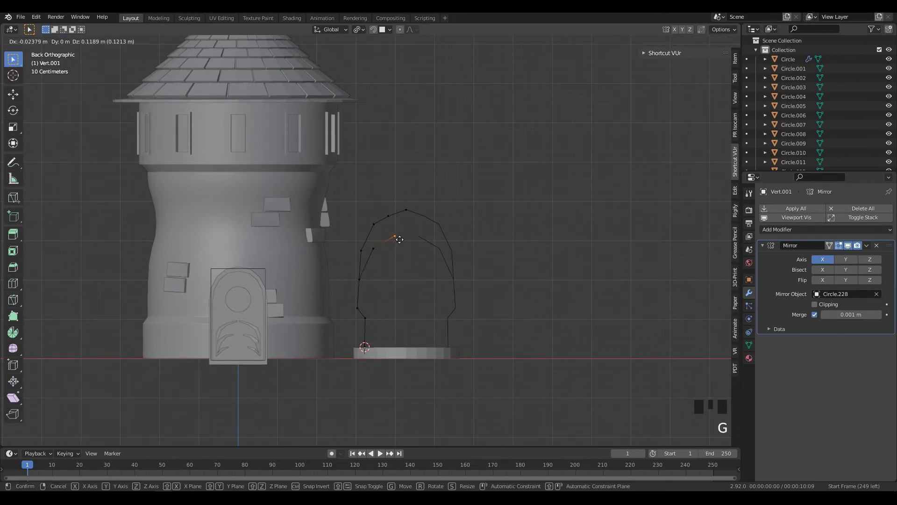
scroll(down, 3)
scroll(down, 3)
drag(433, 291, 423, 281)
key(Tab)
drag(441, 288, 417, 251)
scroll(up, 3)
drag(444, 253, 799, 236)
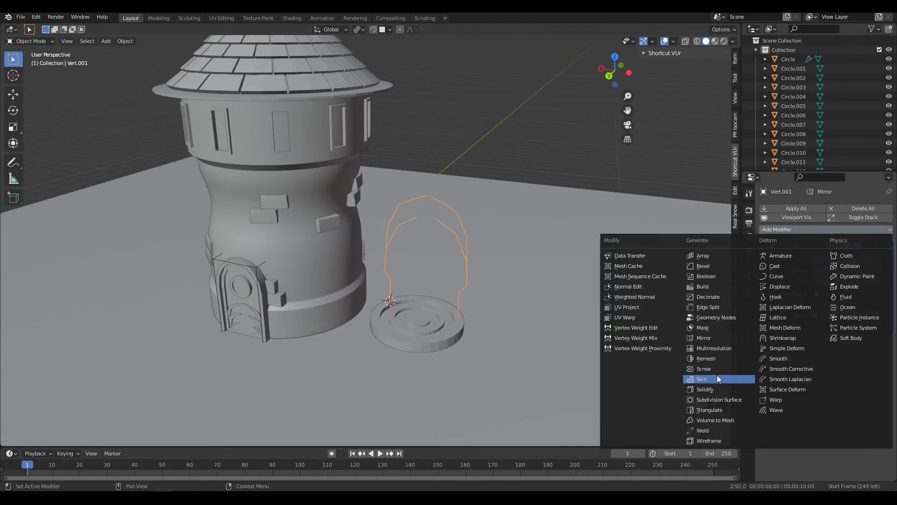
Add a Skin modifier and enlarge the skin radius of all arch vertices with Ctrl+A
click(682, 353)
drag(477, 283, 482, 272)
key(Tab)
middle_click(476, 251)
key(alt+z)
scroll(up, 3)
click(454, 188)
key(ctrl+a)
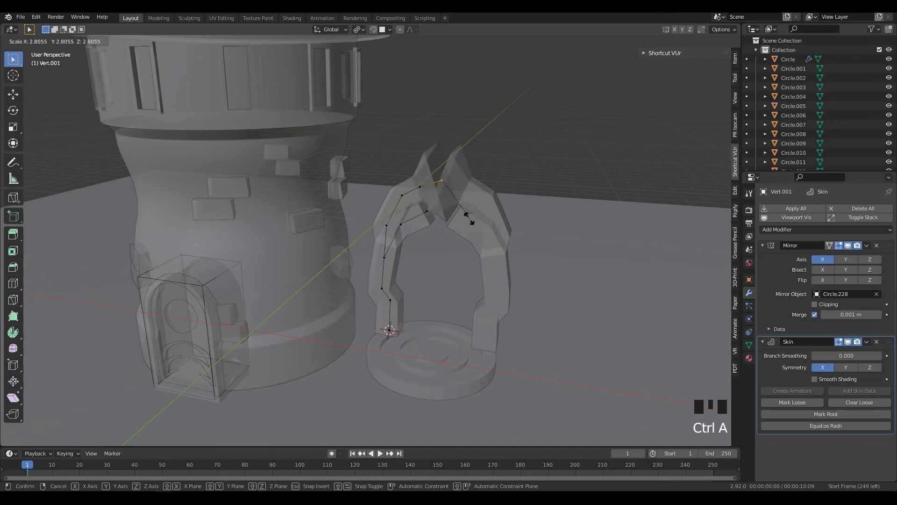
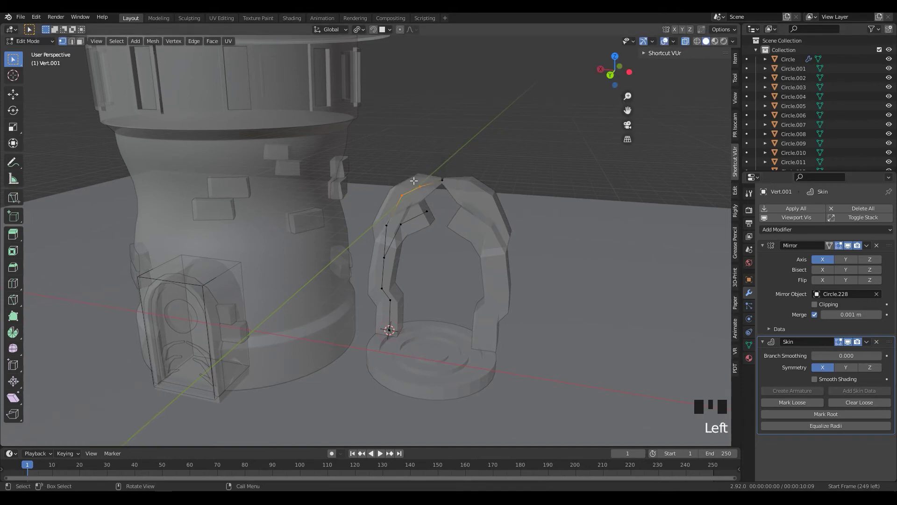
Thicken the upper arch, thin the lower joint, adjust the top vertex and leave editing
click(433, 215)
key(a)
drag(420, 185, 424, 181)
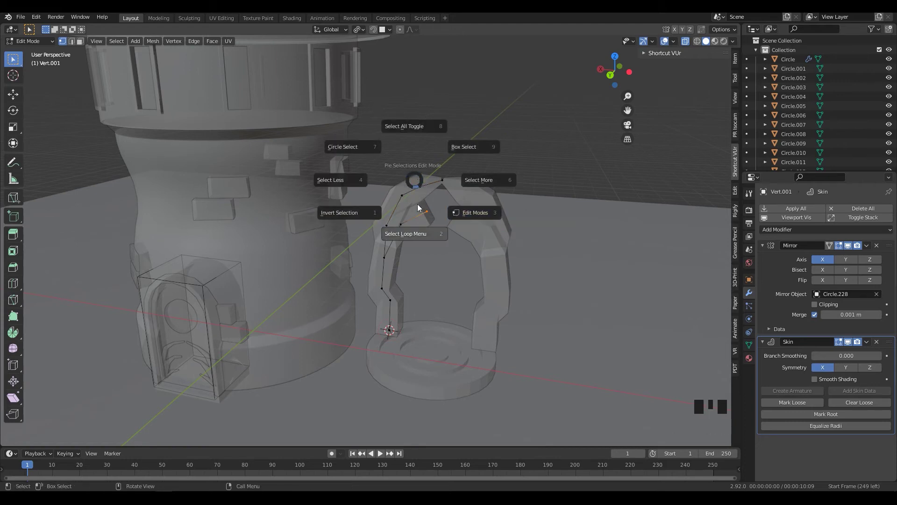
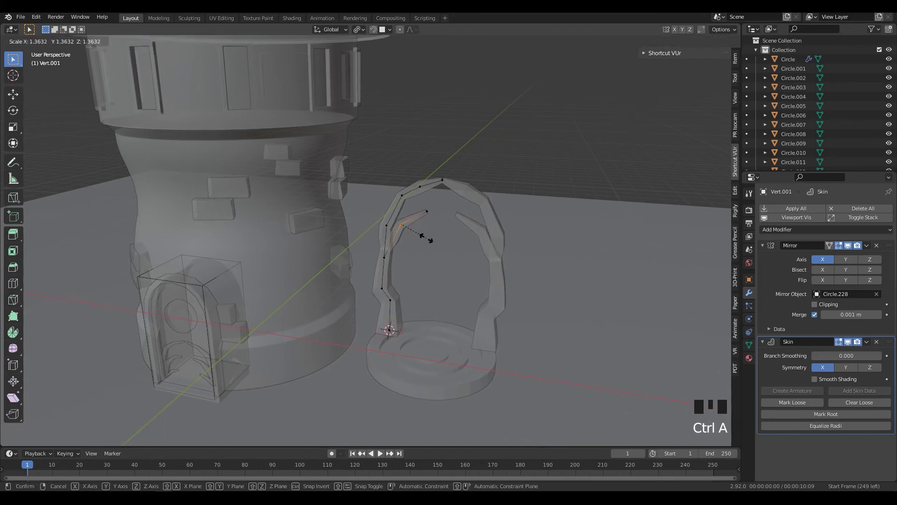
click(396, 263)
key(ctrl+a)
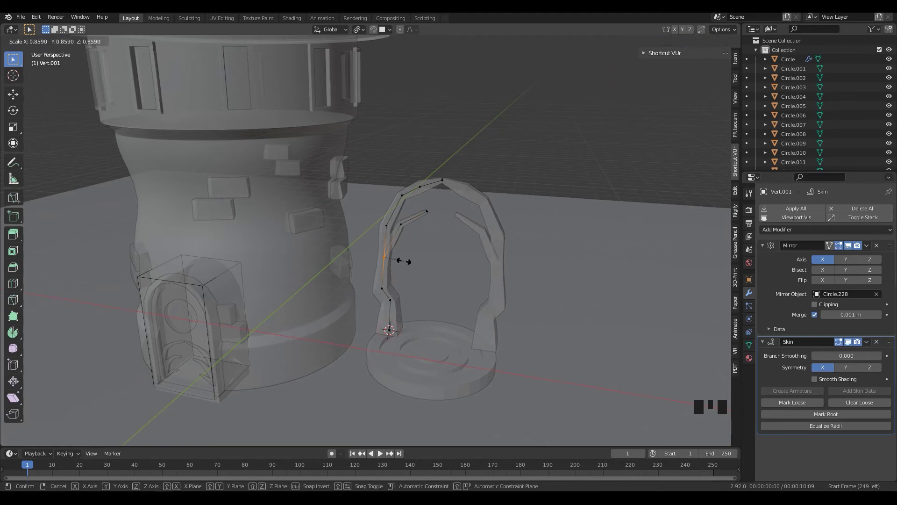
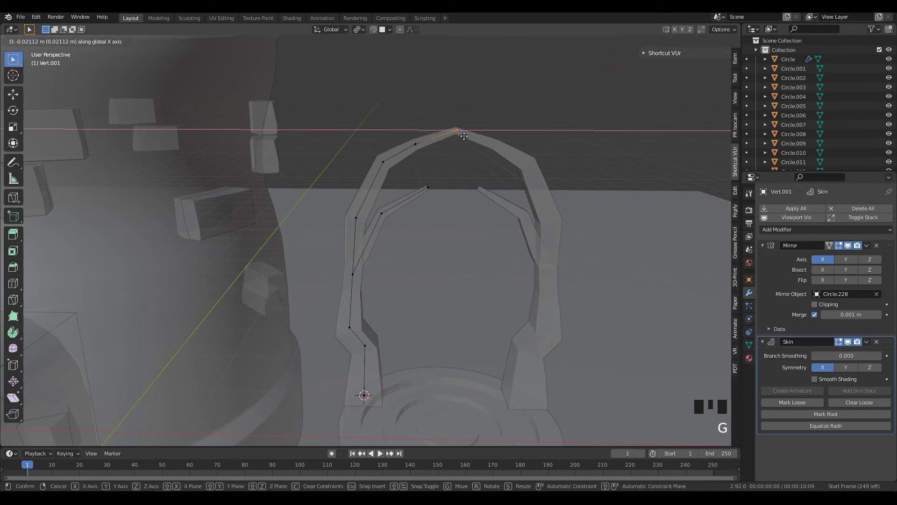
scroll(down, 3)
middle_click(462, 190)
key(Tab)
key(alt+z)
scroll(down, 3)
drag(486, 240, 482, 291)
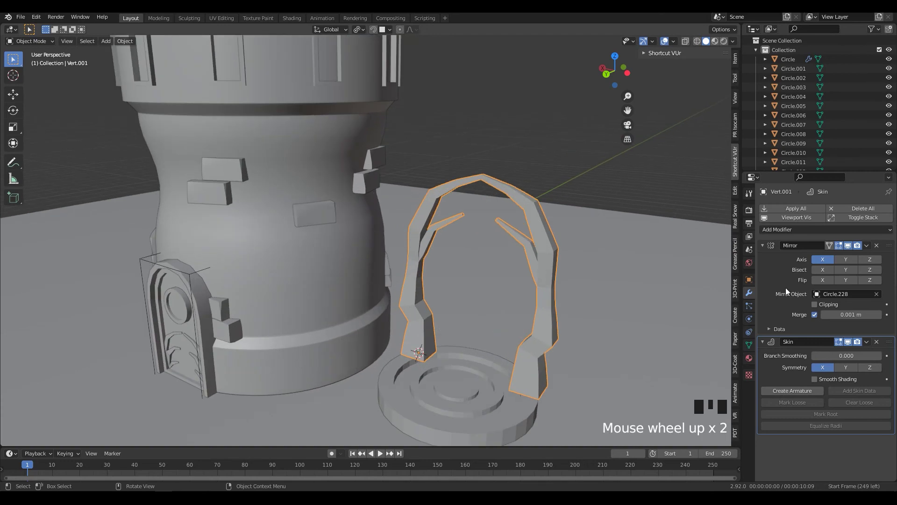
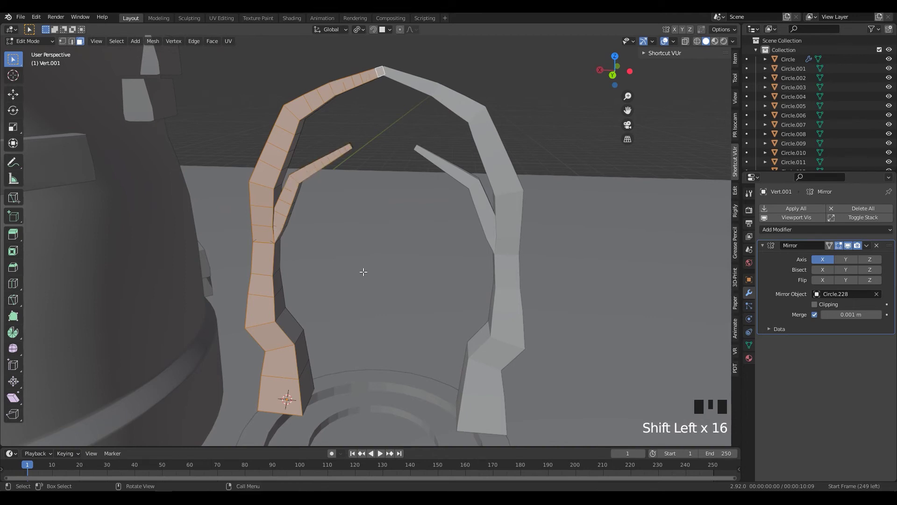
Merge the portal's front faces, inset them to a thin border and push the inner strip in
key(ctrl+x)
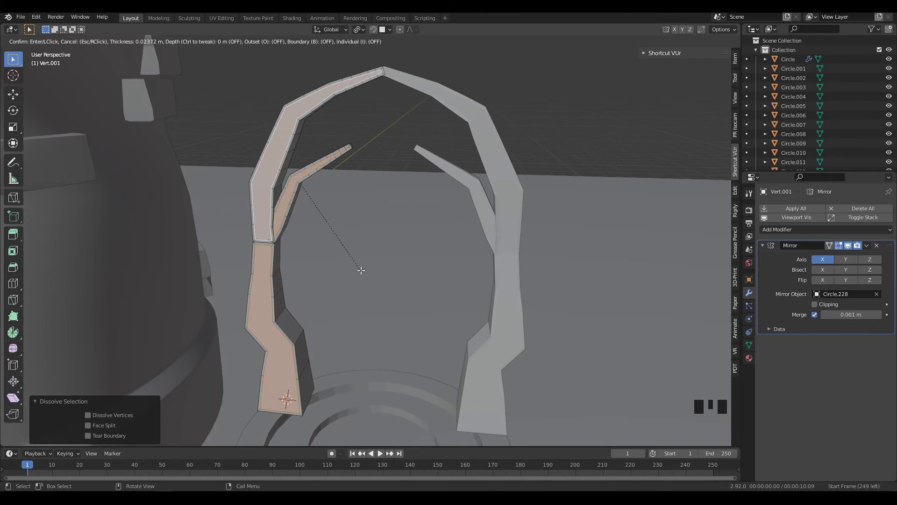
scroll(down, 3)
drag(383, 289, 390, 278)
key(e)
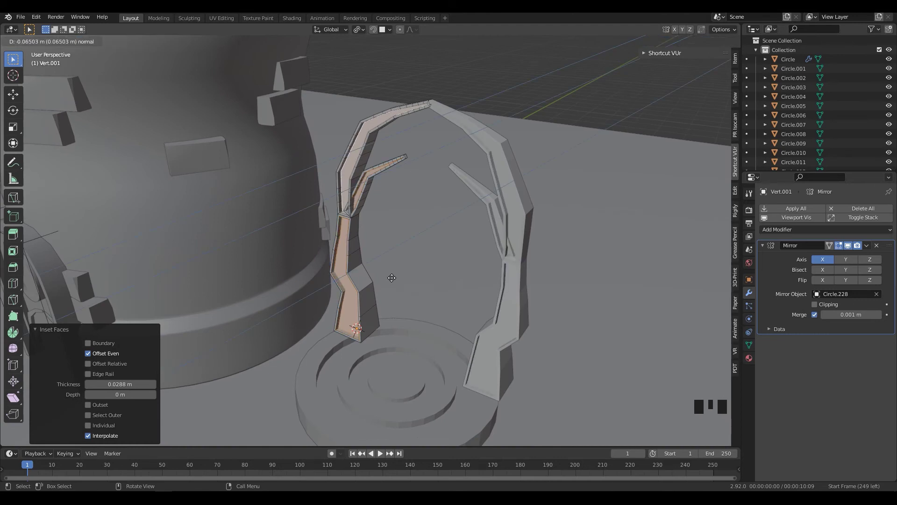
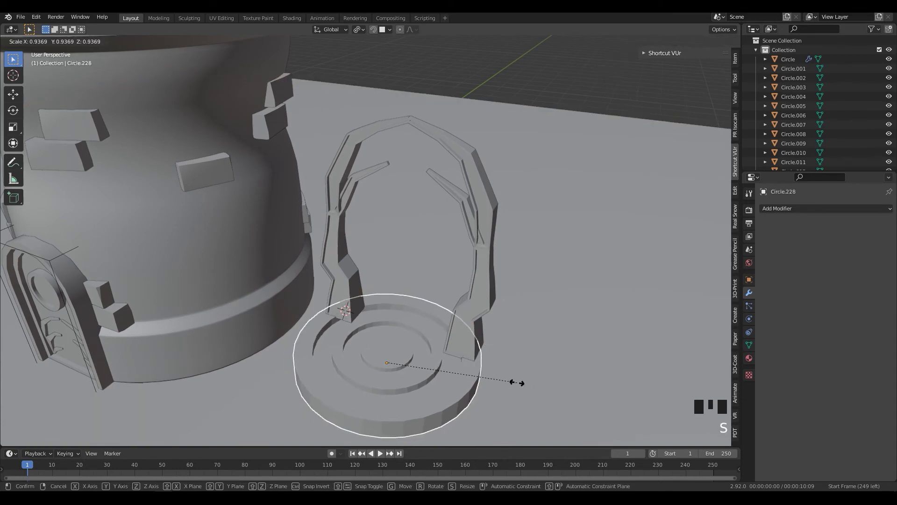
Shrink the round base slightly and lower the portal frame toward it
drag(488, 373, 459, 376)
click(459, 376)
scroll(down, 3)
key(g)
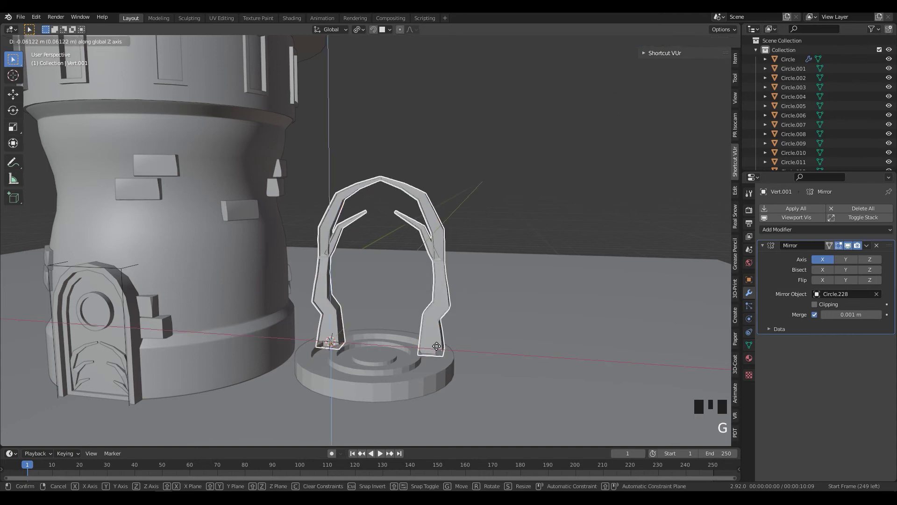
drag(469, 380, 489, 364)
click(489, 363)
Move the portal frame down on Z so its feet sink into the base
drag(464, 376, 447, 368)
scroll(up, 3)
drag(455, 360, 466, 365)
click(467, 364)
key(g)
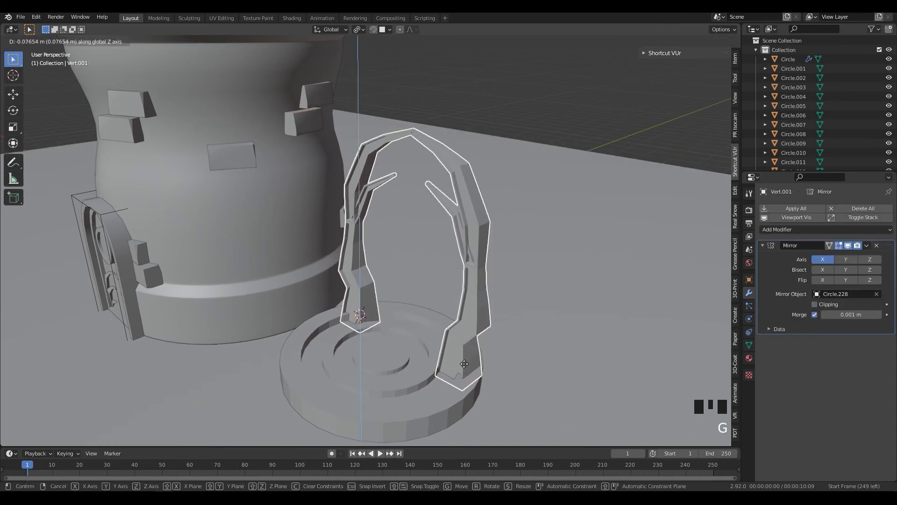
key(g)
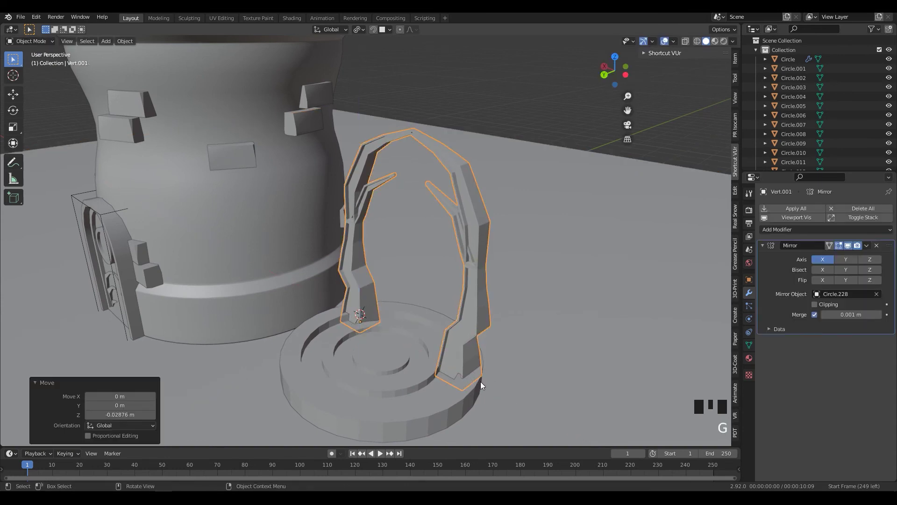
drag(463, 380, 509, 425)
Orbit and pull the view back to see the whole tower with the portal
scroll(down, 3)
drag(475, 418, 469, 413)
click(469, 412)
key(s)
drag(521, 423, 504, 381)
click(504, 381)
drag(474, 402, 427, 331)
scroll(down, 3)
drag(433, 352, 358, 302)
scroll(down, 3)
drag(407, 332, 404, 335)
drag(366, 277, 420, 311)
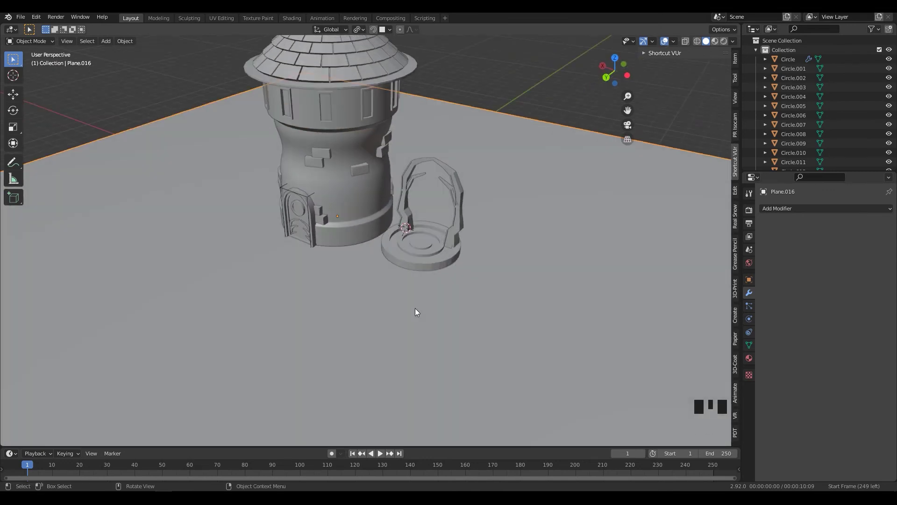
Select the round portal base and enter face editing on its mesh
drag(413, 257, 438, 242)
drag(438, 242, 473, 245)
drag(437, 259, 440, 257)
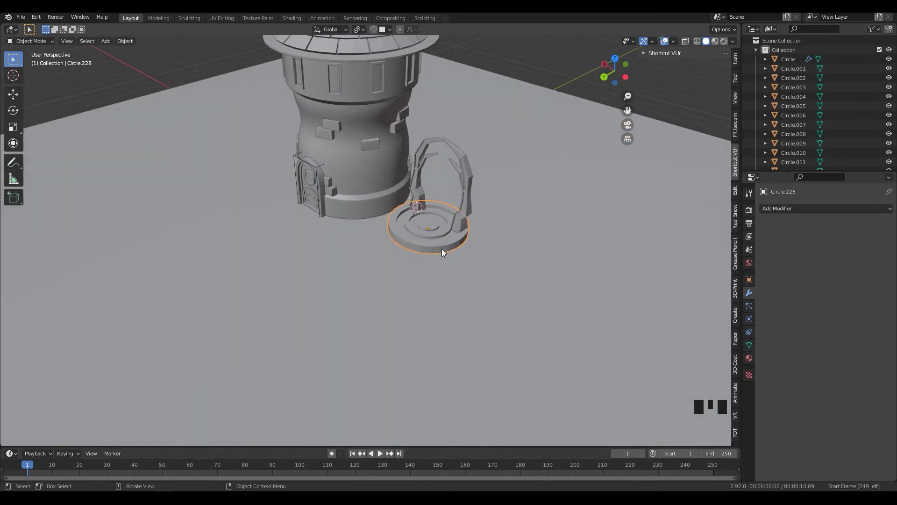
scroll(up, 3)
click(423, 238)
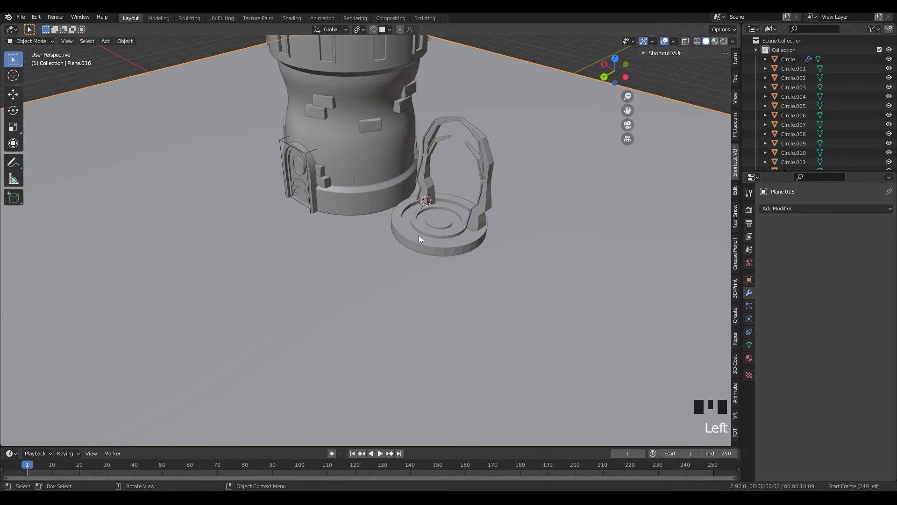
key(Tab)
key(Tab)
click(428, 238)
key(Tab)
key(3)
Separate the inner ring faces of the portal base into their own object (P)
click(408, 218)
click(407, 217)
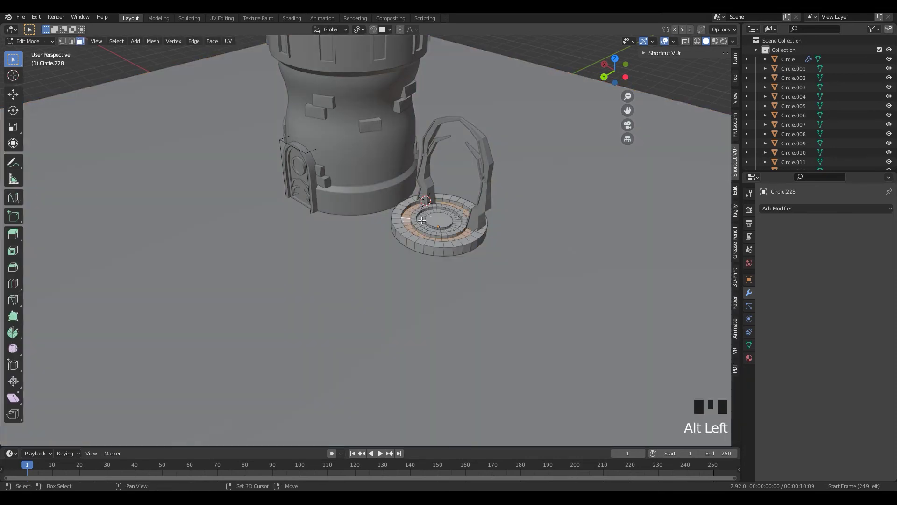
click(423, 216)
drag(406, 268, 411, 238)
click(411, 238)
key(p)
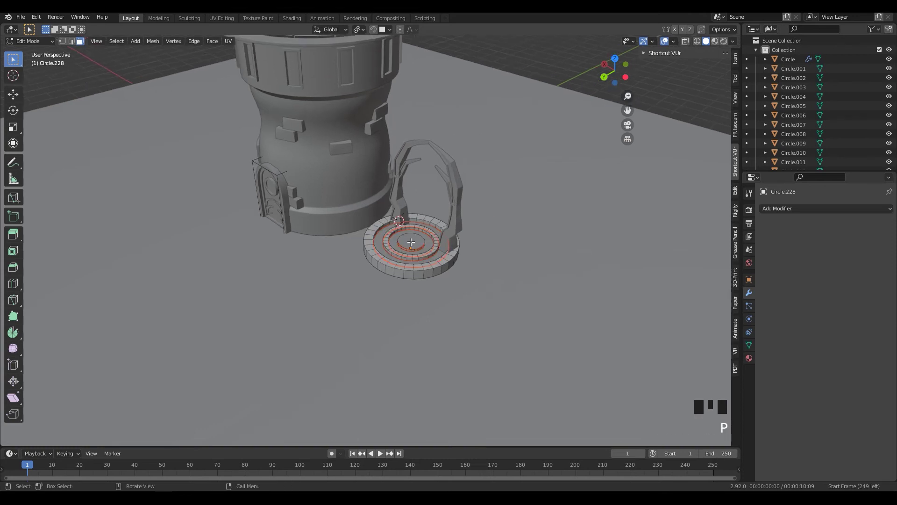
key(Tab)
click(414, 244)
From a top view, add a new circle mesh on the ground in front of the tower
drag(525, 315, 512, 311)
click(421, 264)
click(430, 270)
scroll(up, 3)
drag(452, 295, 394, 279)
key(KP_7)
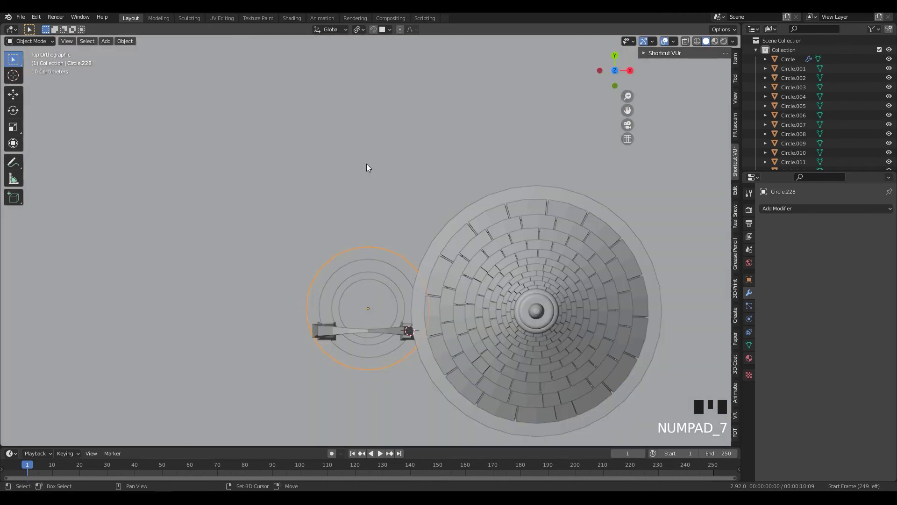
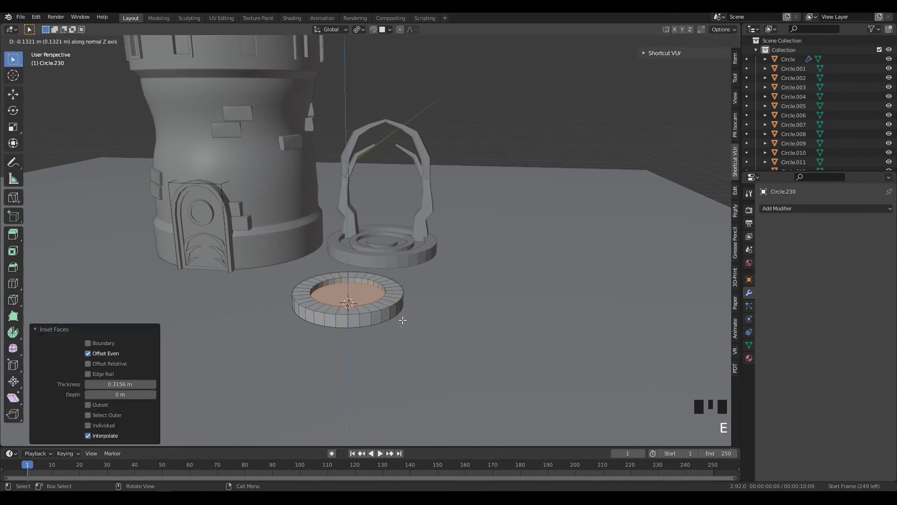
Inset the disc's top face and push it down into a shallow recessed dish
drag(420, 336, 361, 376)
scroll(up, 3)
middle_click(368, 297)
key(Tab)
drag(349, 308, 376, 291)
key(KP_1)
Move and scale the dish into place on the ground in front of the portal
drag(393, 281, 437, 293)
key(g)
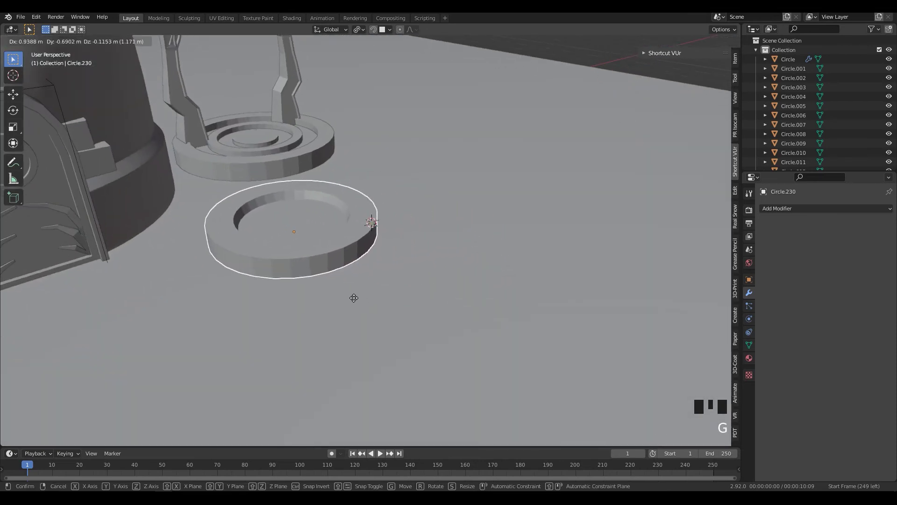
key(s)
drag(388, 286, 325, 195)
key(g)
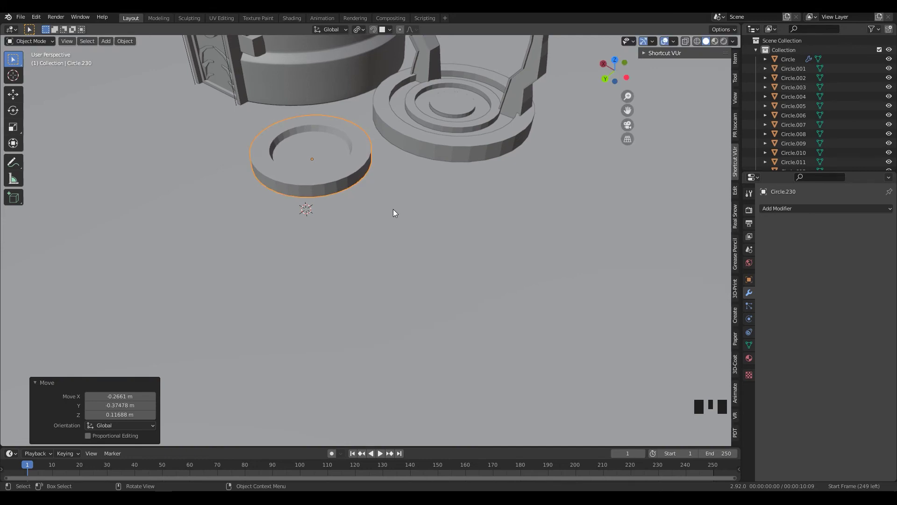
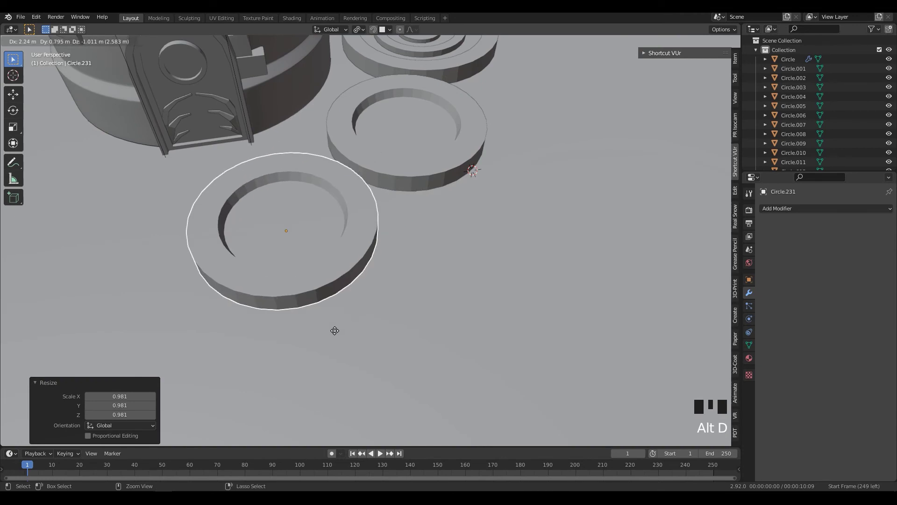
Duplicate the dish twice, shrinking each copy, to form a row of three, then nudge the largest
key(s)
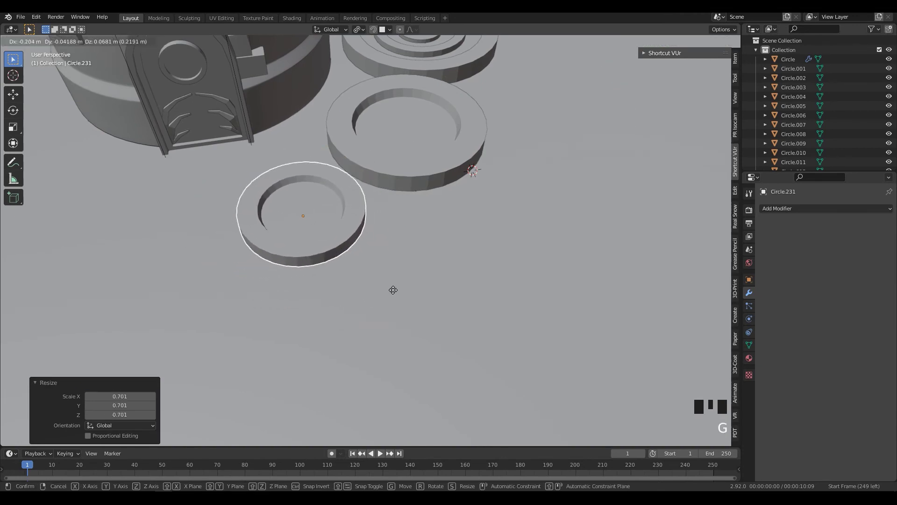
key(g)
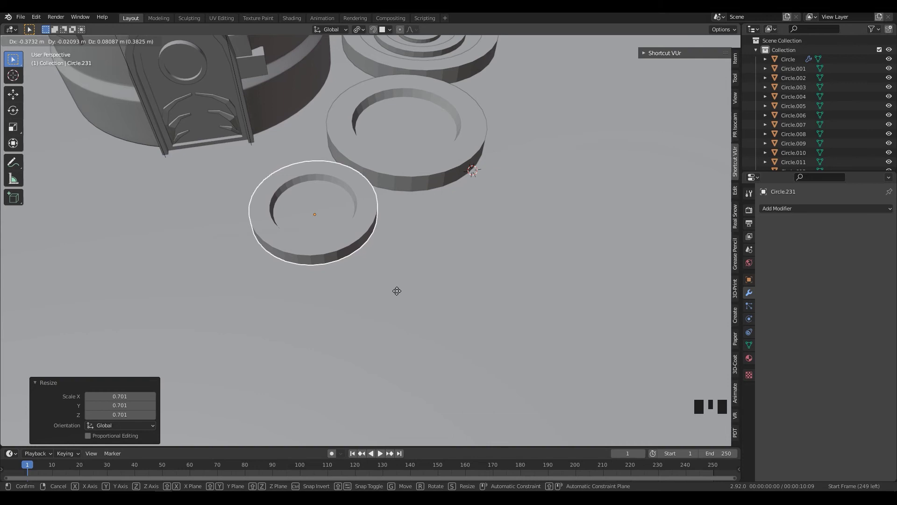
key(alt+d)
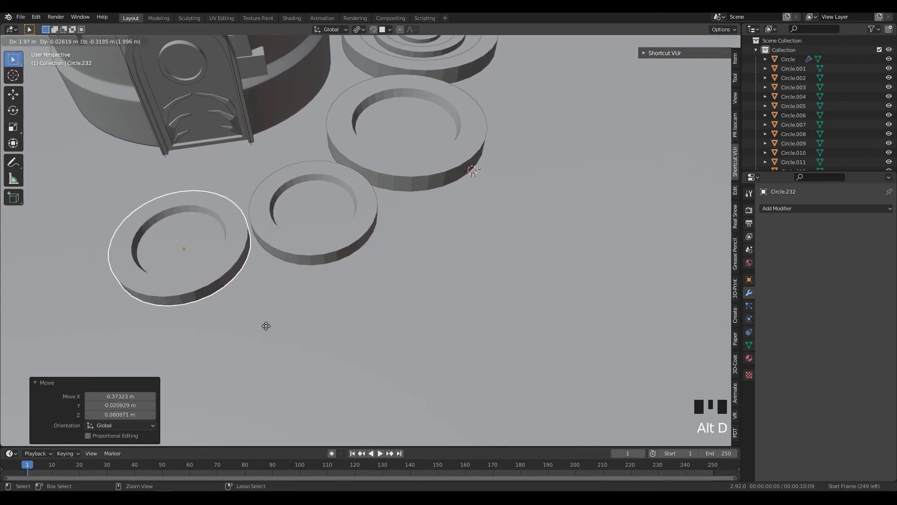
key(s)
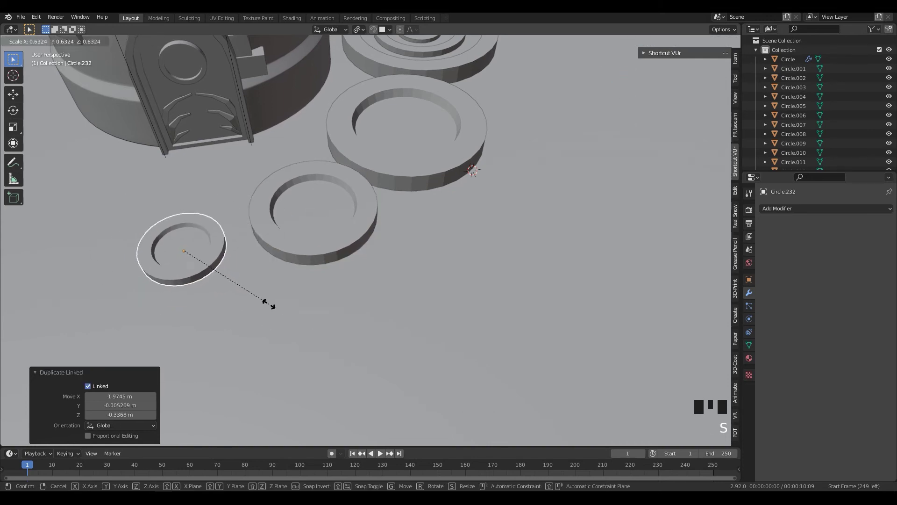
key(g)
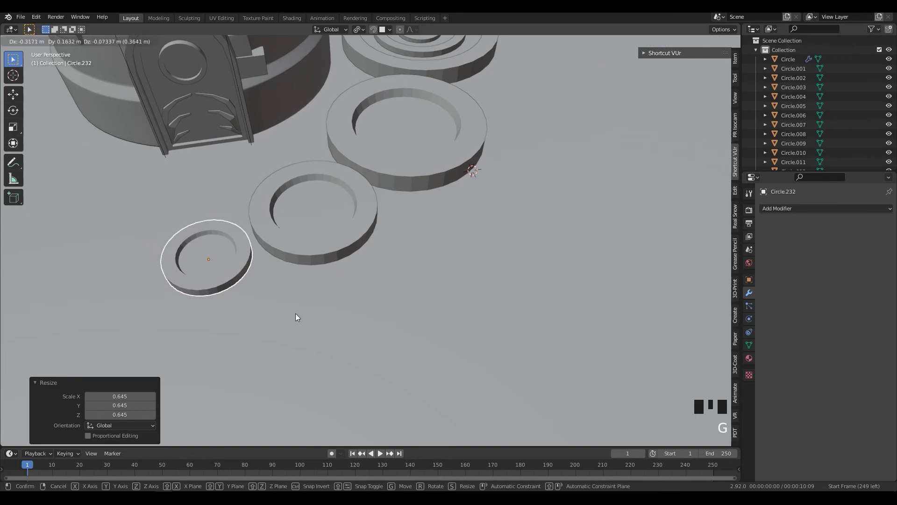
scroll(down, 3)
drag(417, 284, 458, 297)
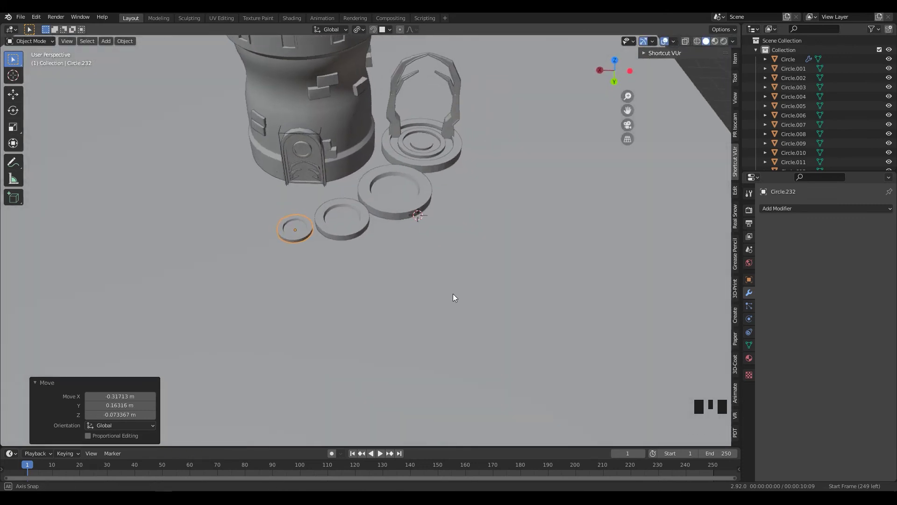
click(399, 233)
key(g)
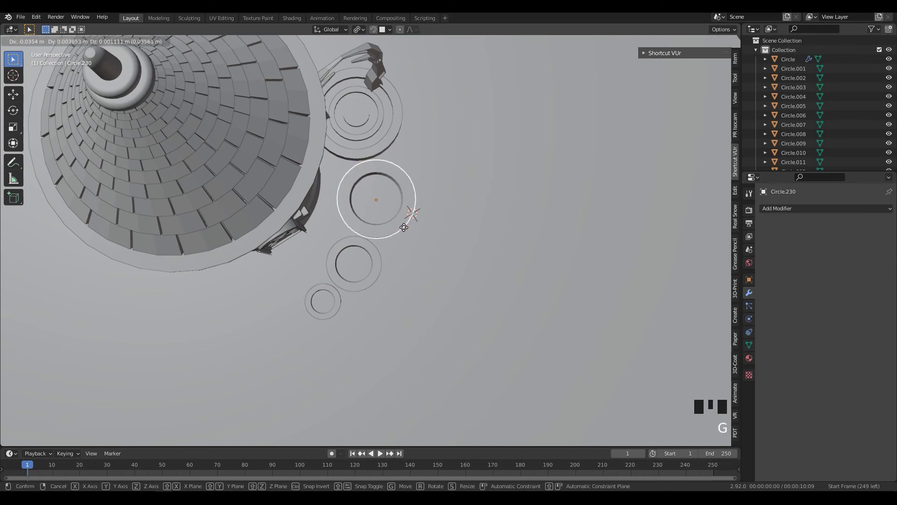
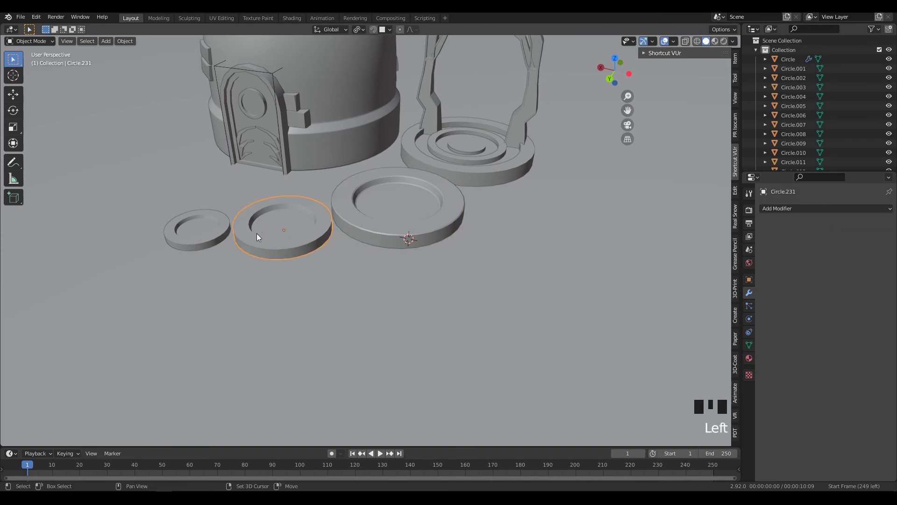
Copy the portal base's Bevel modifier onto the three dishes with Ctrl+L
click(218, 234)
click(370, 229)
key(ctrl+l)
click(368, 274)
drag(469, 177, 460, 201)
click(456, 206)
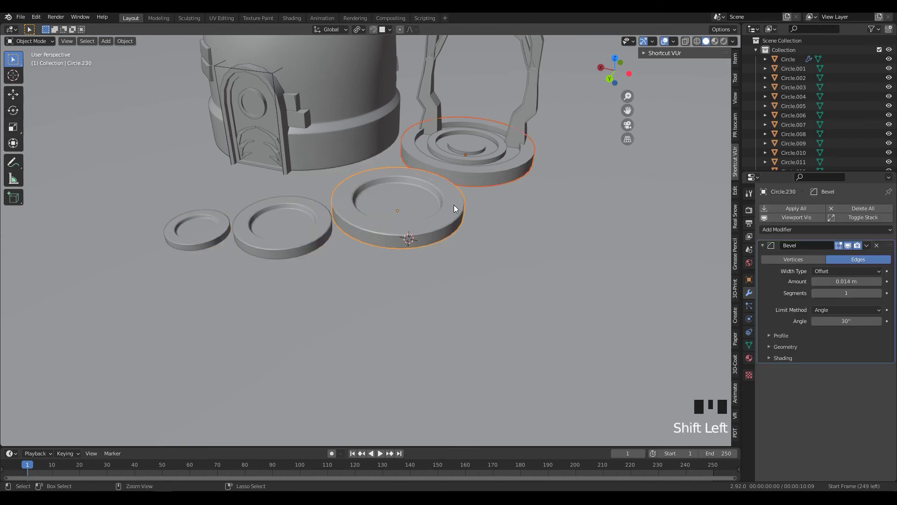
key(ctrl+l)
Switch to a top-down X-ray view centred over the portal base
drag(578, 242, 557, 255)
scroll(down, 3)
drag(476, 264, 318, 234)
key(KP_7)
scroll(up, 3)
key(alt+z)
scroll(up, 3)
drag(427, 237, 405, 221)
Add a single-vertex mesh and move it over the portal base's outer rim
key(shift+a)
scroll(up, 3)
scroll(down, 3)
click(249, 188)
key(g)
key(1)
click(238, 189)
key(g)
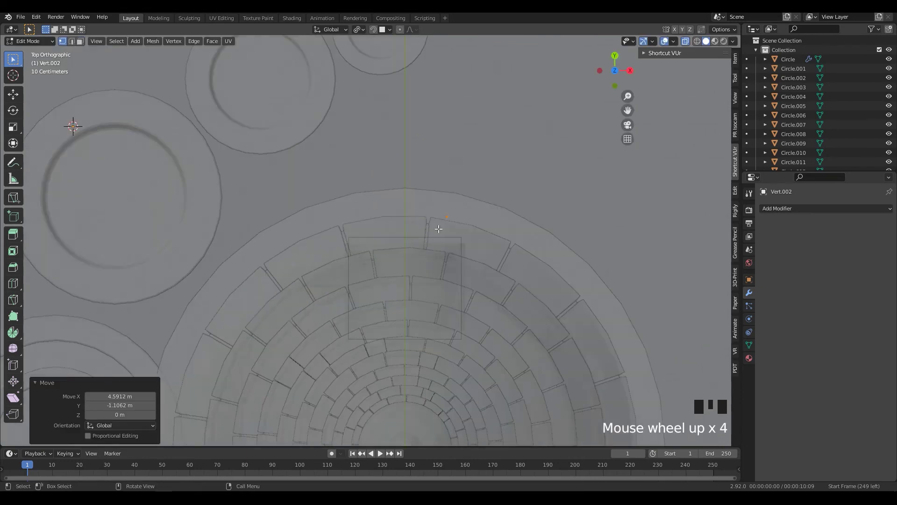
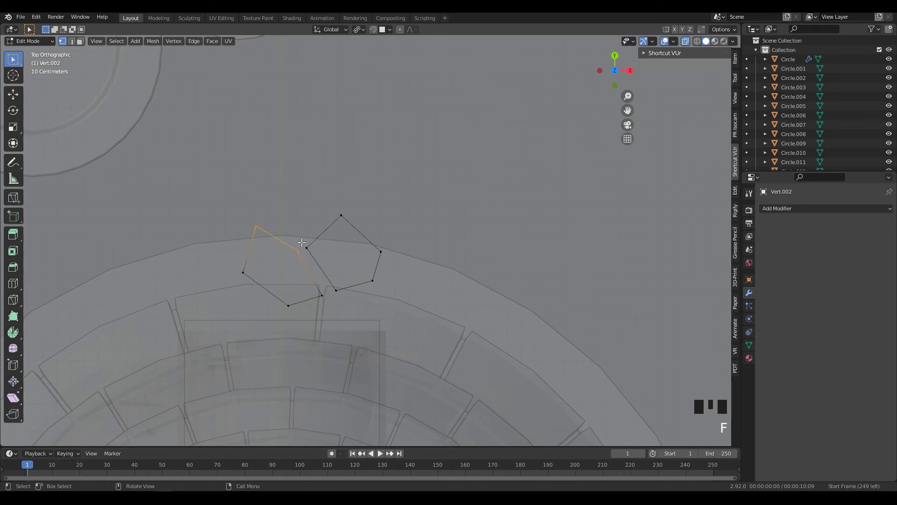
Extrude vertices into three adjoining polygonal stone outlines over the rim and fill them
click(302, 238)
click(301, 239)
click(301, 232)
drag(298, 173, 300, 227)
drag(301, 237, 275, 212)
drag(270, 205, 286, 188)
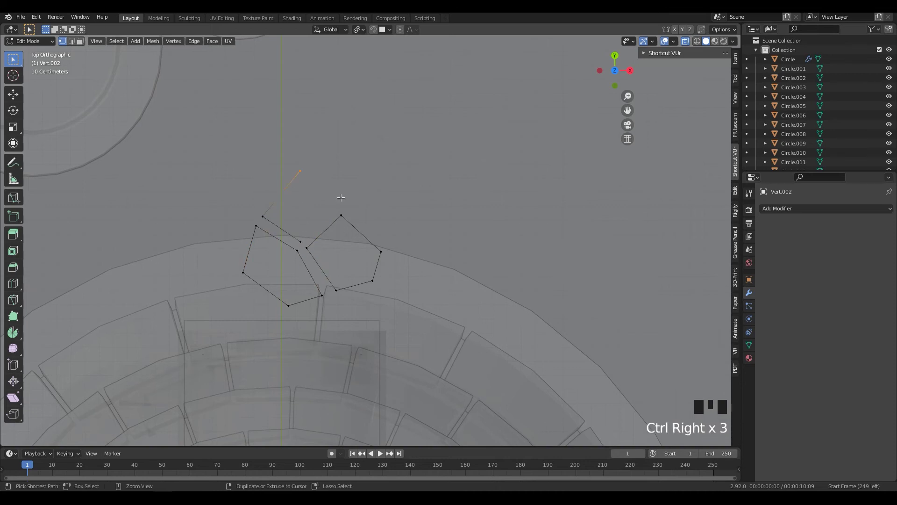
right_click(336, 206)
click(298, 235)
key(f)
click(370, 189)
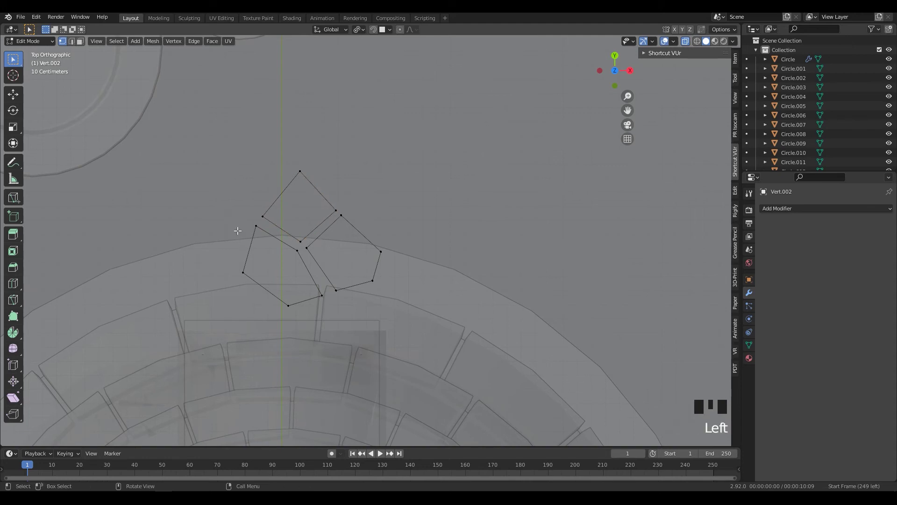
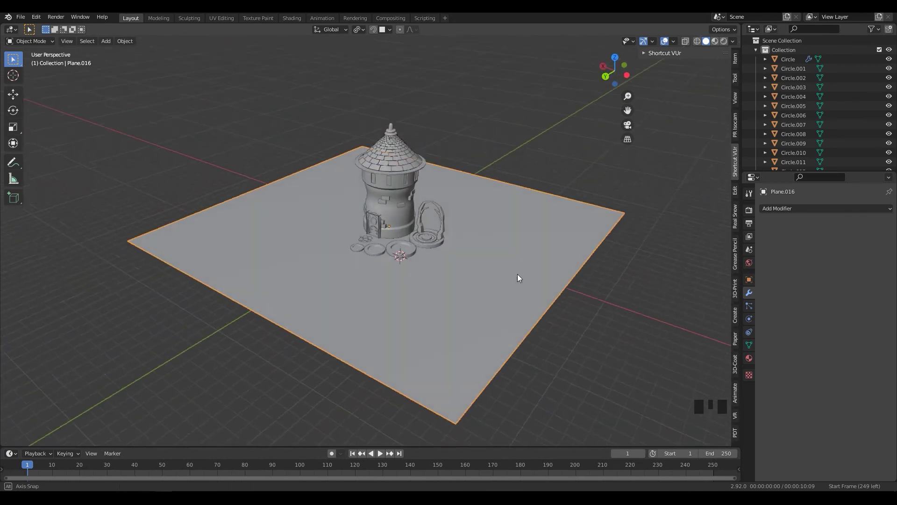
Add a camera and raise it above the ground facing the tower
drag(515, 280, 358, 197)
key(shift+a)
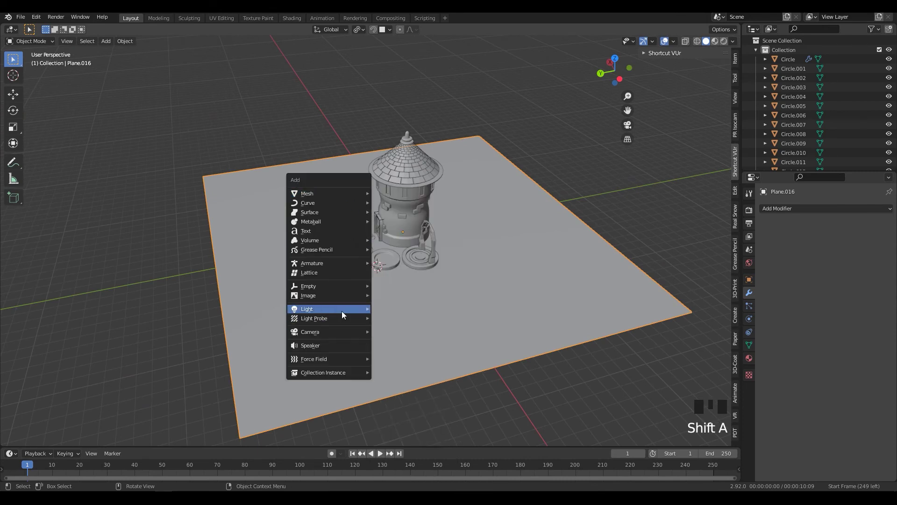
middle_click(433, 290)
key(g)
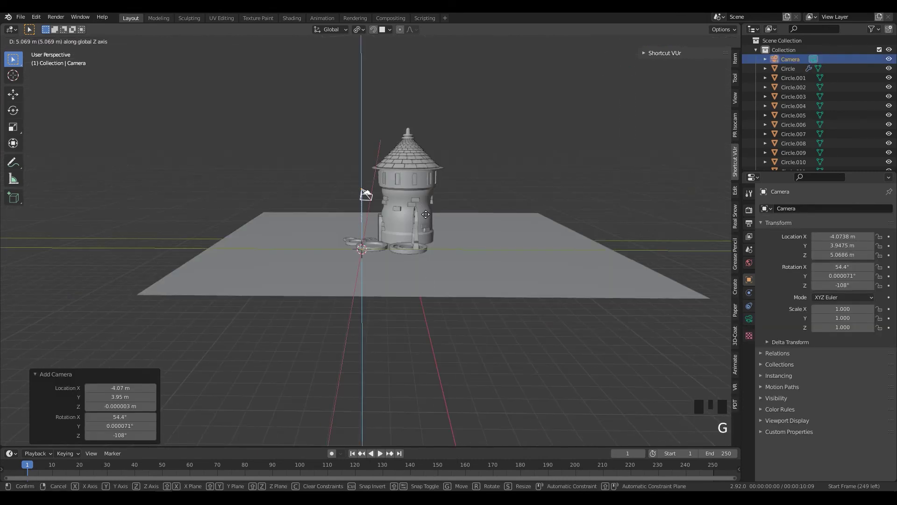
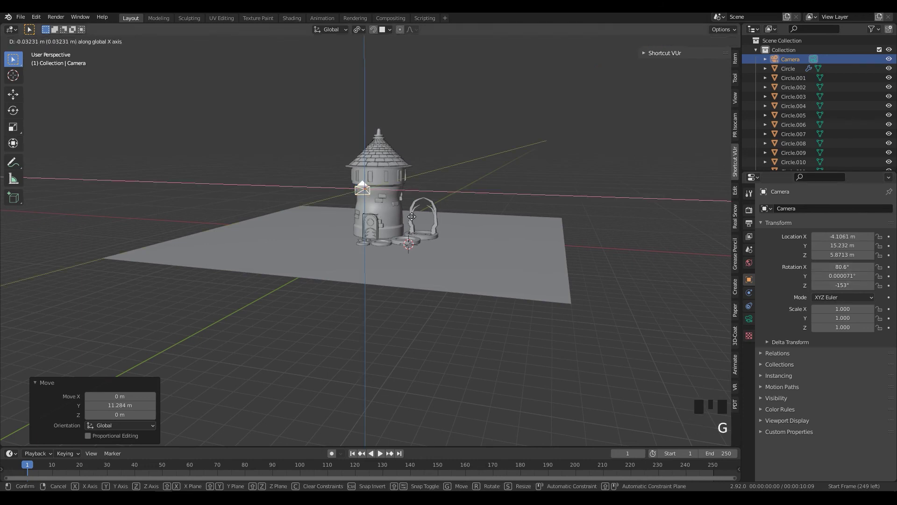
Set the render resolution to 1080 by 1080 and frame the tower through the camera
click(627, 129)
key(g)
key(g)
key(g)
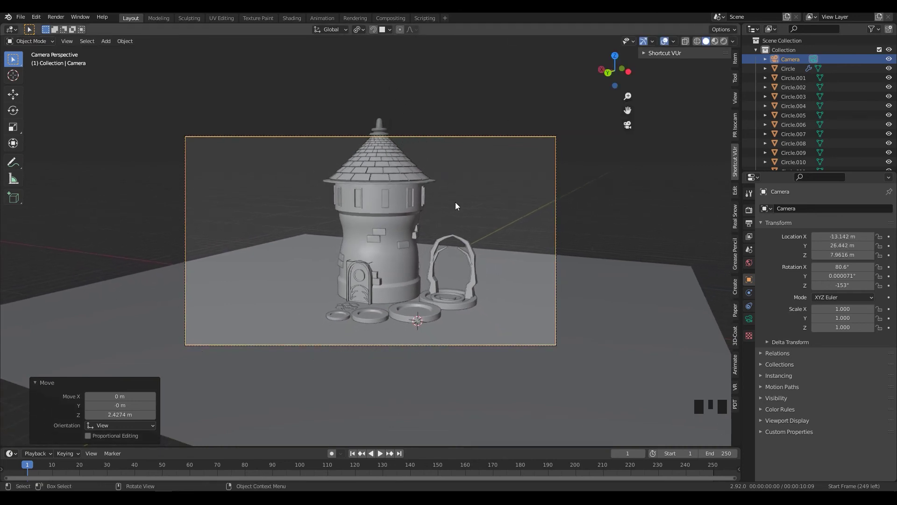
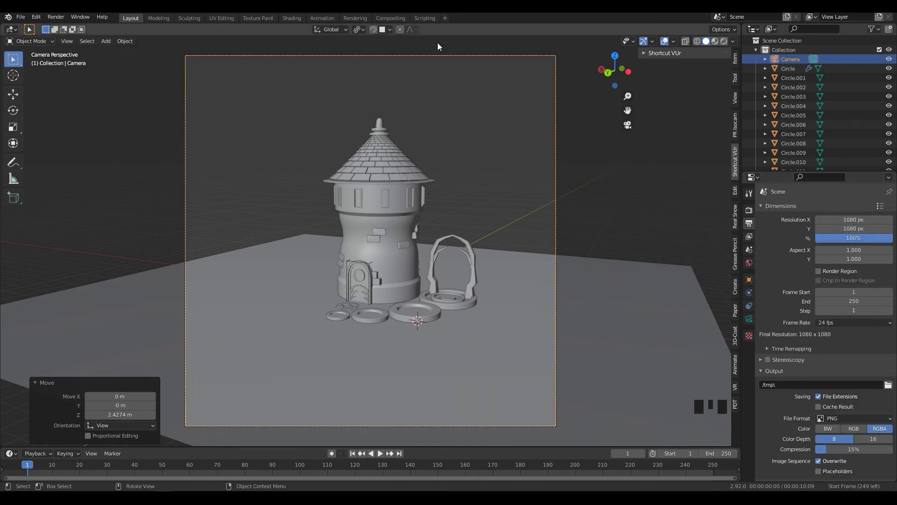
Move the camera closer and bend the ground plane's back edge up into a curved backdrop
key(g)
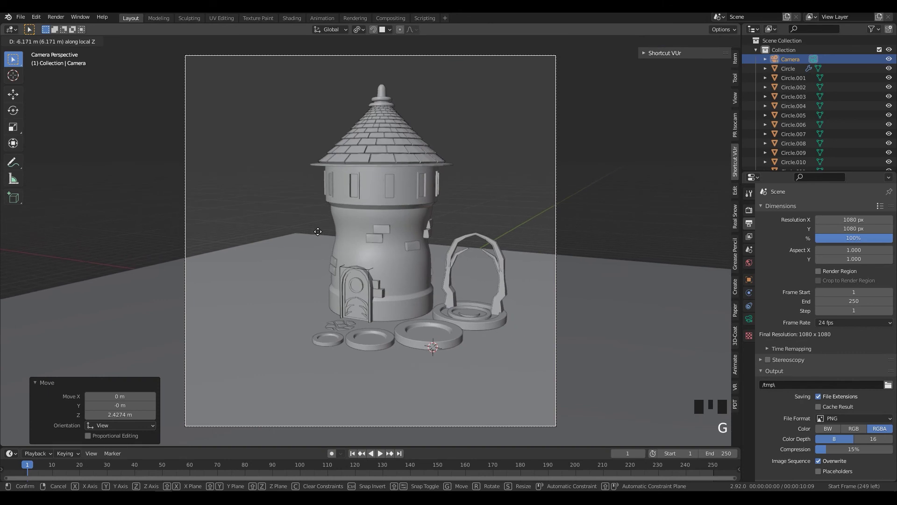
click(274, 314)
key(r)
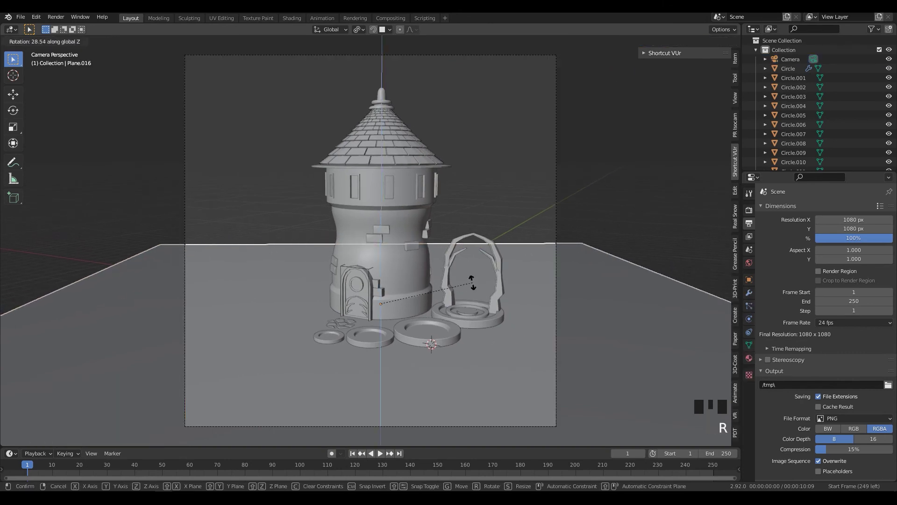
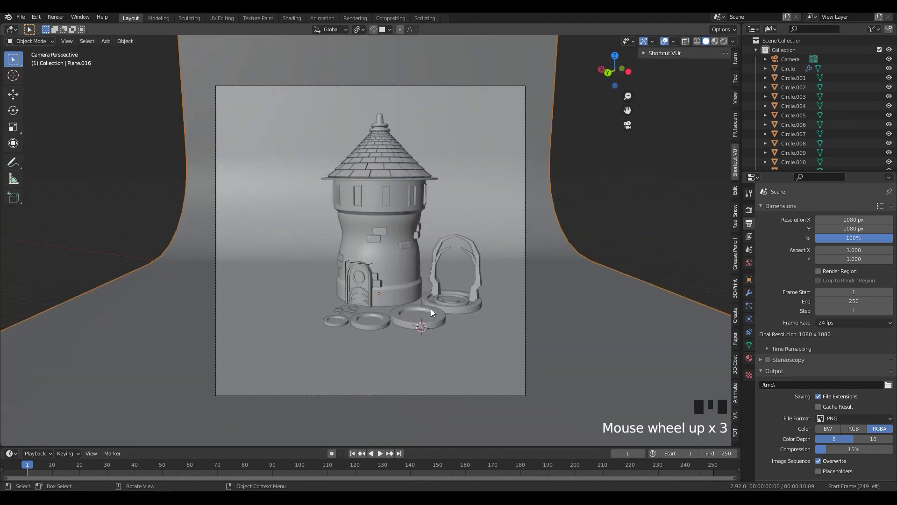
drag(371, 236, 625, 134)
click(628, 131)
Orbit the view to inspect the curved studio backdrop behind the tower
drag(480, 254, 466, 264)
scroll(down, 3)
drag(468, 264, 459, 275)
scroll(up, 3)
scroll(down, 3)
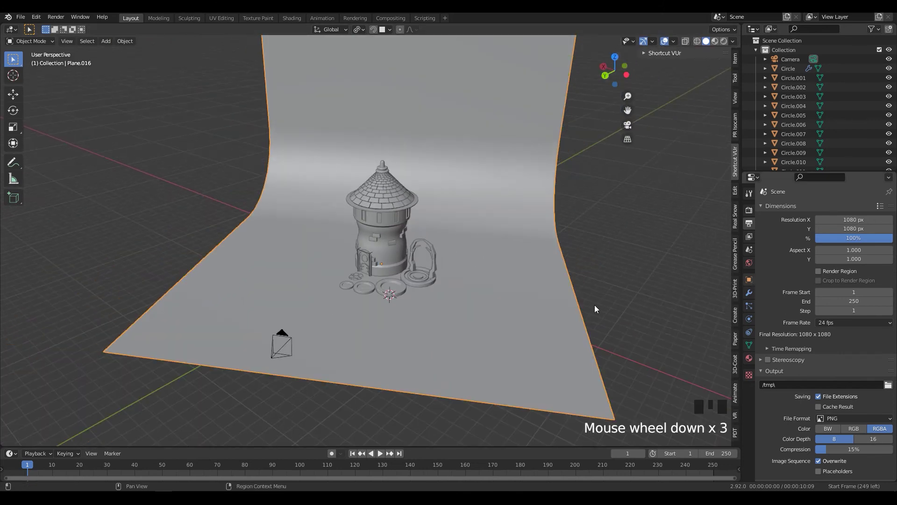
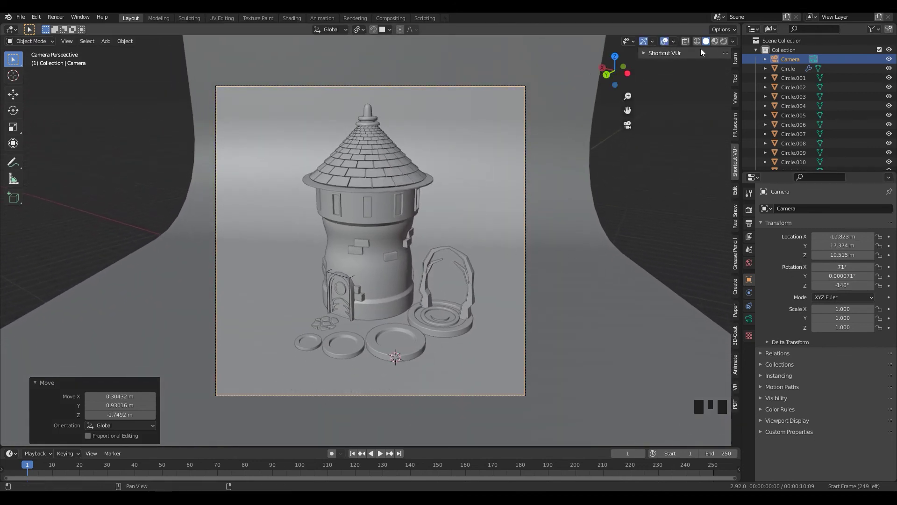
Reposition the camera around the tower
click(781, 74)
key(shift+a)
drag(735, 42, 382, 213)
key(shift+s)
Add a sun light high above the tower and rotate it to cast long diagonal shadows
key(shift+a)
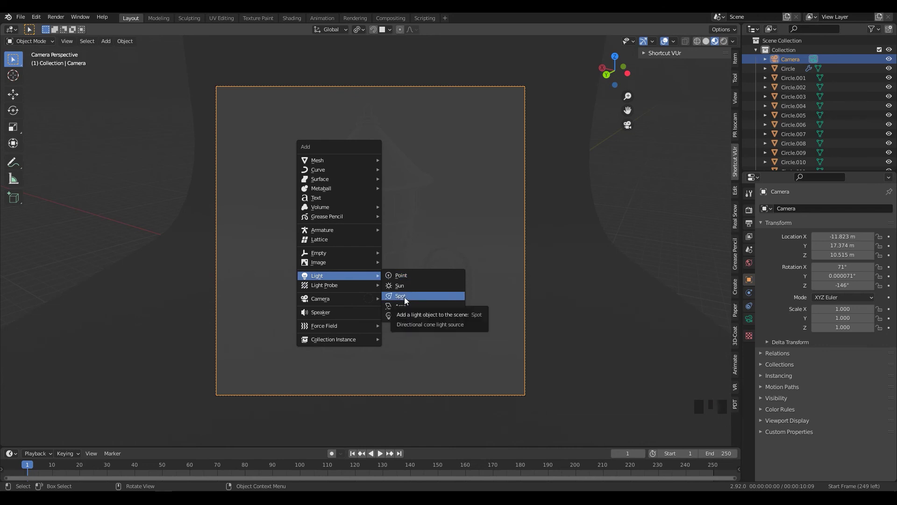
key(g)
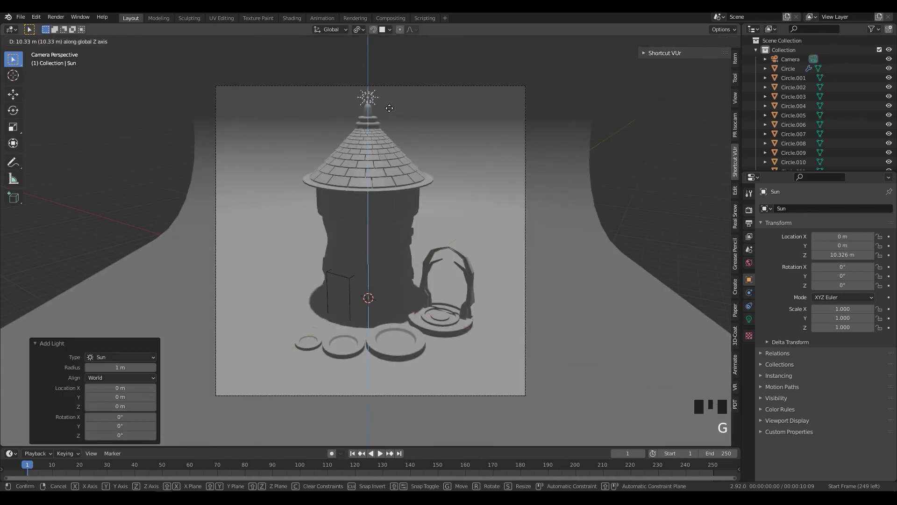
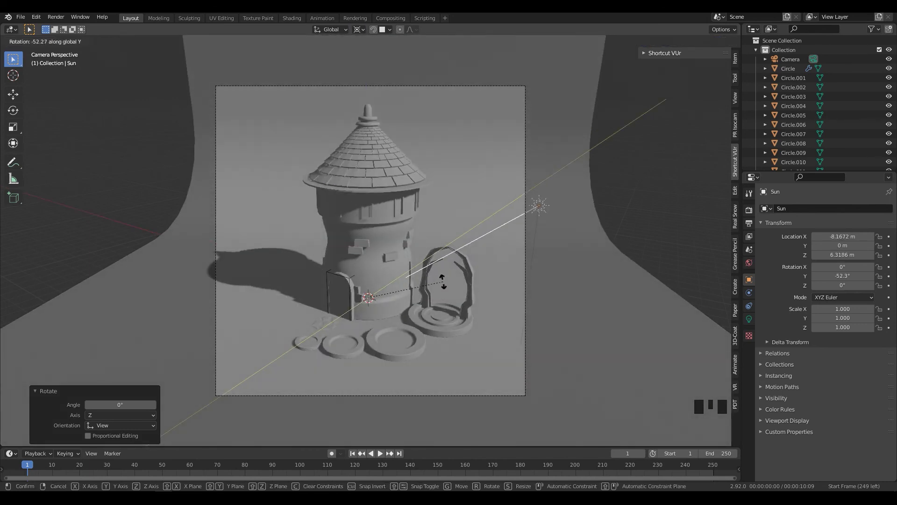
key(r)
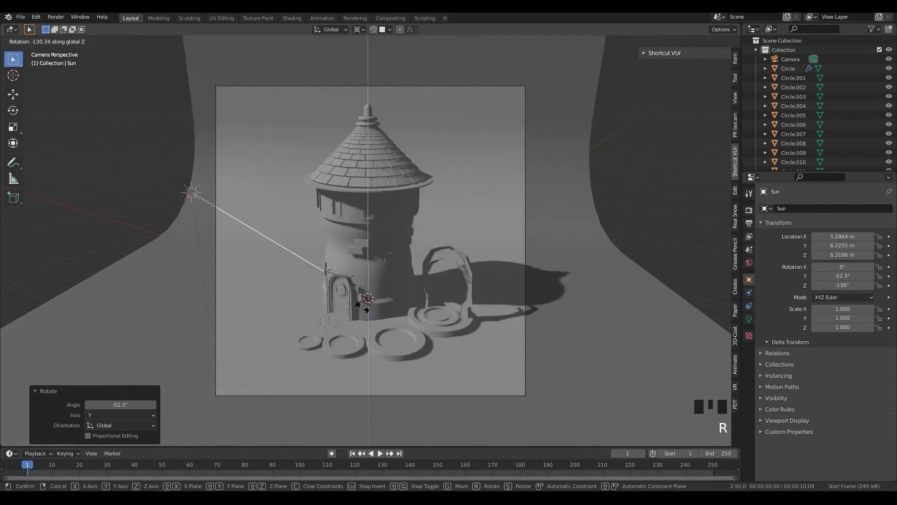
key(z)
key(z)
key(z)
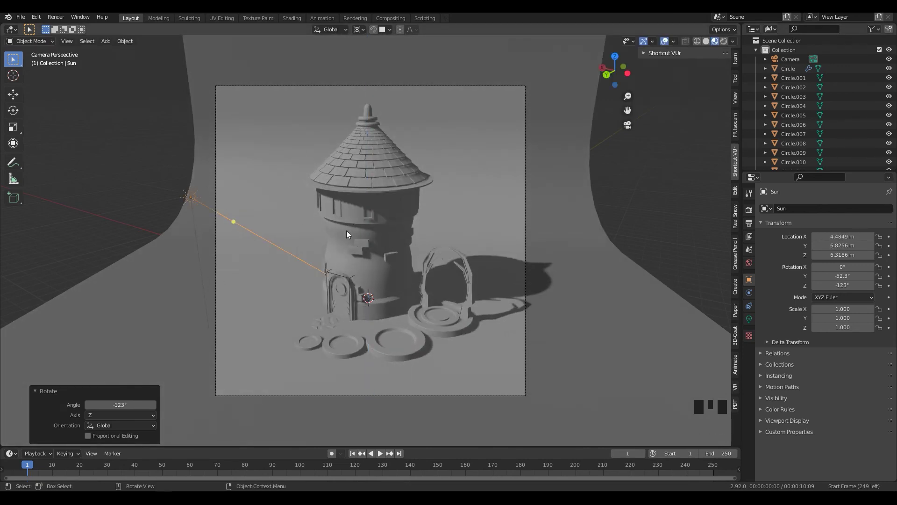
click(351, 221)
click(363, 278)
scroll(up, 3)
Give the tower body a warm terracotta base colour and lighten the door ornament's colour
click(330, 360)
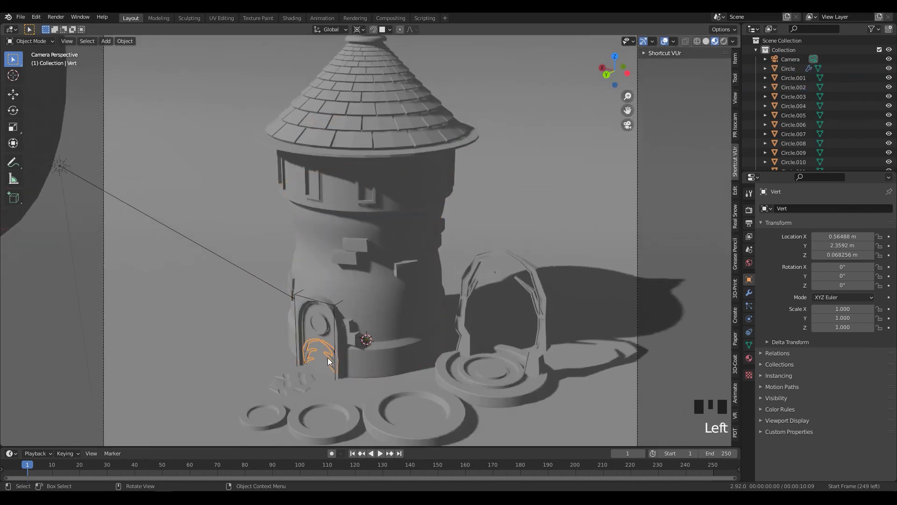
click(399, 320)
click(792, 318)
drag(801, 254, 842, 253)
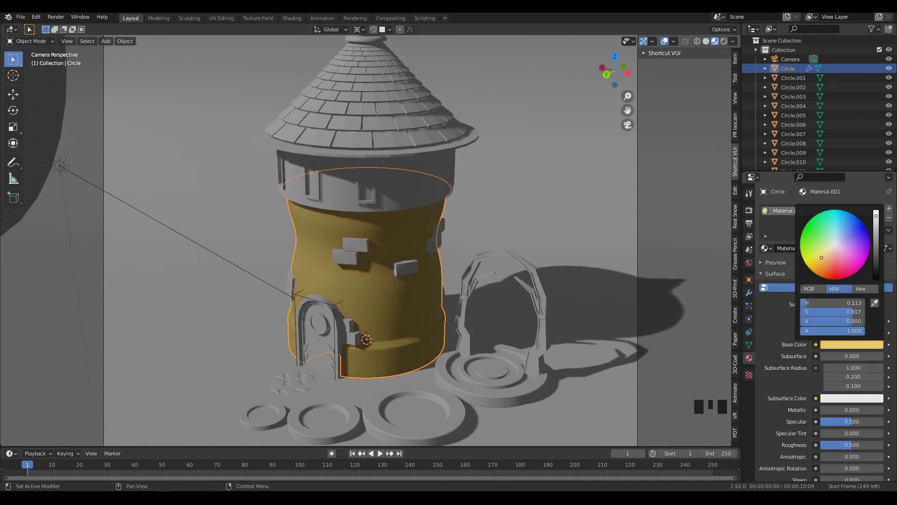
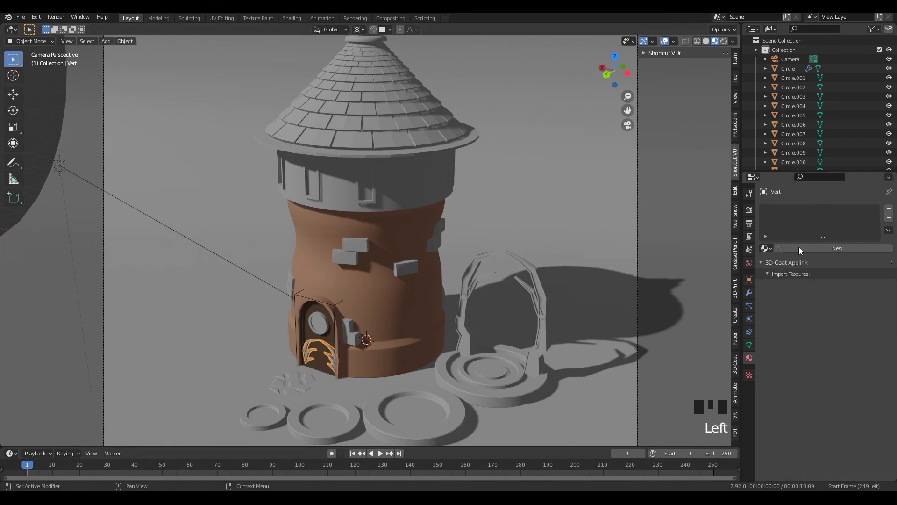
drag(800, 251, 864, 346)
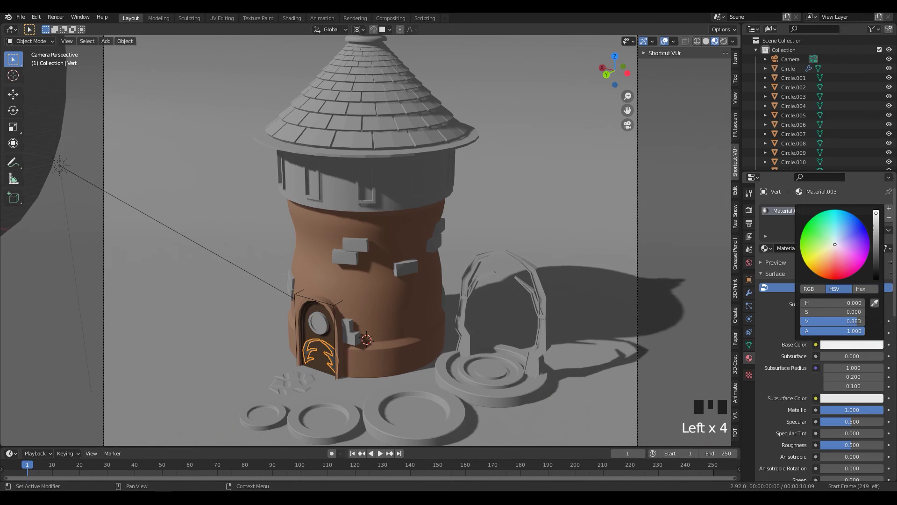
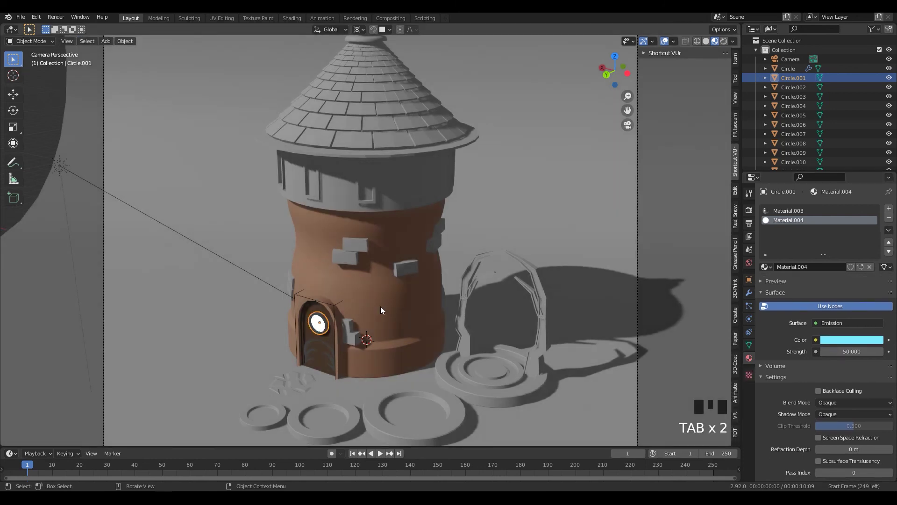
Give the wall bricks a pale beige material and resize the door ornament
click(412, 269)
click(817, 248)
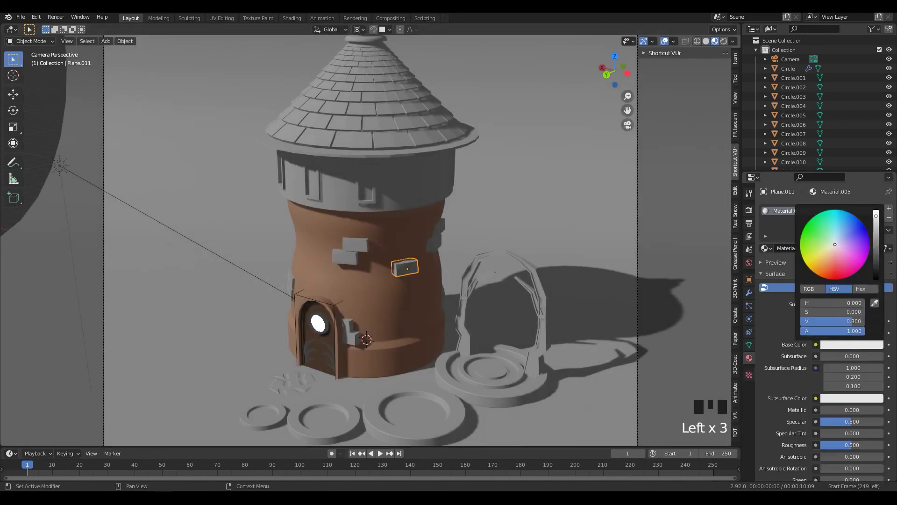
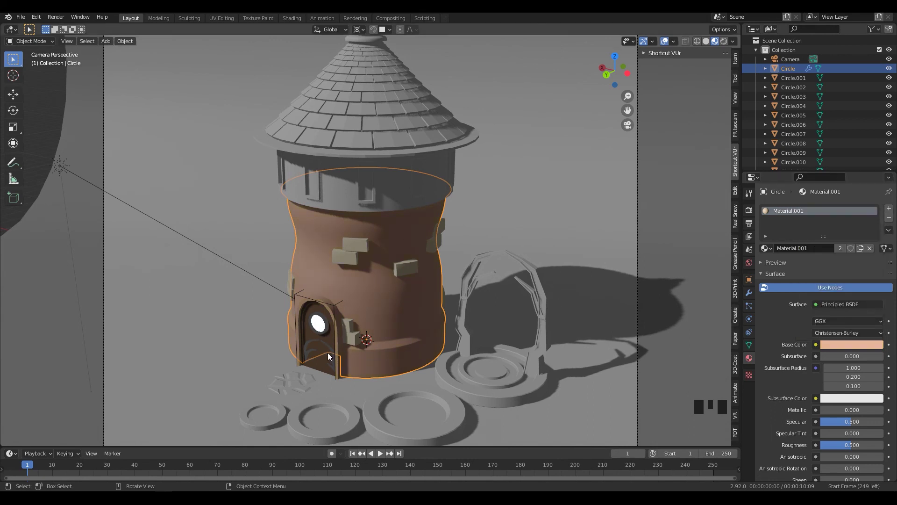
click(334, 366)
key(s)
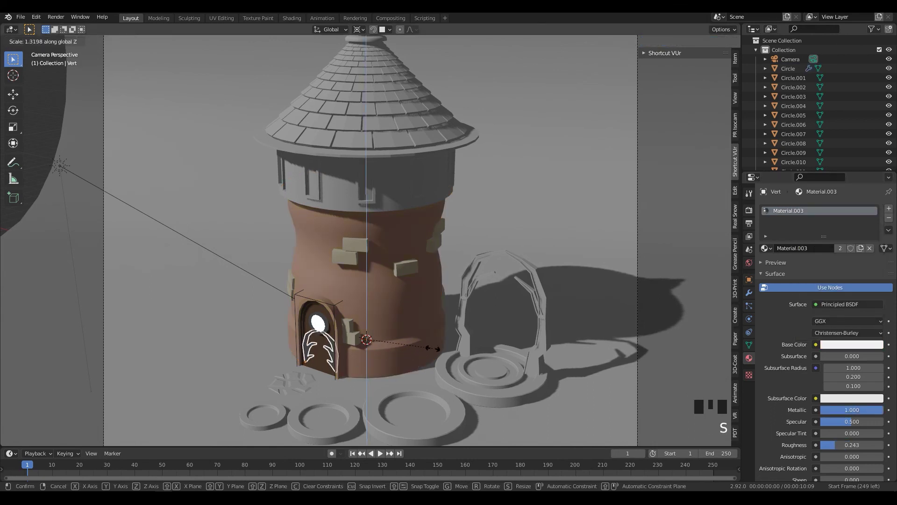
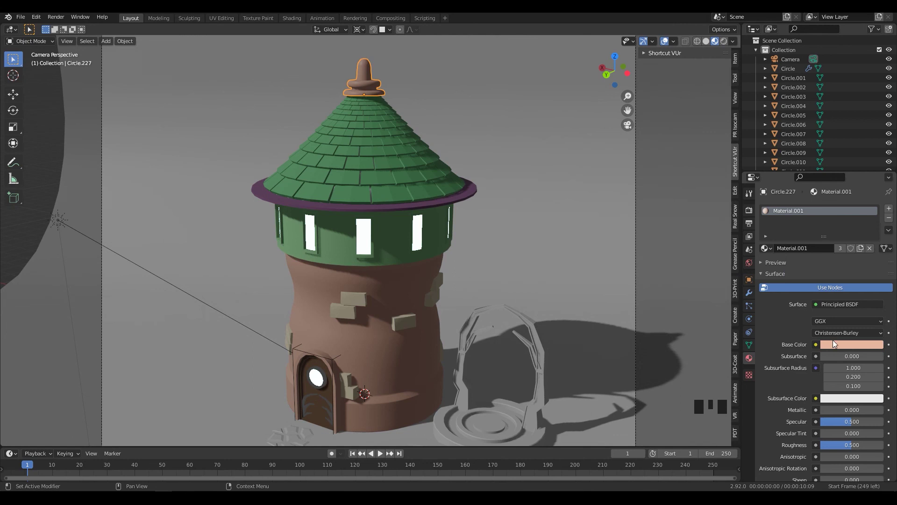
Select the portal and begin setting its glowing cyan emission material
click(399, 367)
click(363, 74)
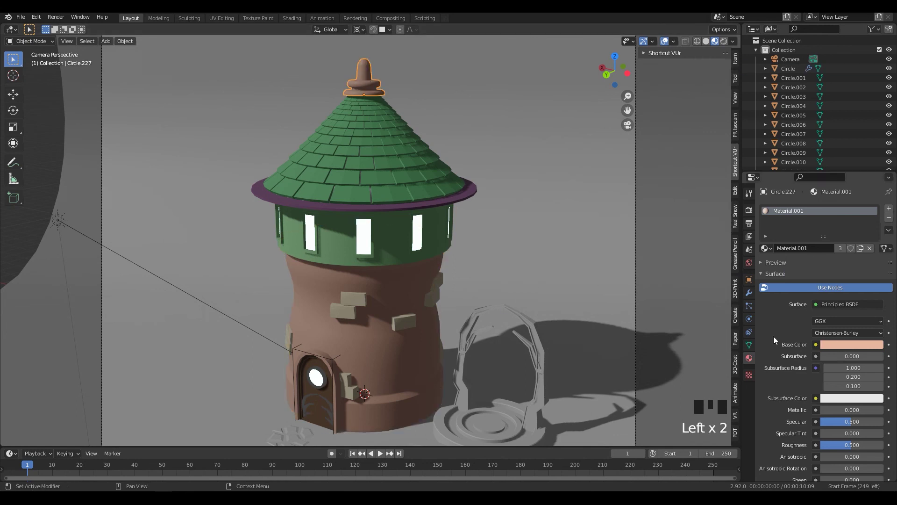
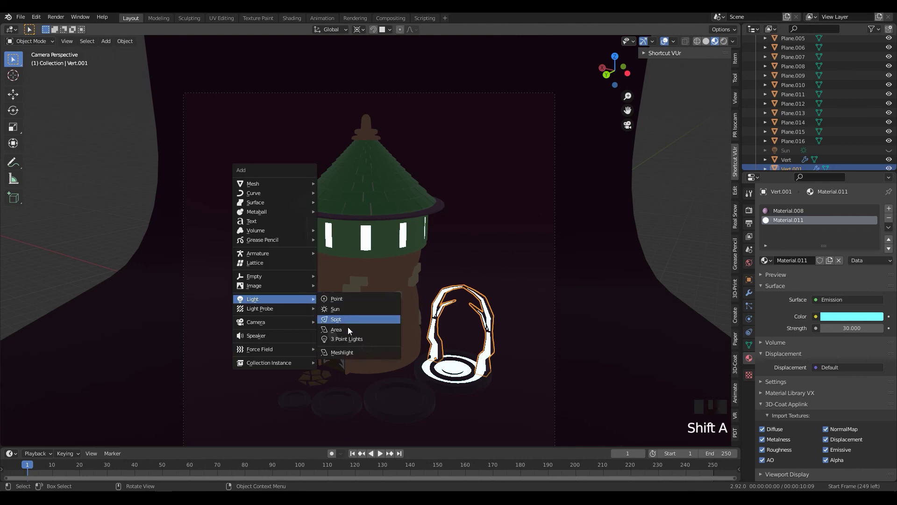
Raise the new area light above the tower and rotate it on X and Z to aim at it
key(g)
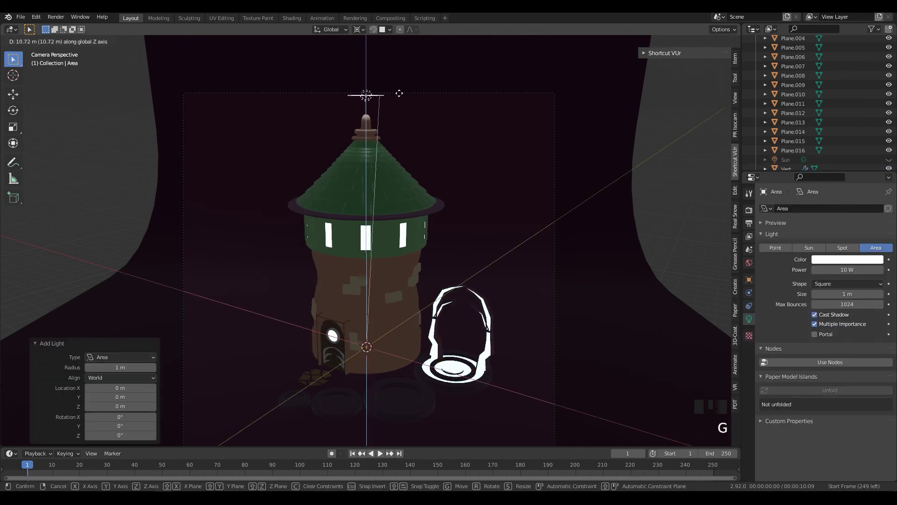
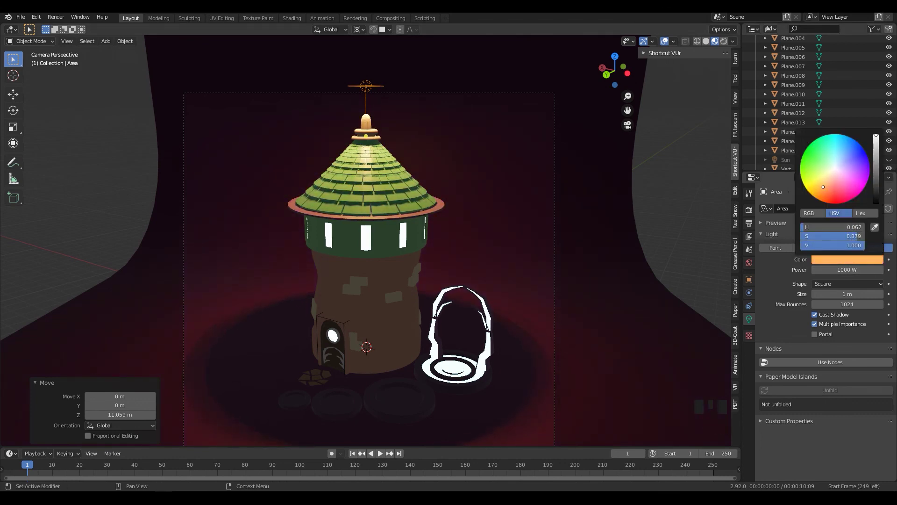
key(r)
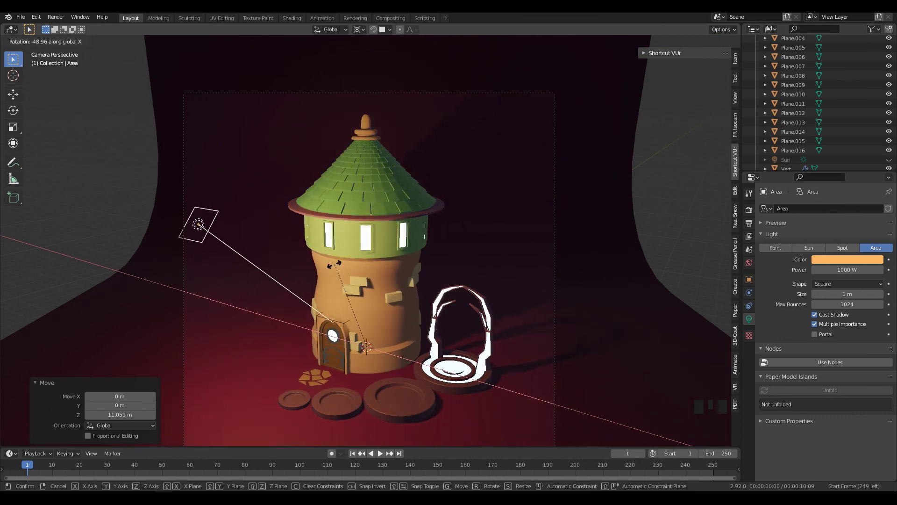
key(r)
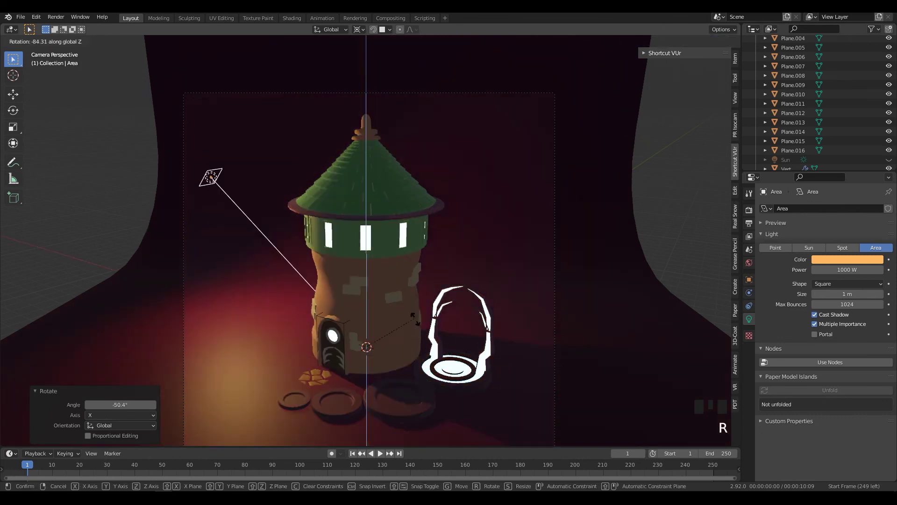
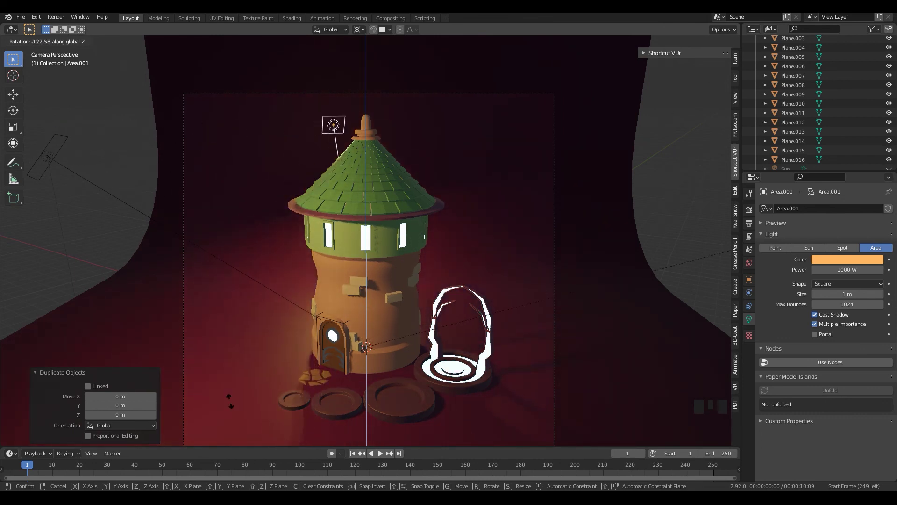
Rotate the duplicated orange light around Z to the tower's right side
key(r)
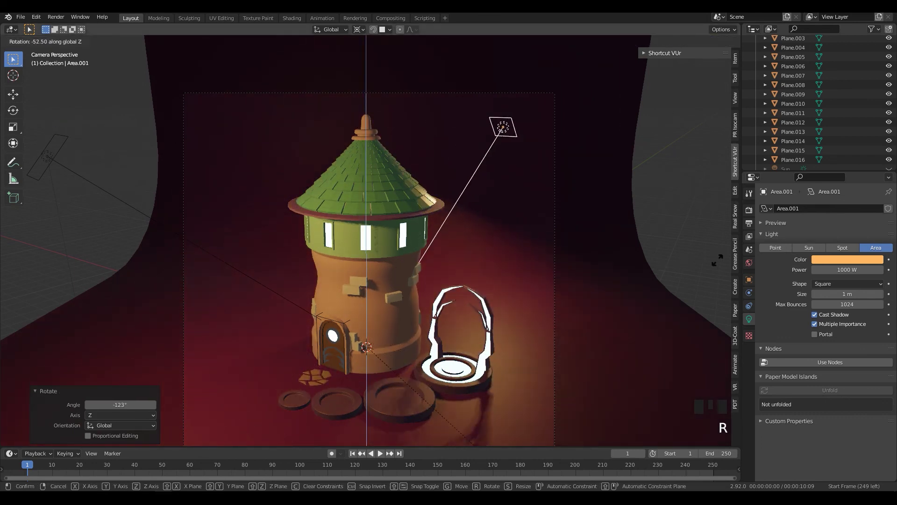
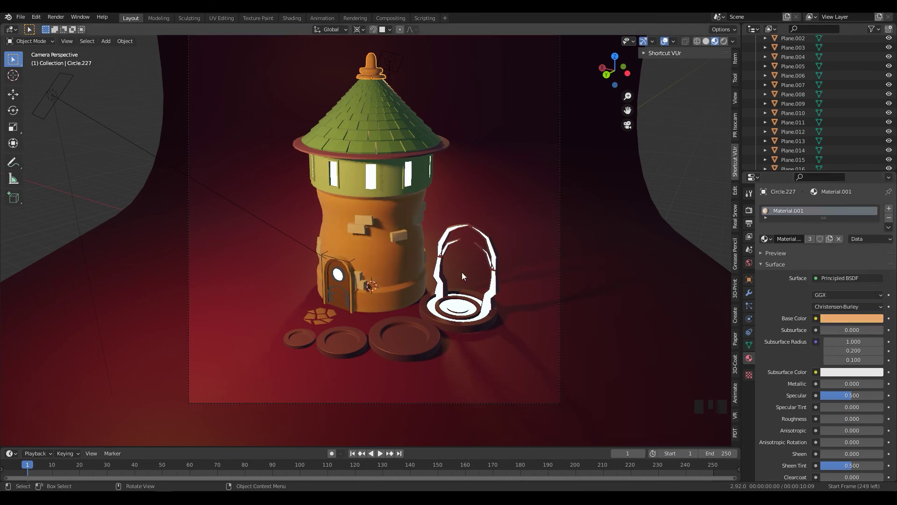
Select the left light, swing it behind the tower on the right, and switch to Rendered shading
click(288, 238)
click(285, 233)
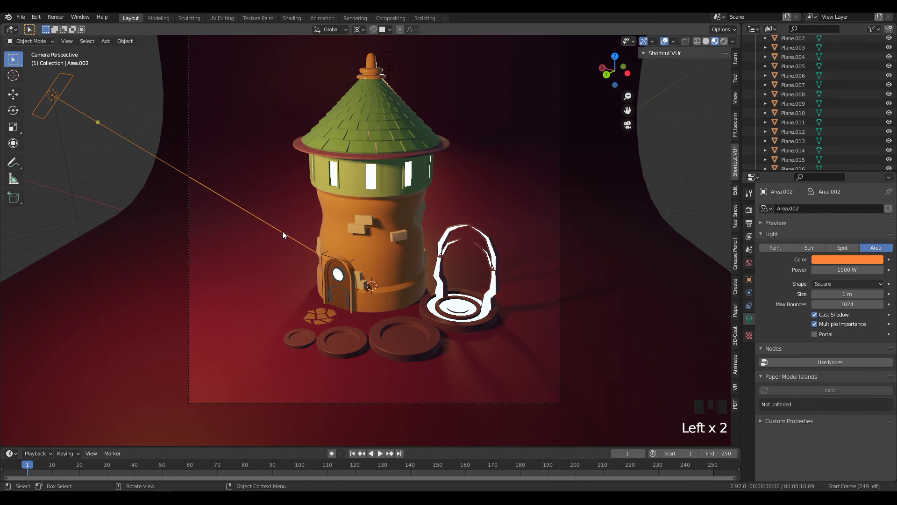
key(r)
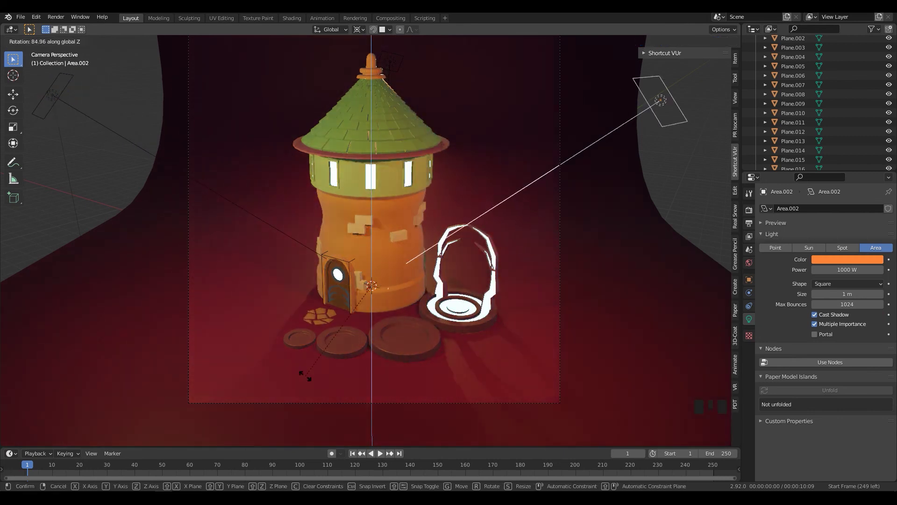
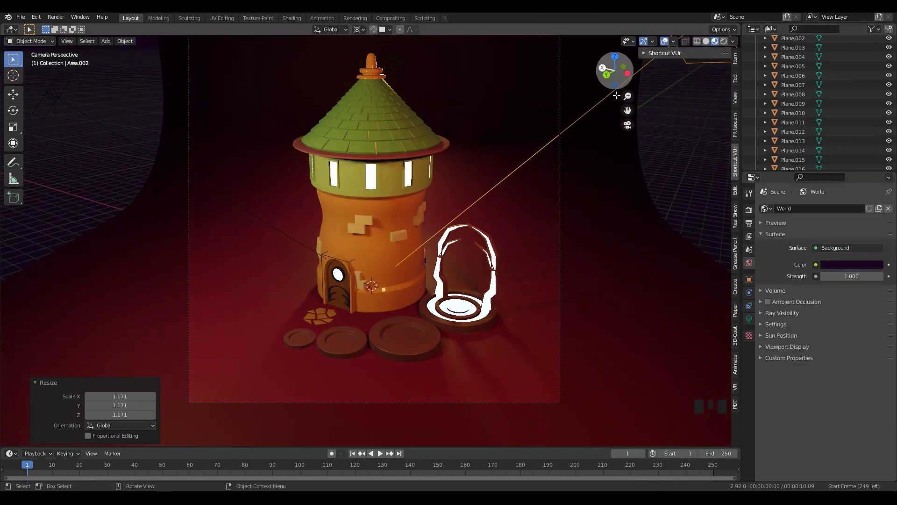
click(728, 46)
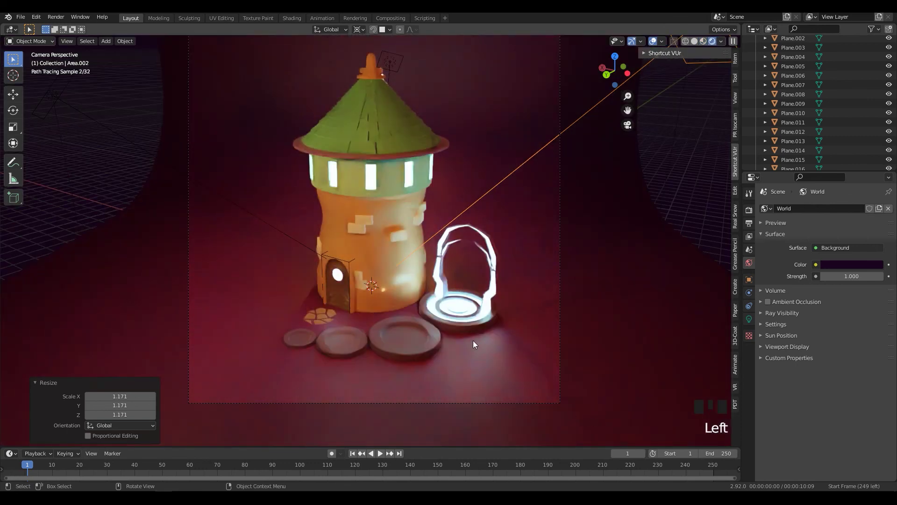